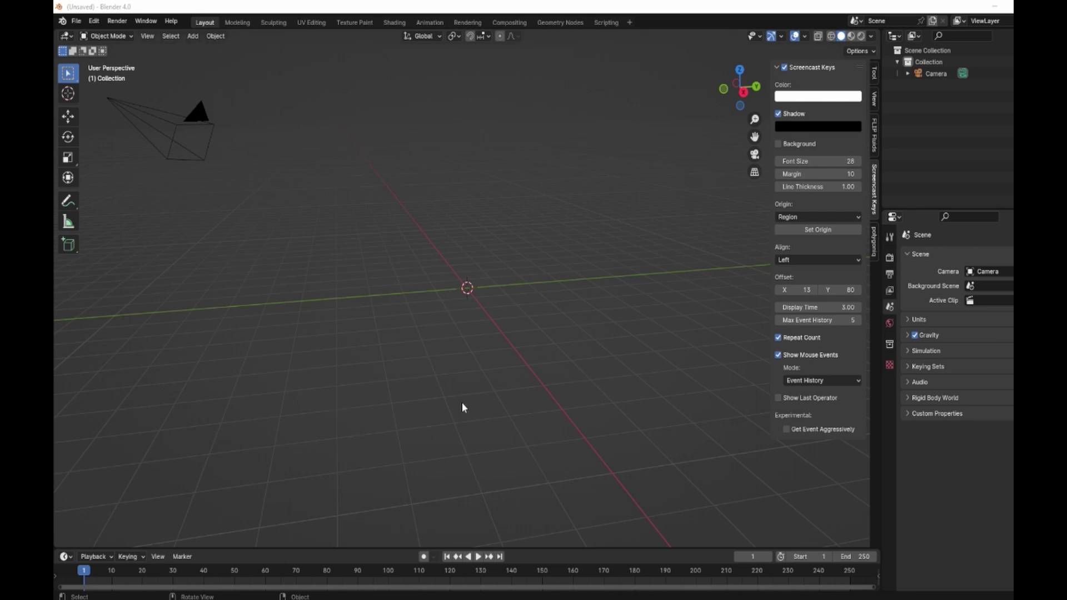
Add a flat square plane at the centre of the empty scene
middle_click(489, 386)
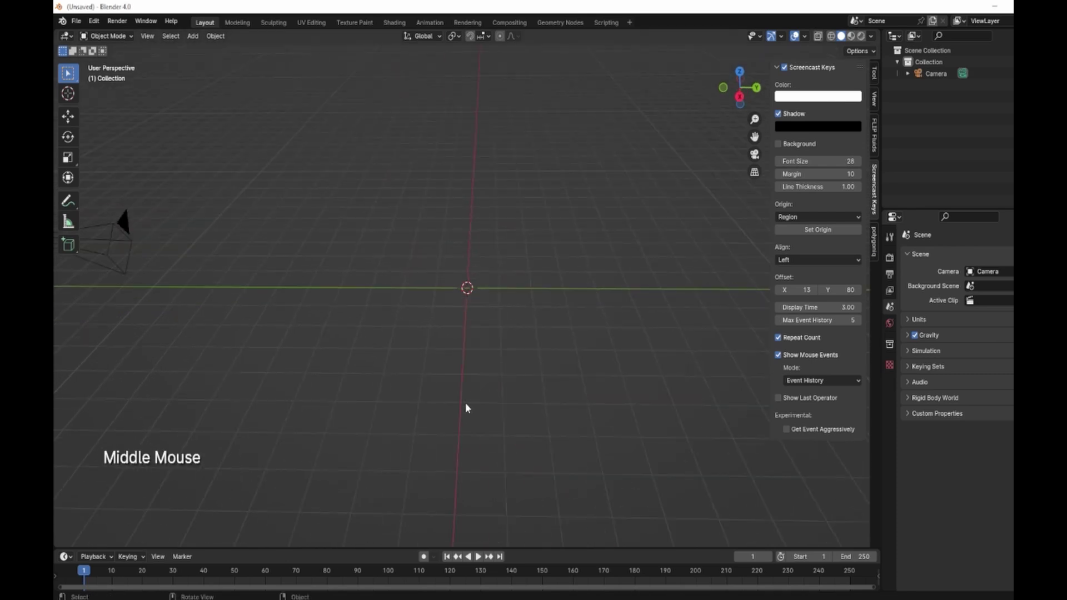
key(shift+a)
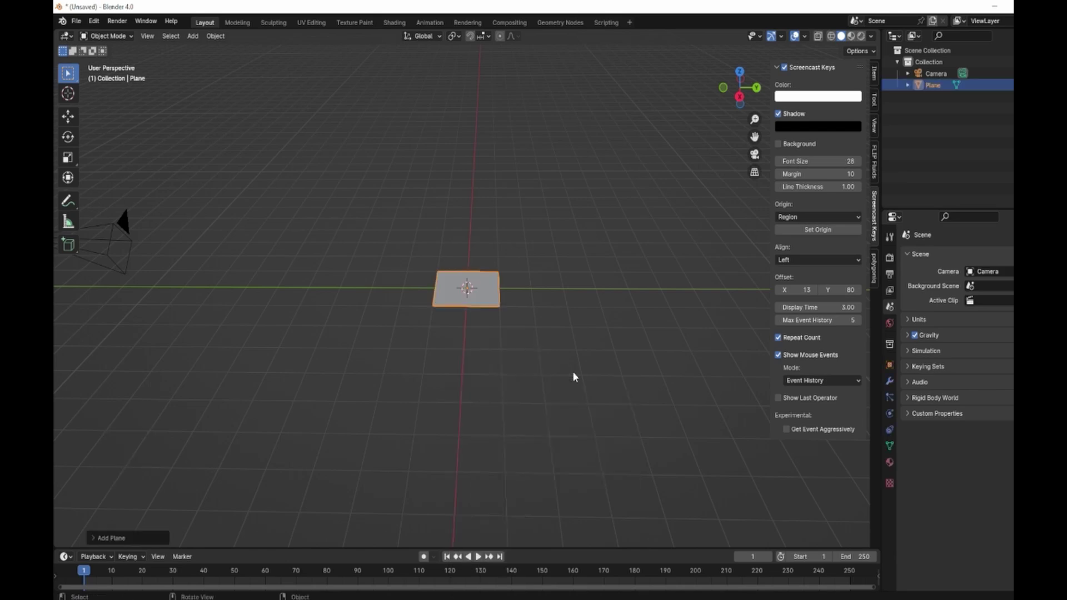
Scale the plane to X 1.5, Y 3 for a 3 × 6 m slab and add a cube at centre
click(878, 102)
click(878, 75)
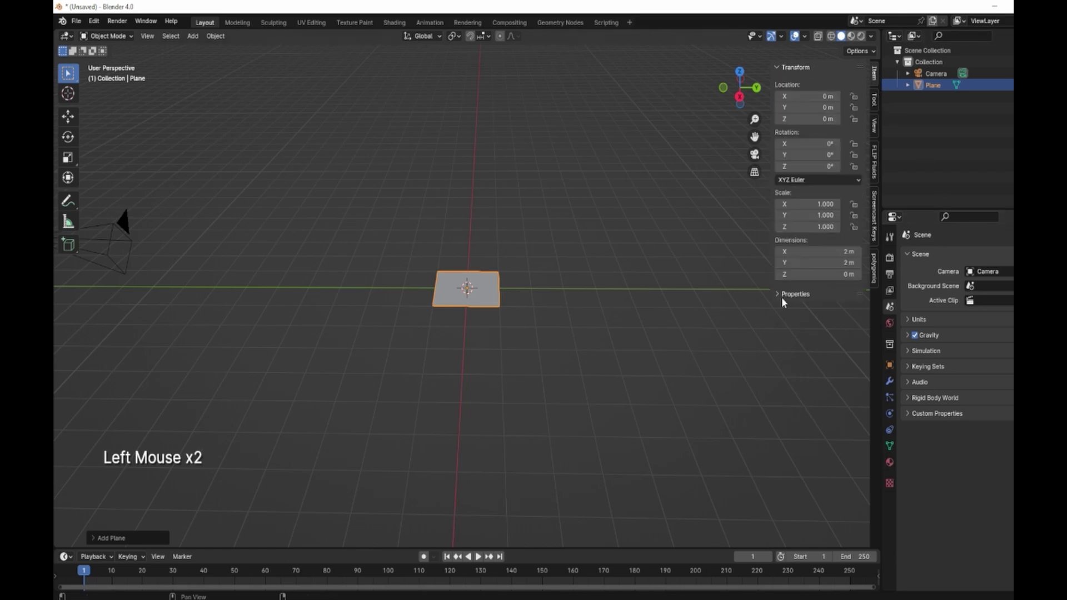
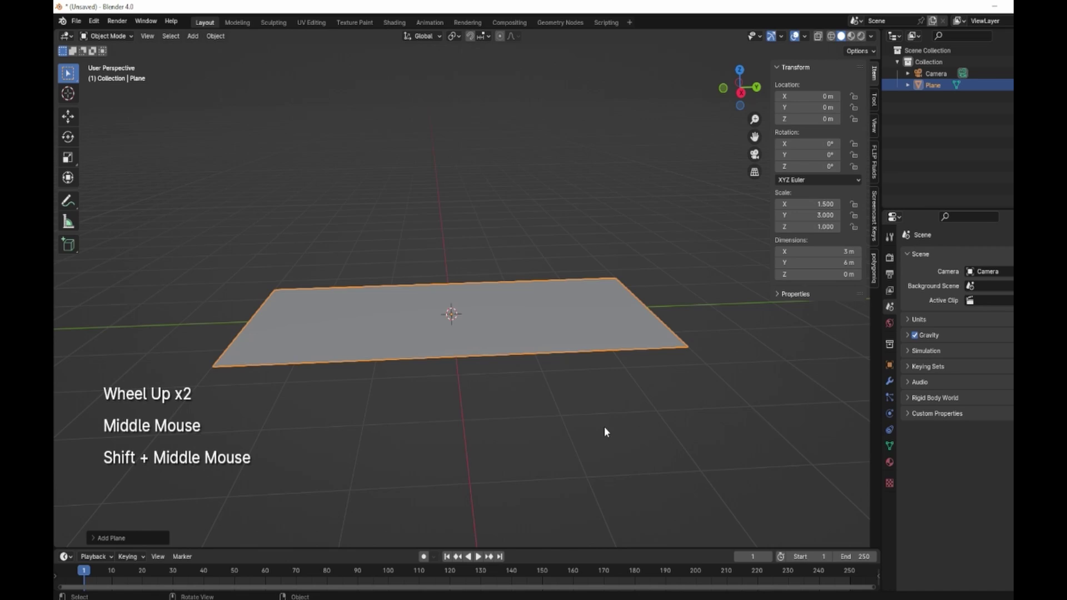
middle_click(610, 403)
key(shift+a)
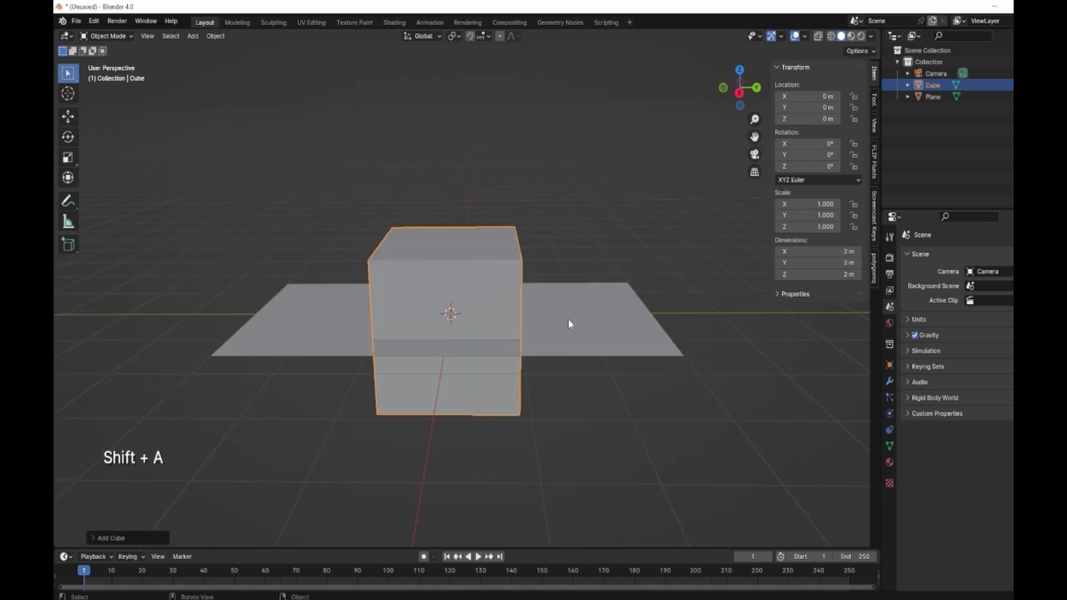
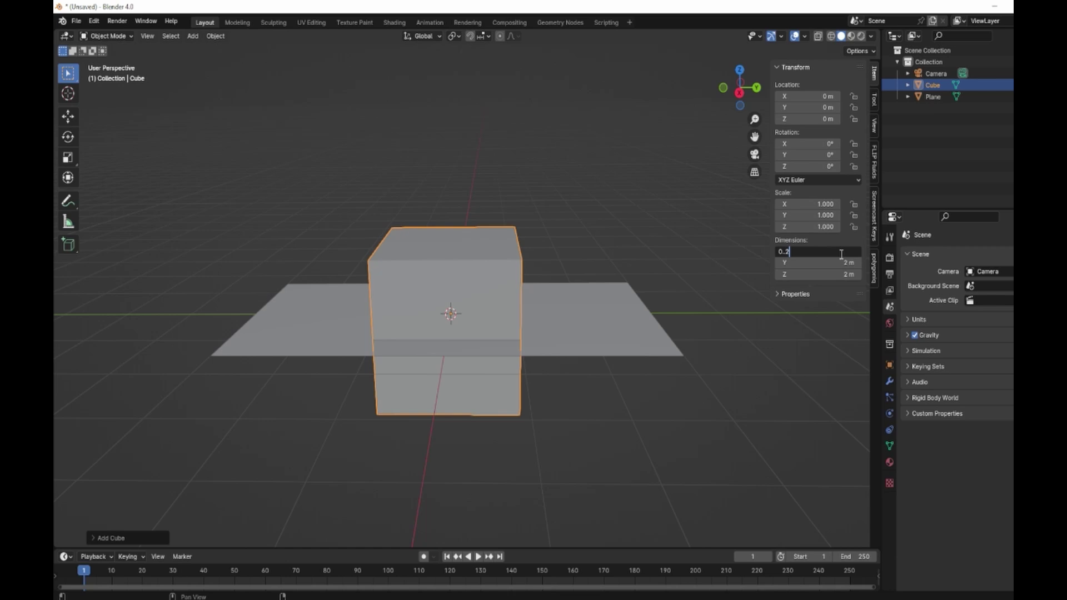
Set the cube's dimensions to 0.2 × 0.2 m wide, keeping its 2 m height
key(BackSpace)
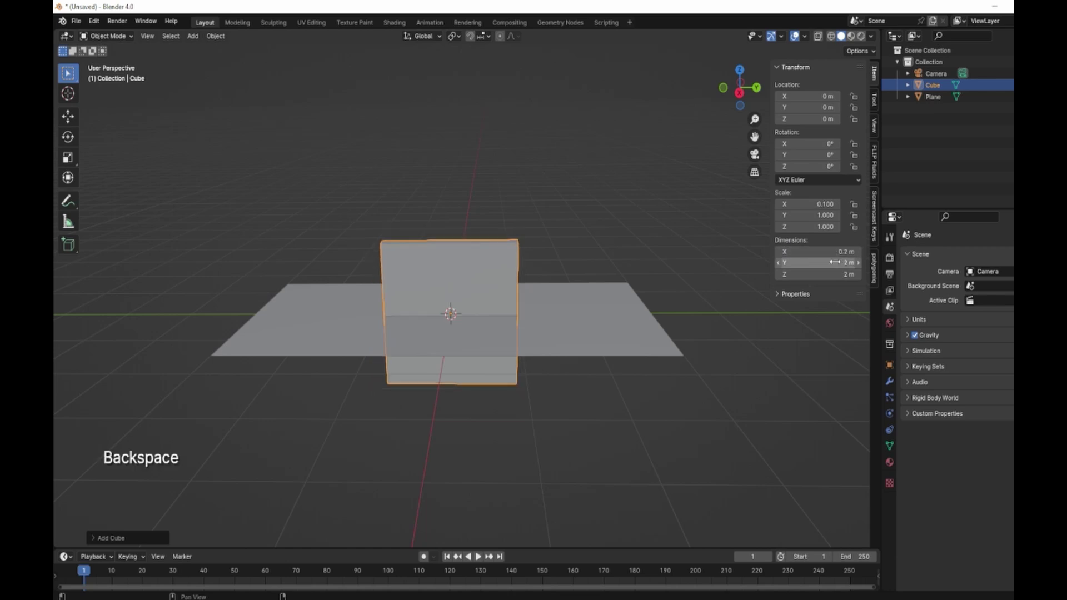
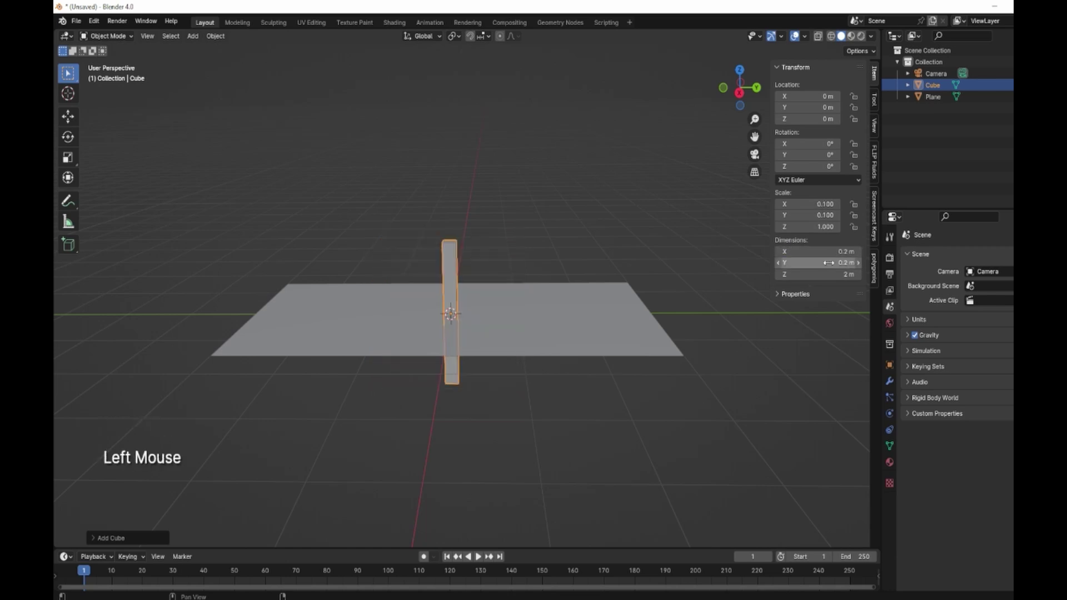
click(454, 265)
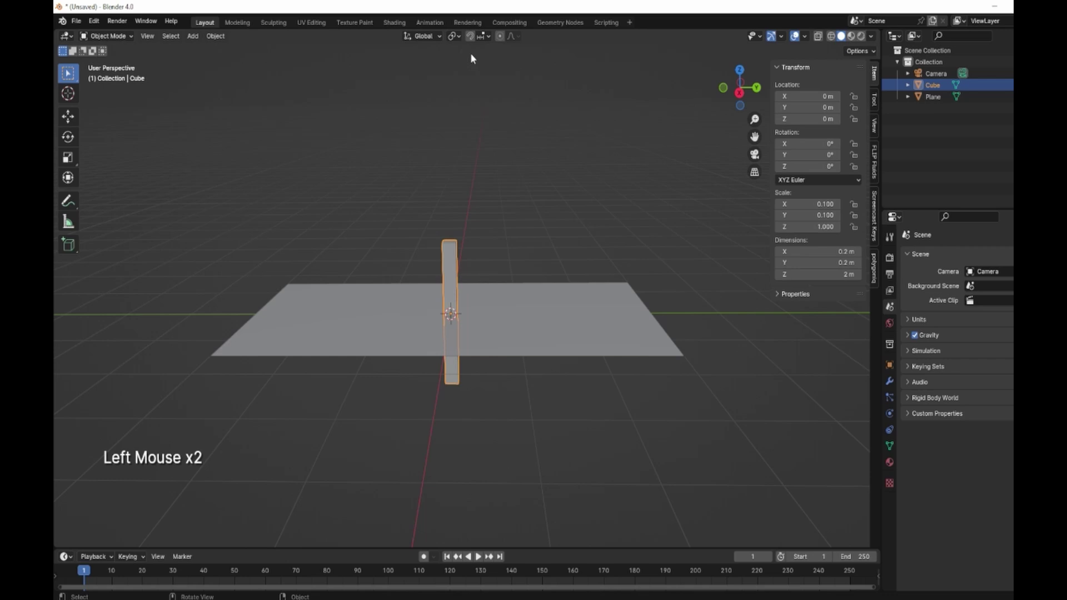
click(460, 37)
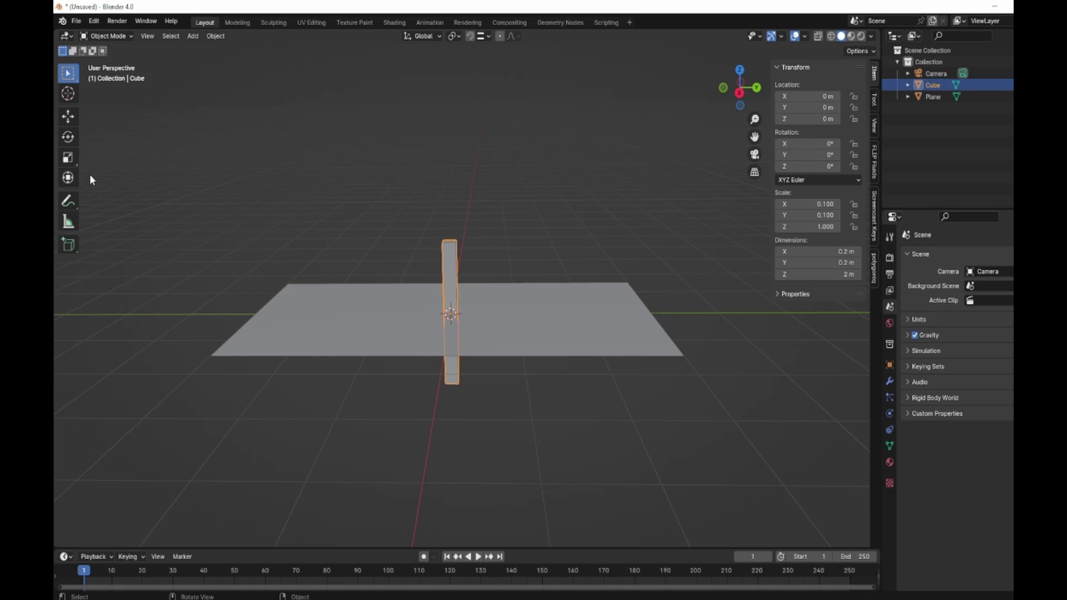
Move the post away from the centre and raise it above the plane
click(71, 183)
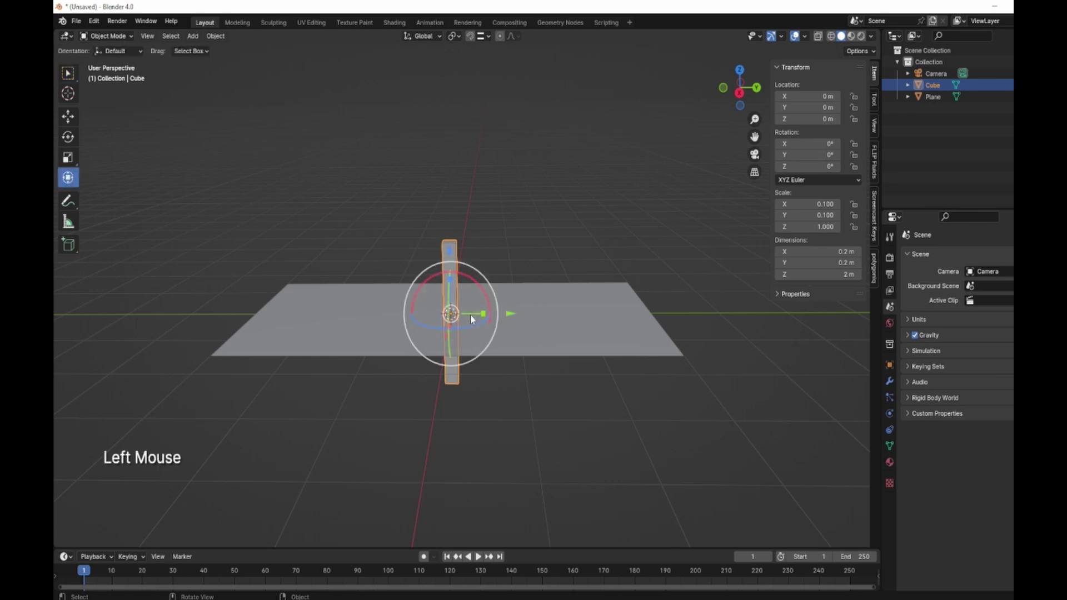
key(g)
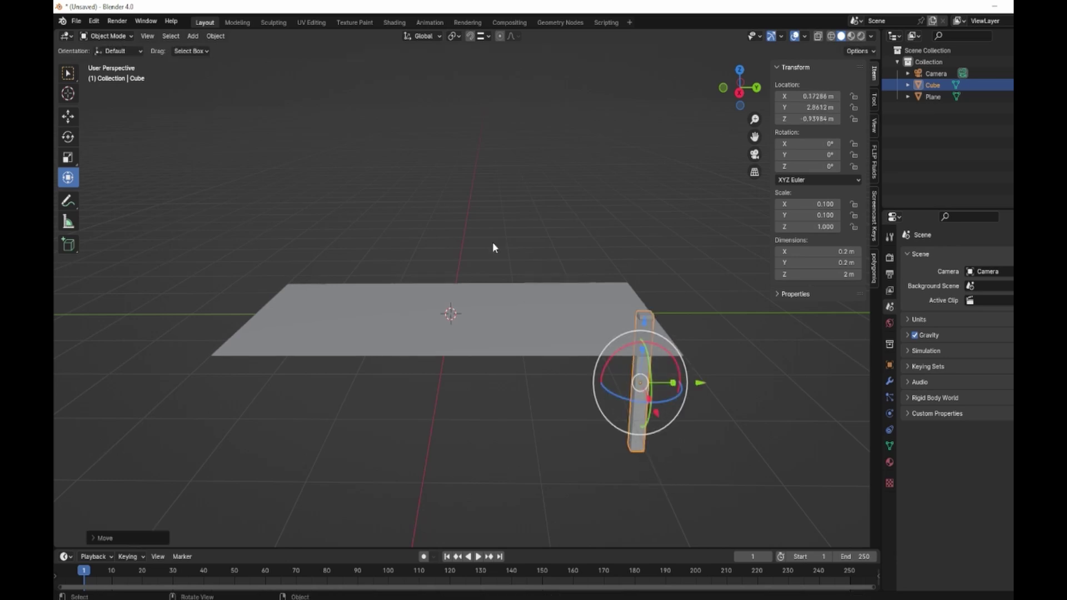
click(460, 40)
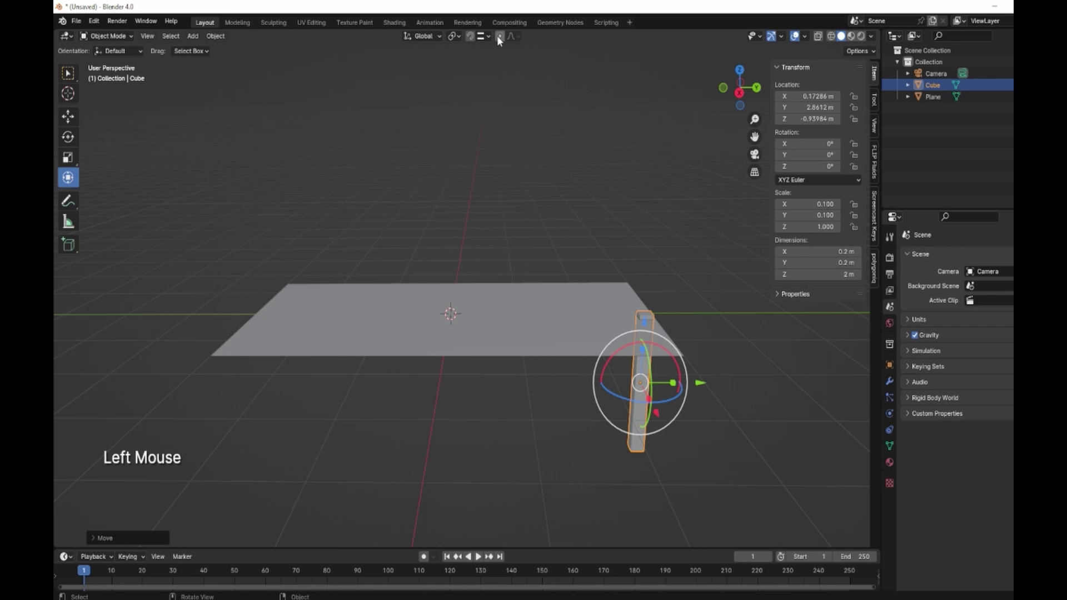
click(489, 37)
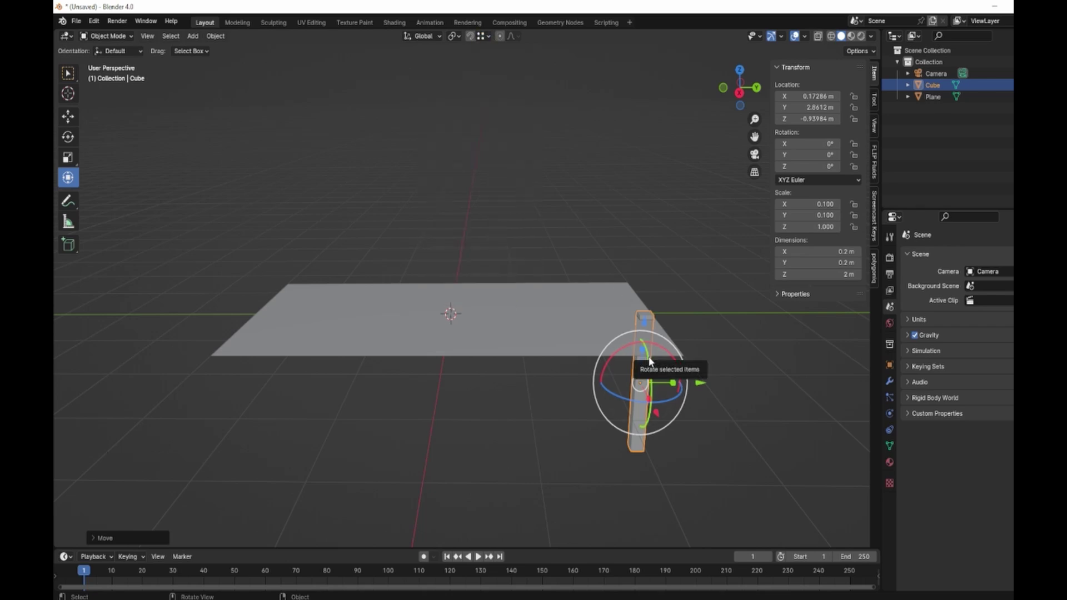
key(g)
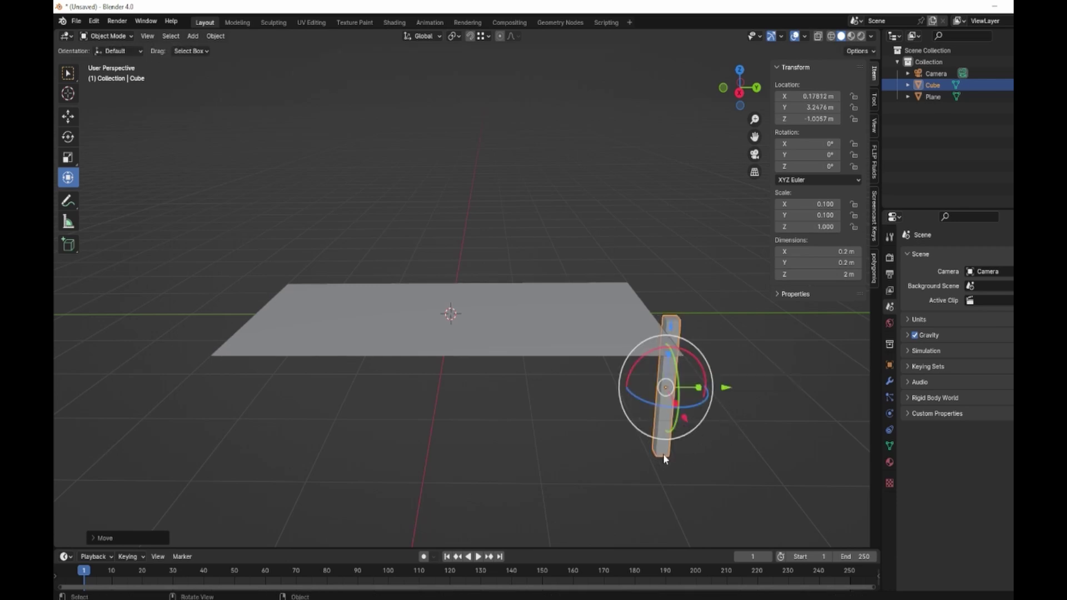
key(g)
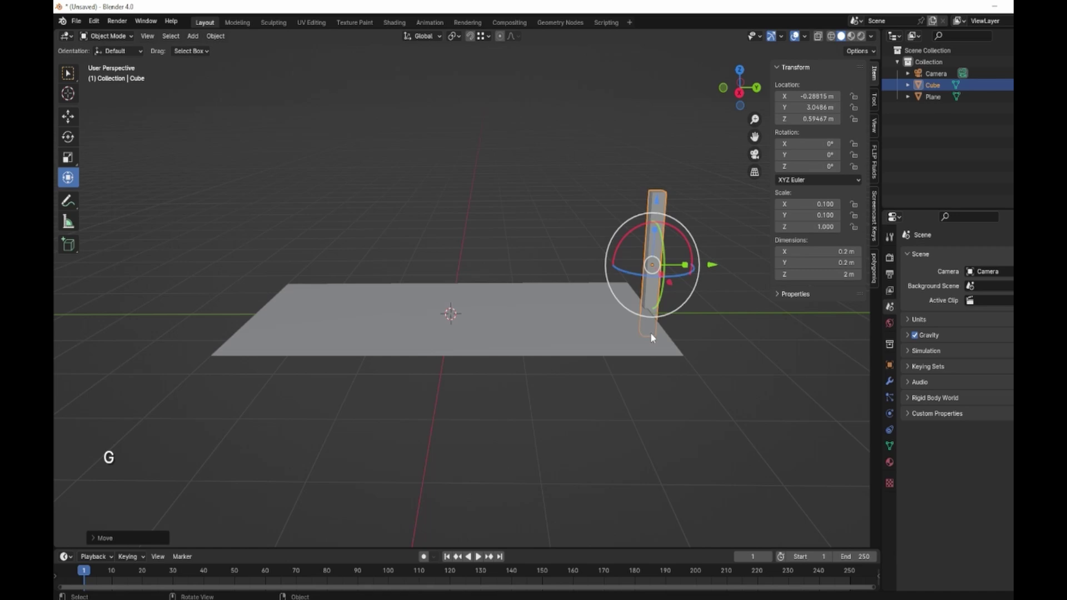
Snap the post's base onto the plane corner at Z 1 m and nudge it inward along Y
click(473, 38)
key(g)
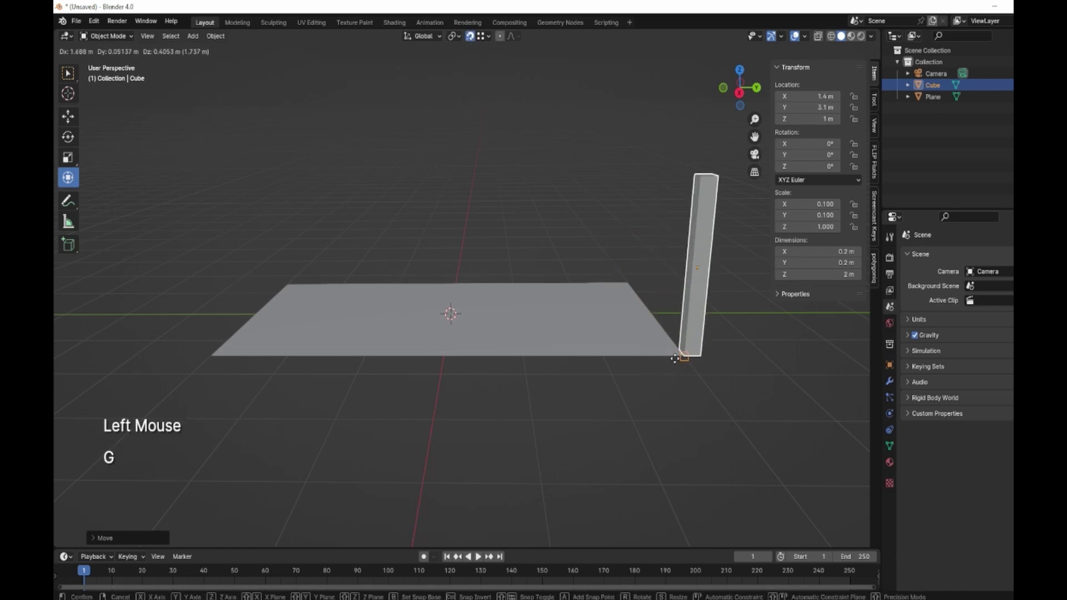
key(g)
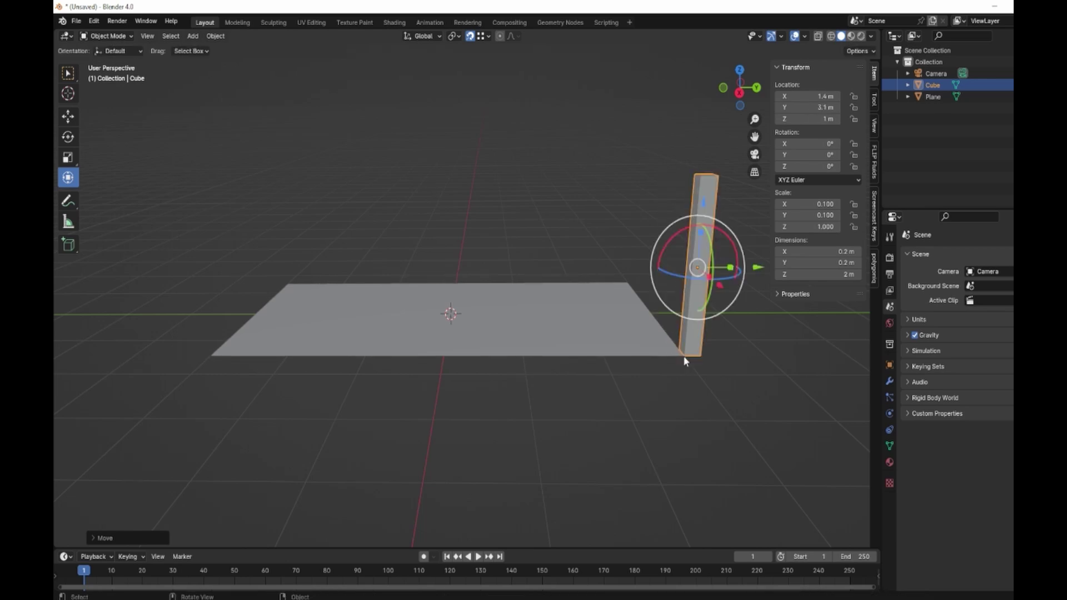
click(758, 271)
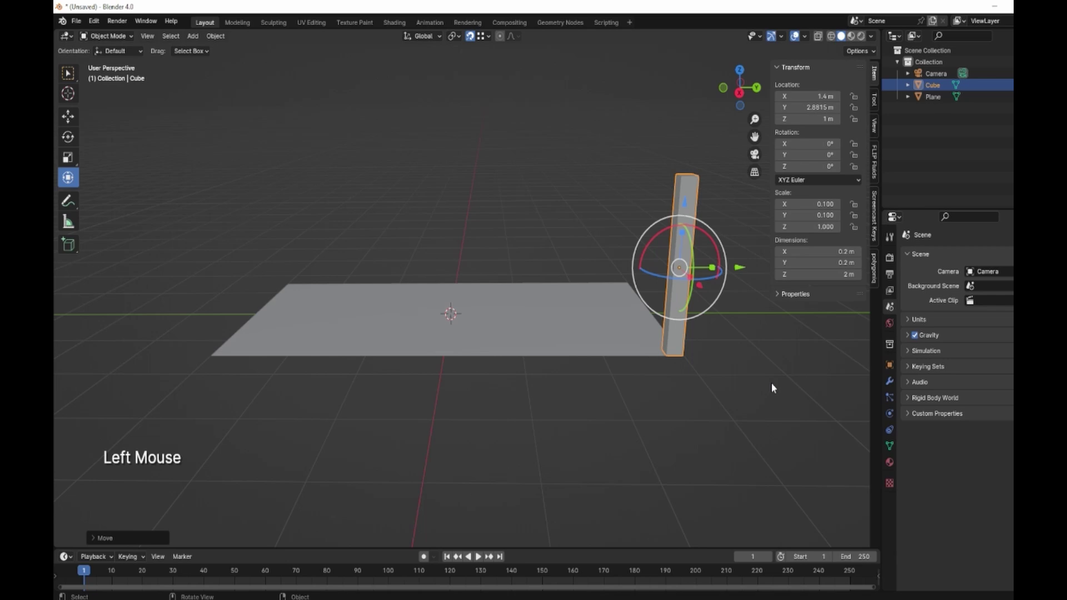
key(shift+f)
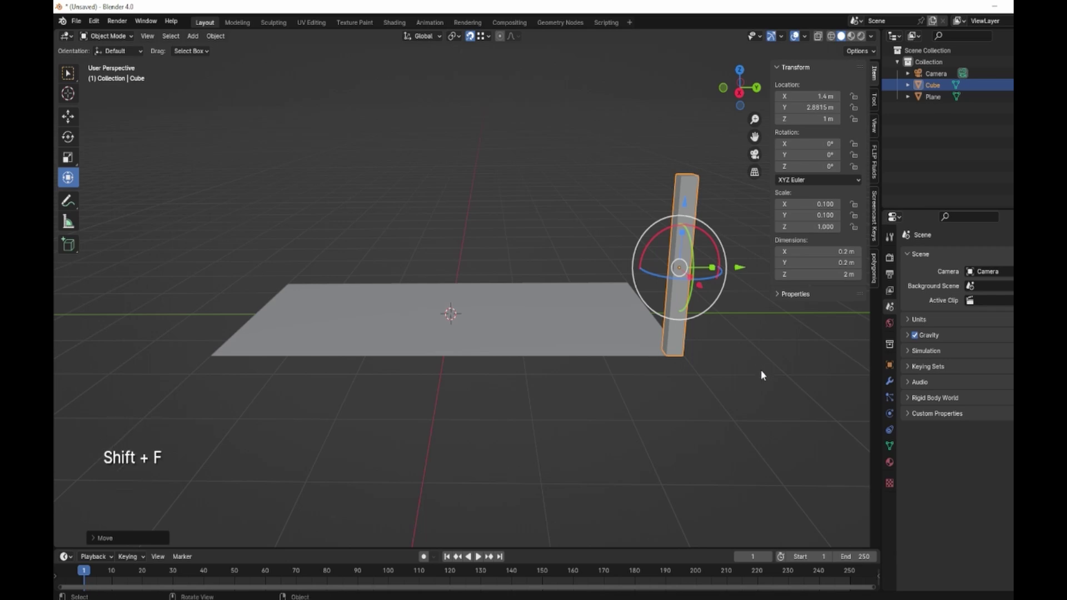
key(y)
key(y)
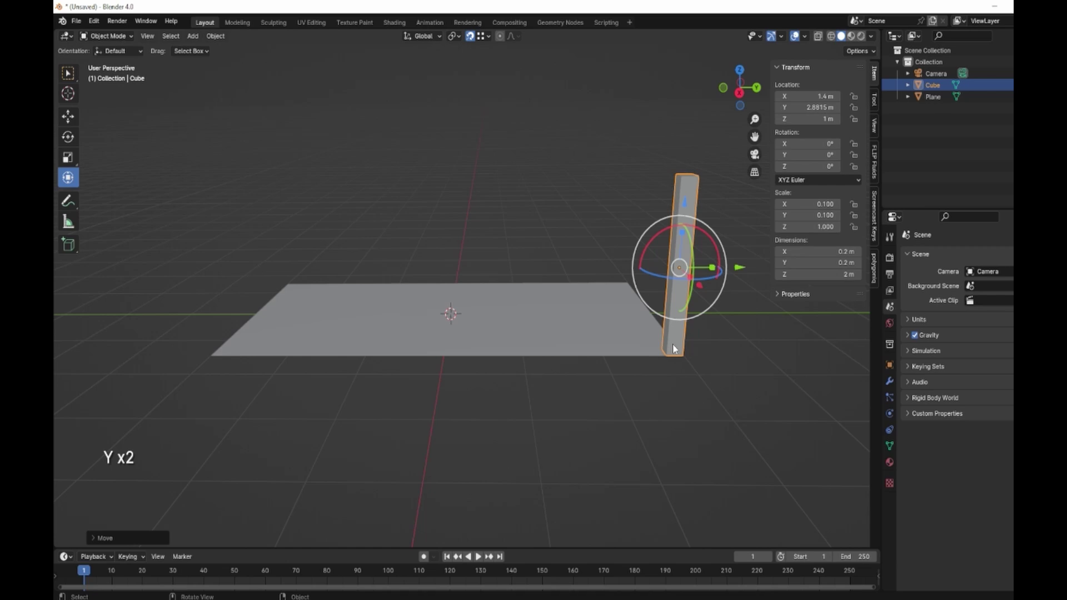
Duplicate the post to the opposite corner, then copy both posts to the other side
key(shift+d)
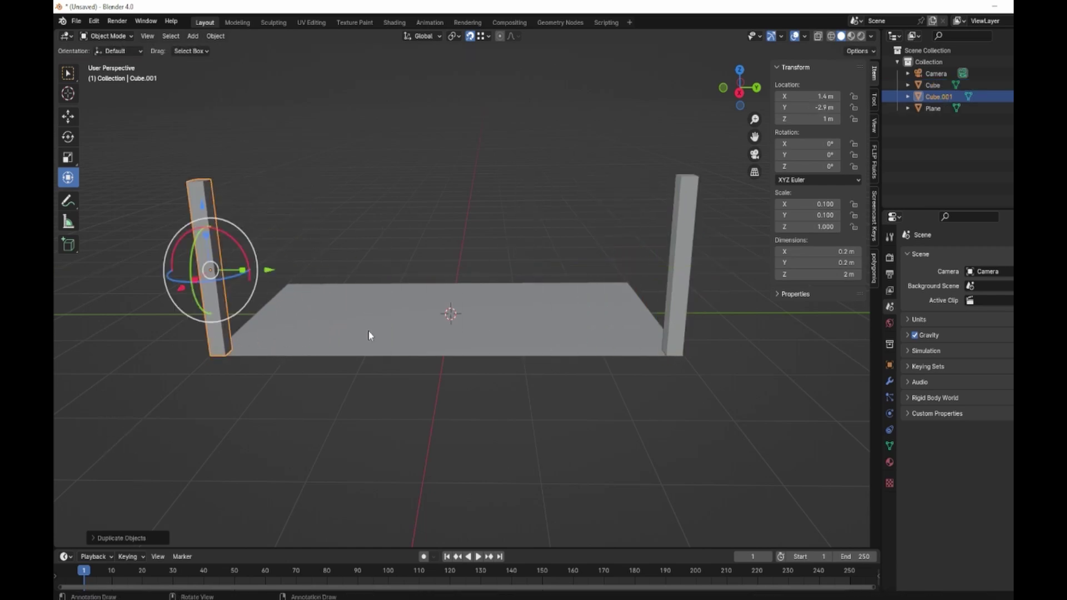
click(677, 320)
middle_click(708, 401)
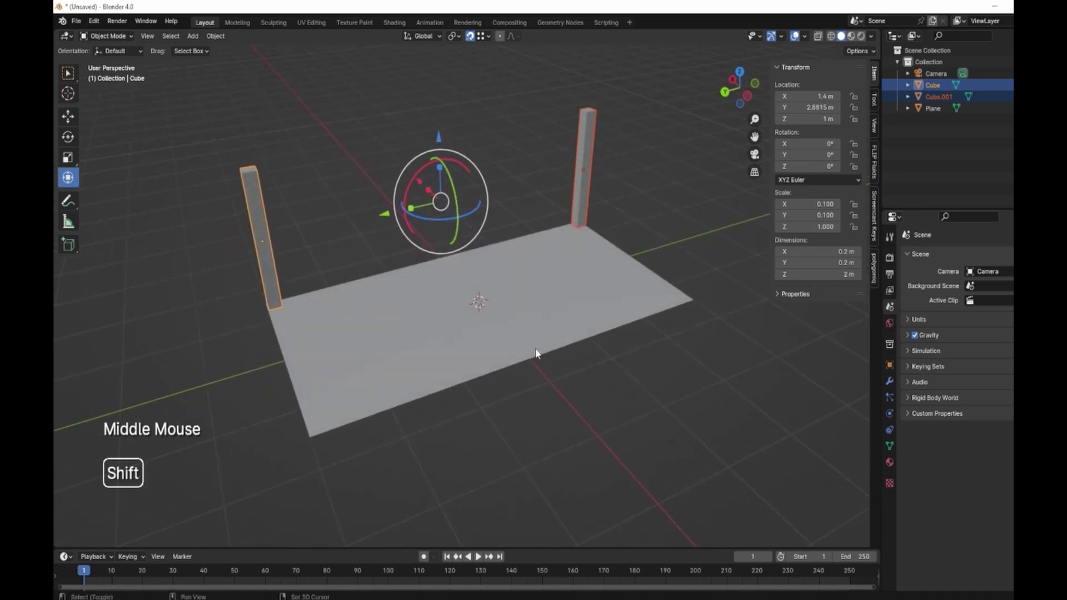
key(shift+d)
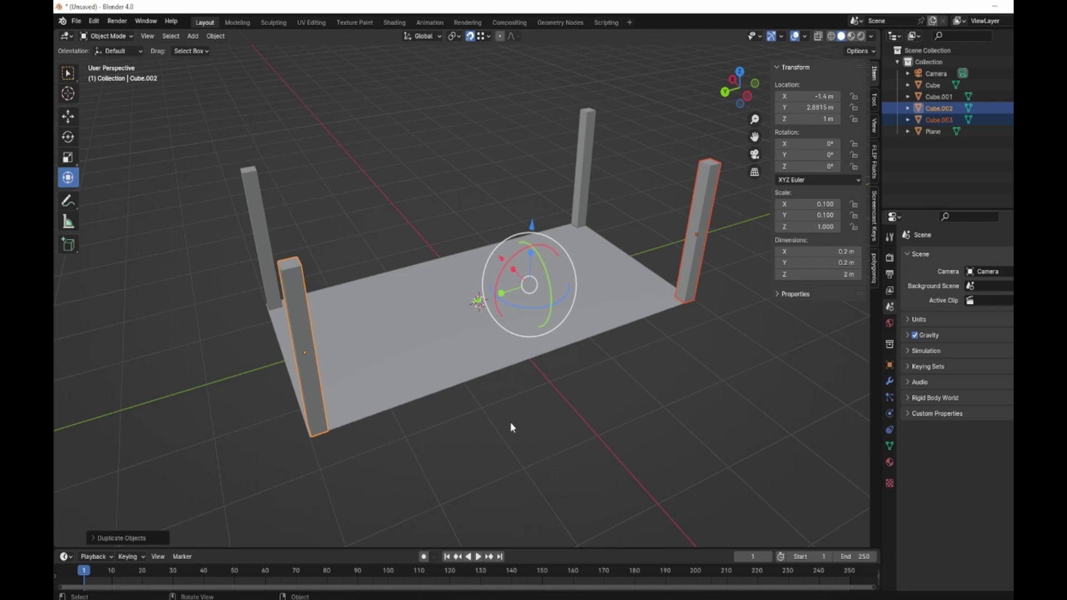
Copy two corner posts to the midpoints of the long sides, giving six posts
click(709, 206)
click(588, 153)
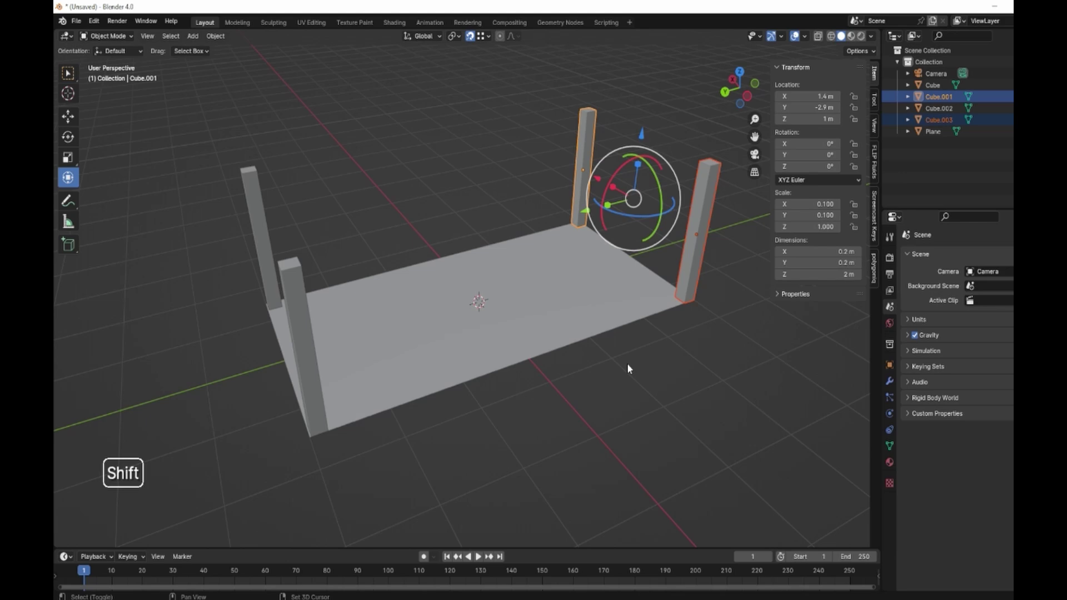
key(shift+d)
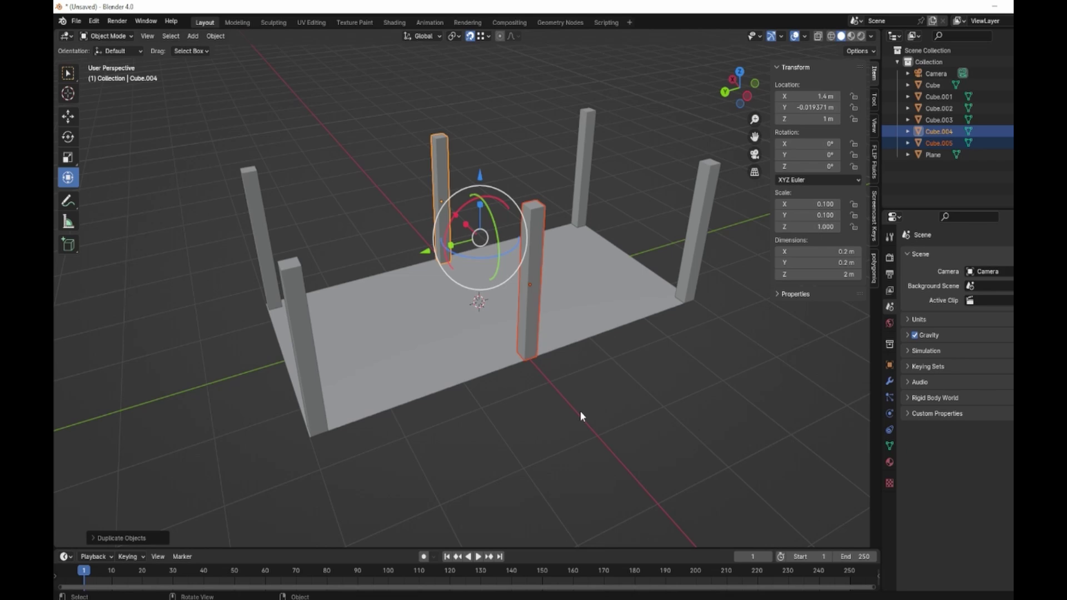
middle_click(606, 414)
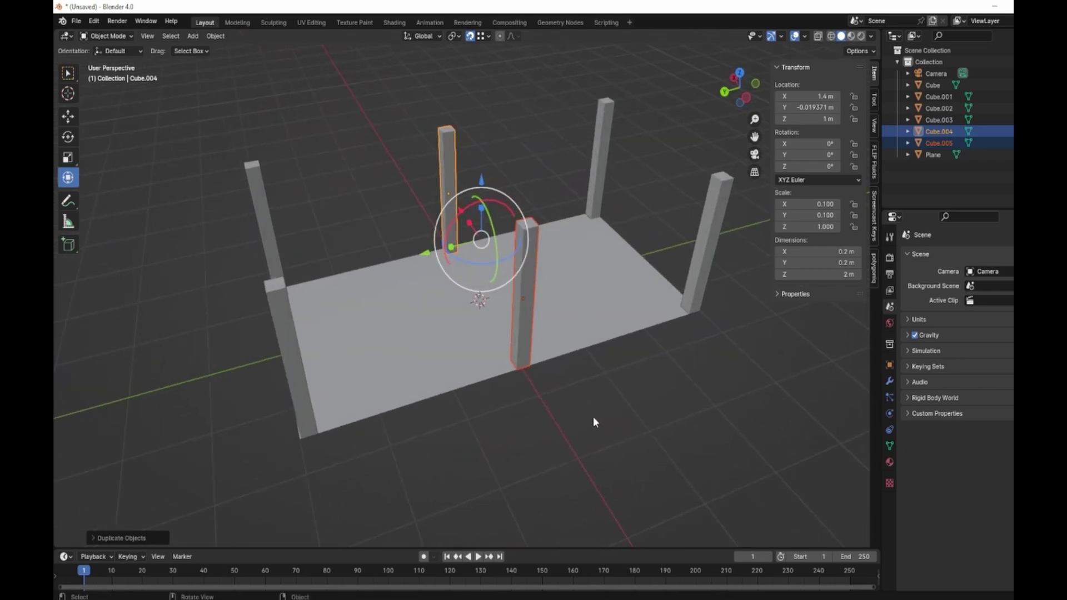
middle_click(617, 427)
middle_click(621, 434)
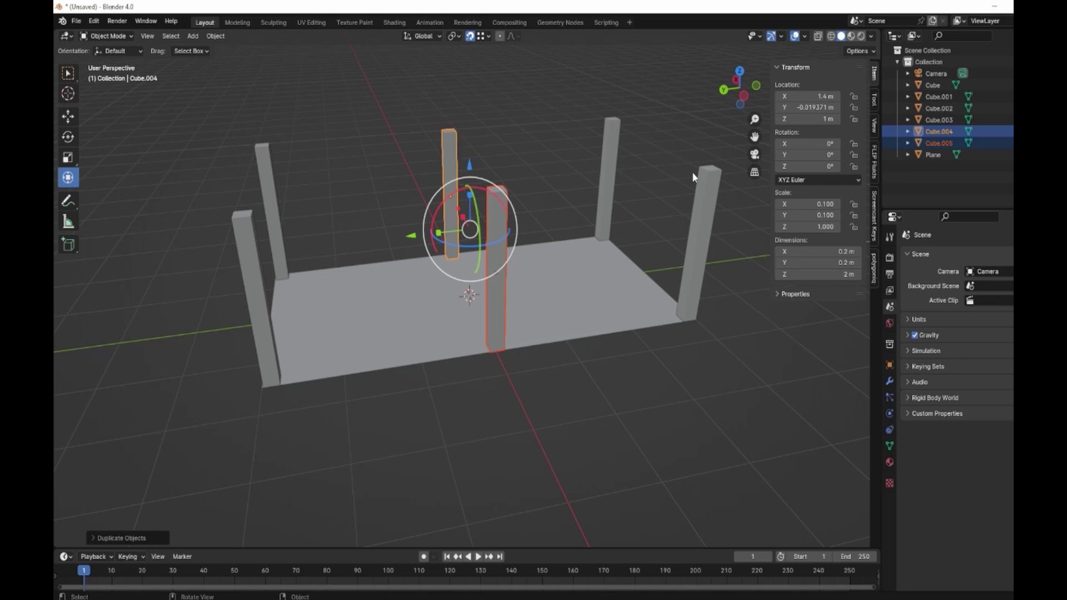
click(717, 185)
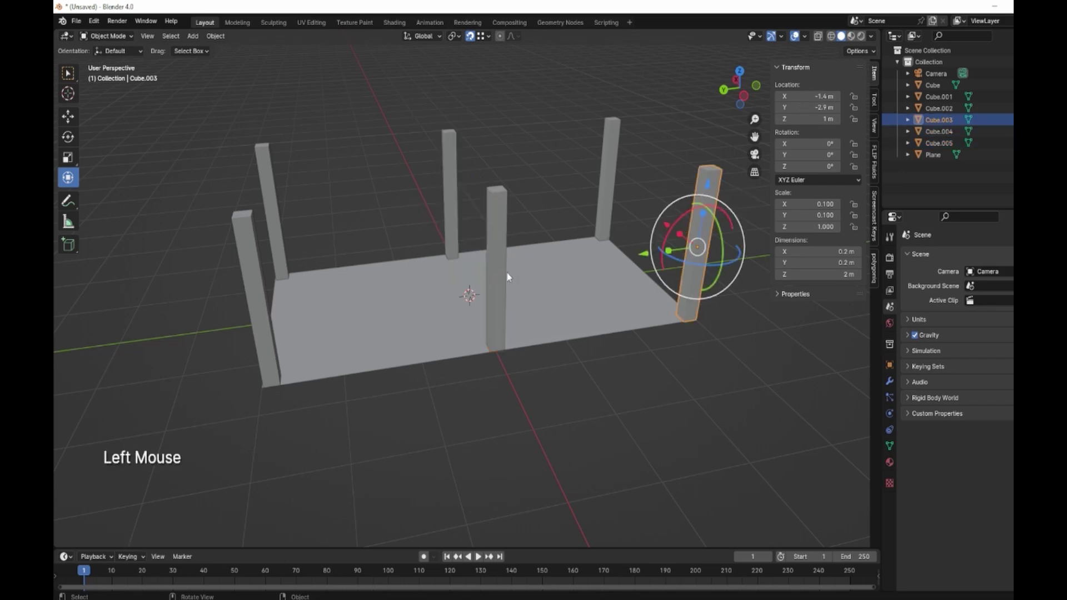
Shape a new cube into a 0.1 × 0.2 m beam raised to the post tops
key(shift+a)
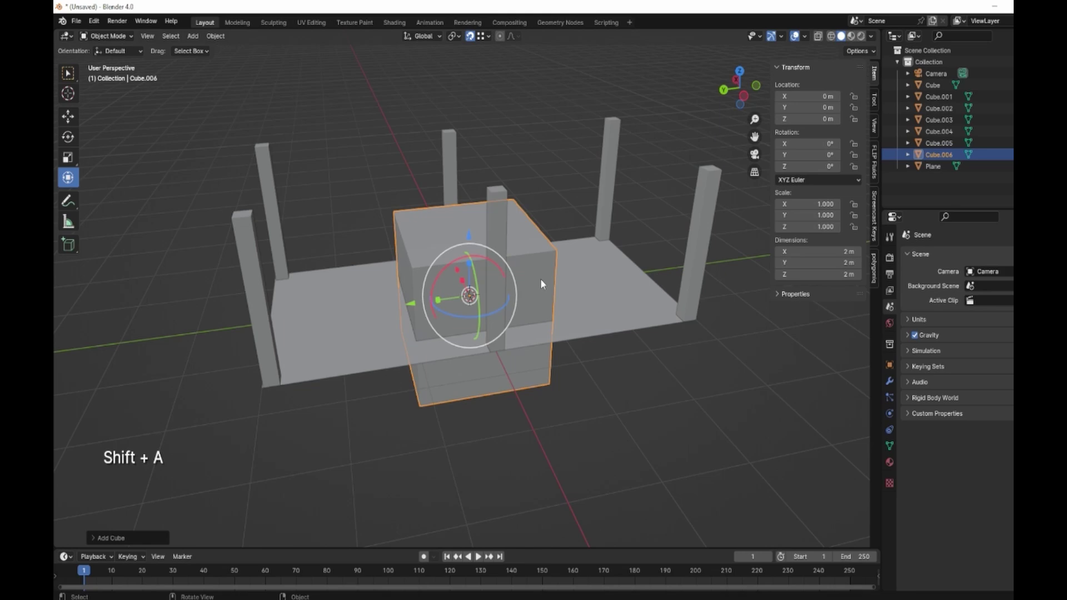
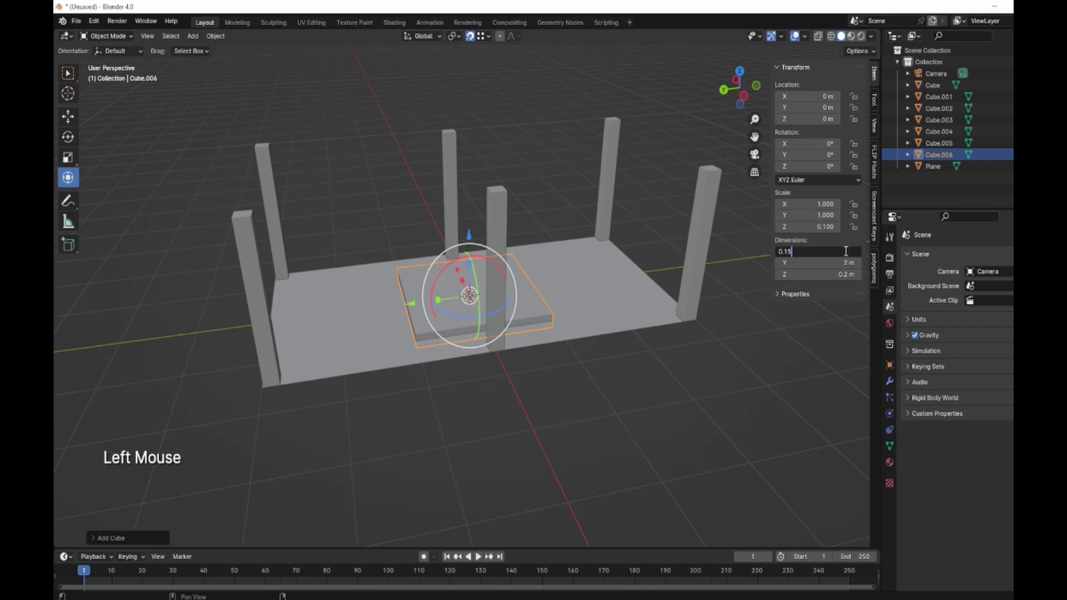
middle_click(519, 323)
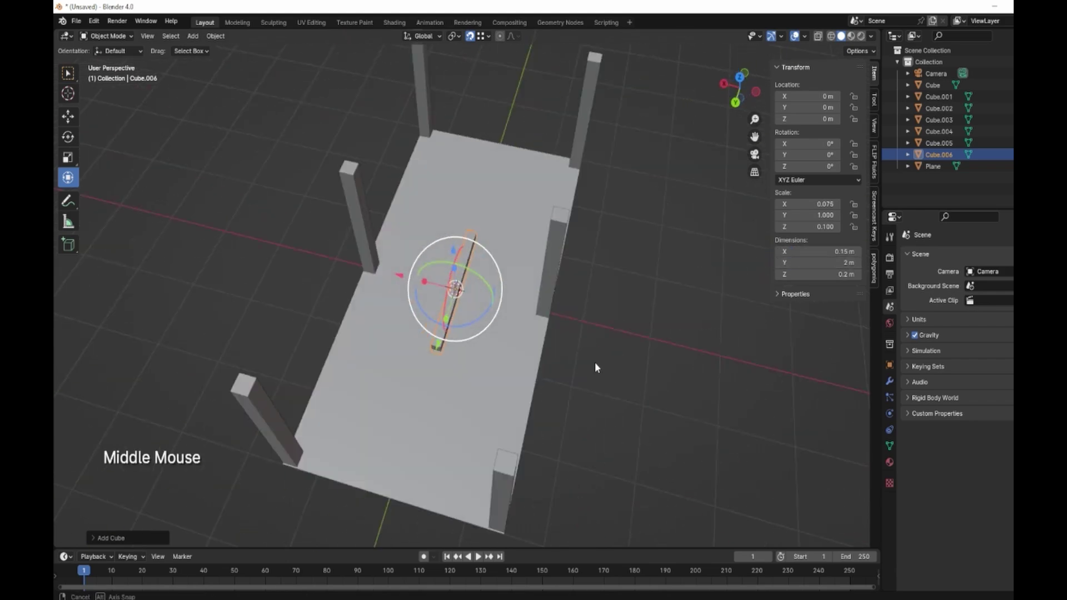
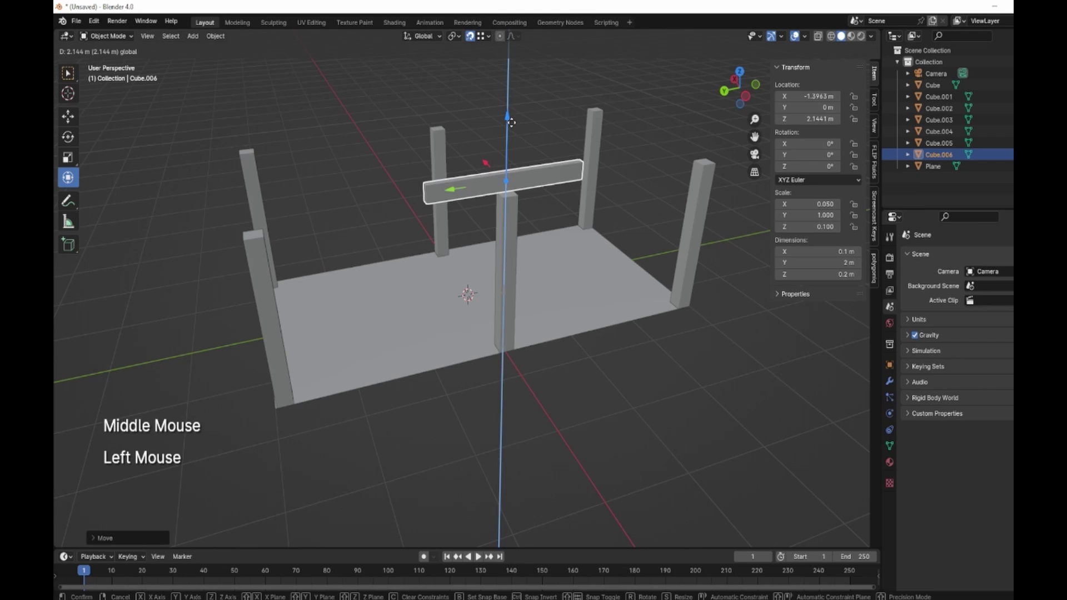
middle_click(500, 269)
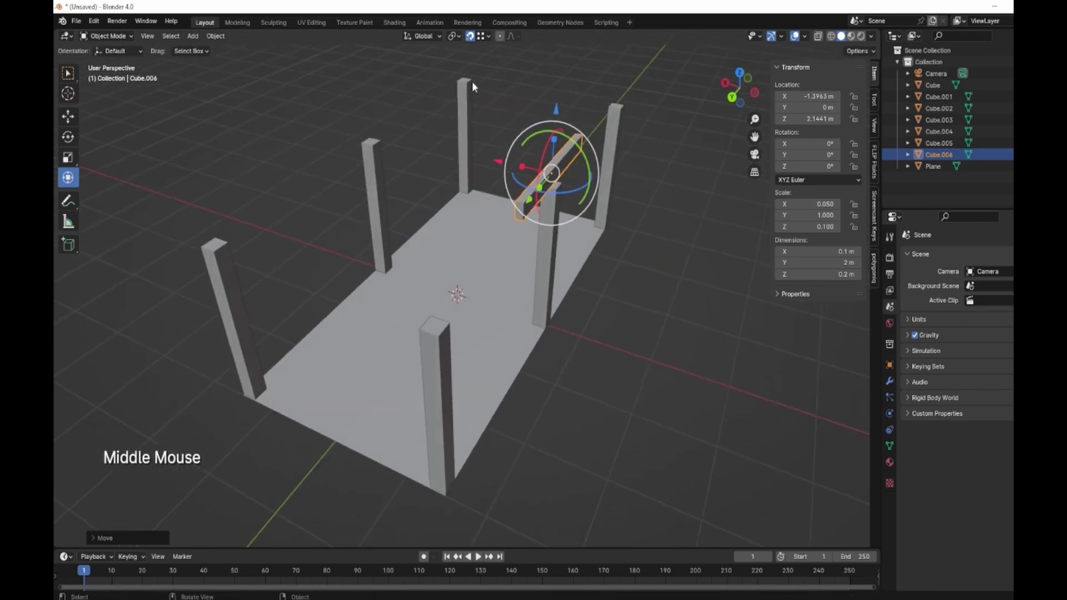
click(470, 39)
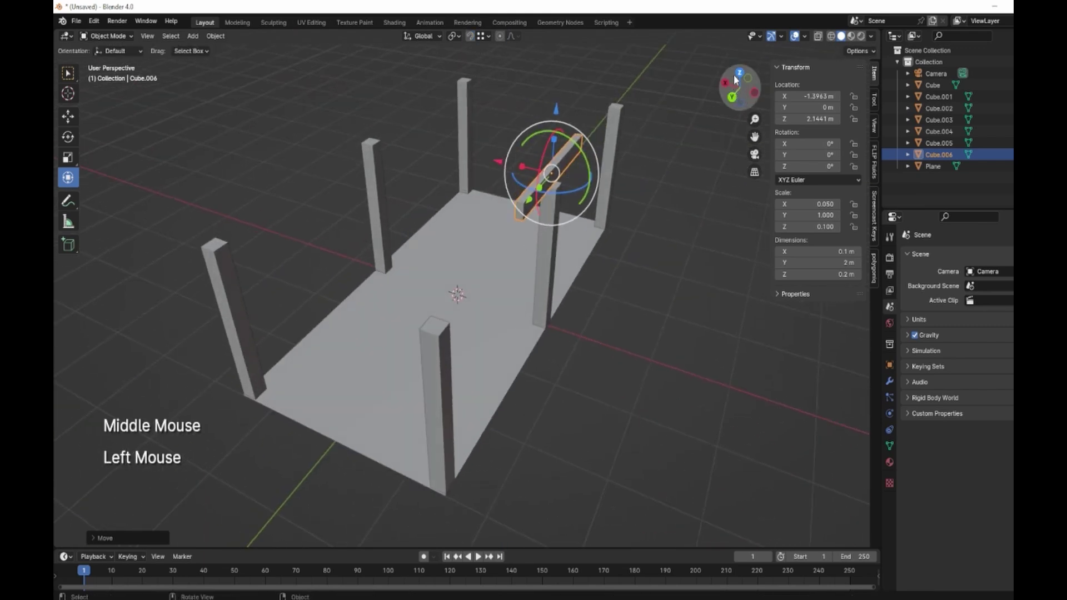
click(741, 73)
scroll(up, 3)
middle_click(404, 325)
middle_click(450, 343)
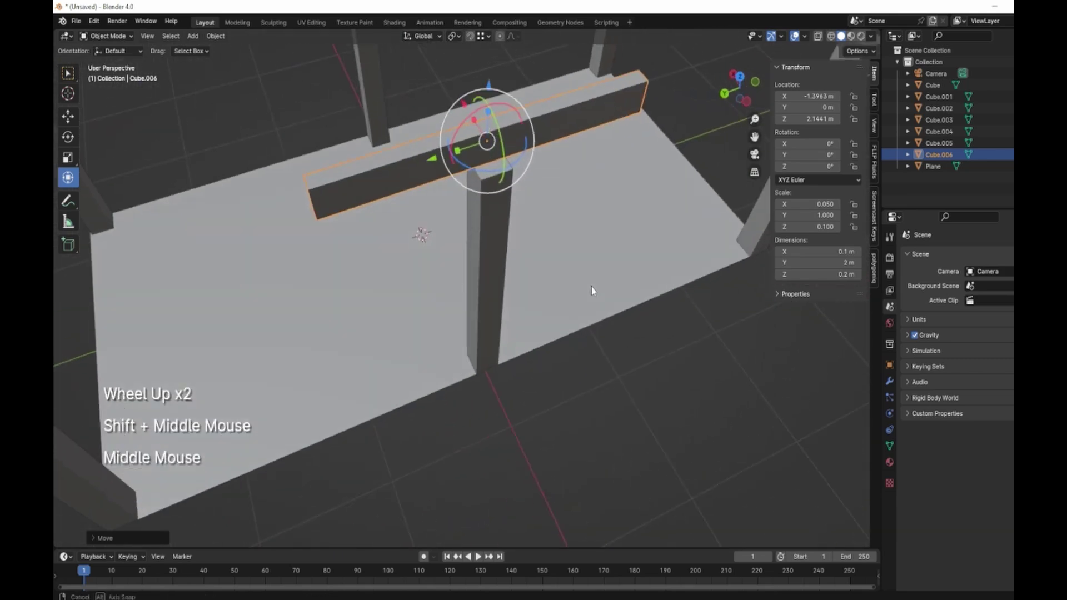
scroll(down, 3)
From side view, centre the beam over the middle post and stretch it across all three
middle_click(577, 303)
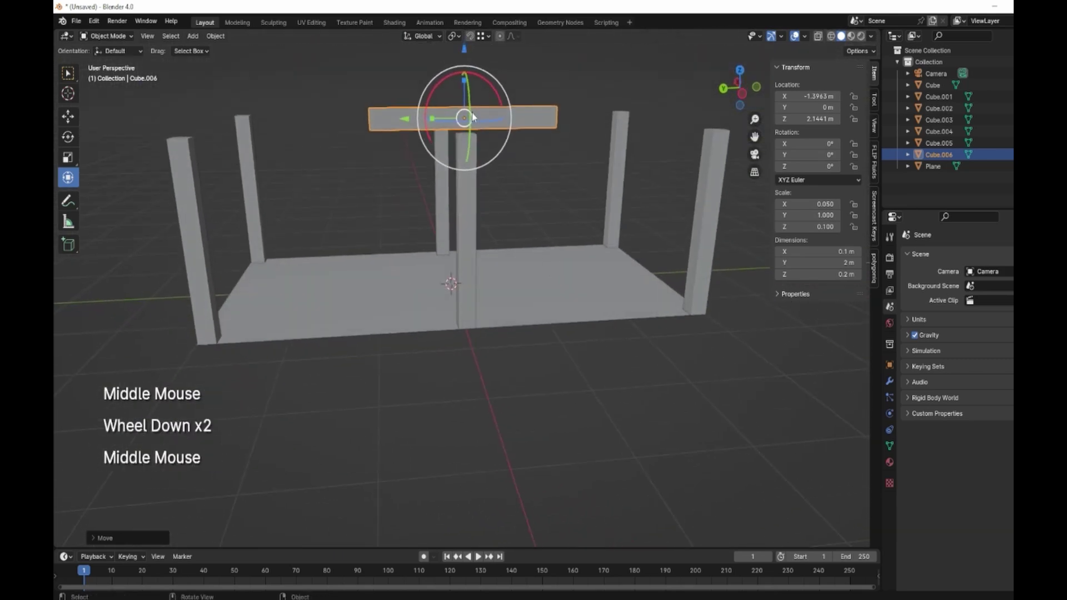
click(467, 55)
middle_click(490, 197)
click(740, 92)
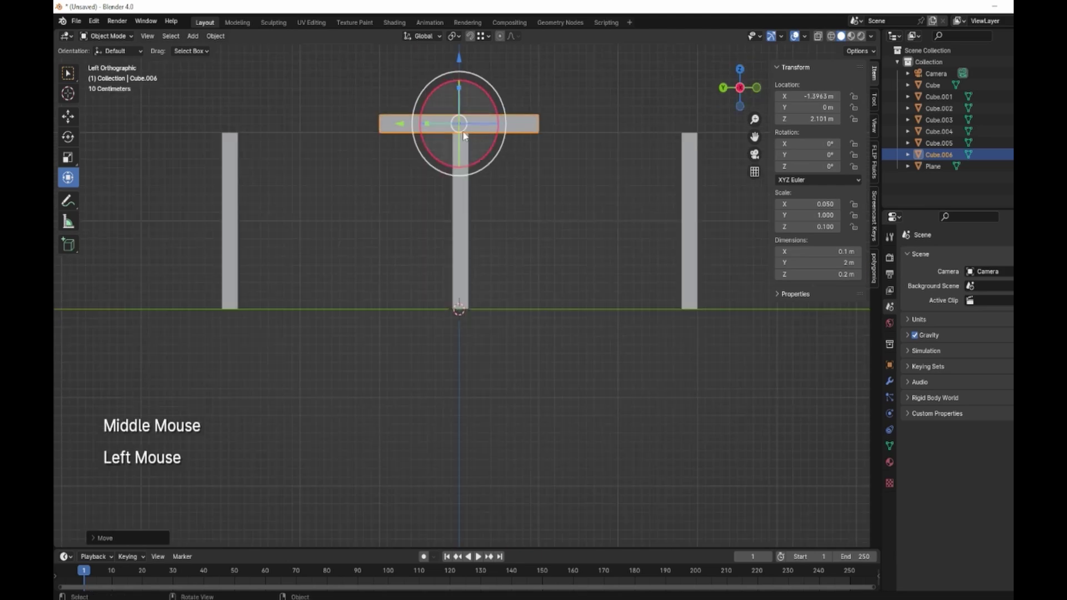
click(404, 126)
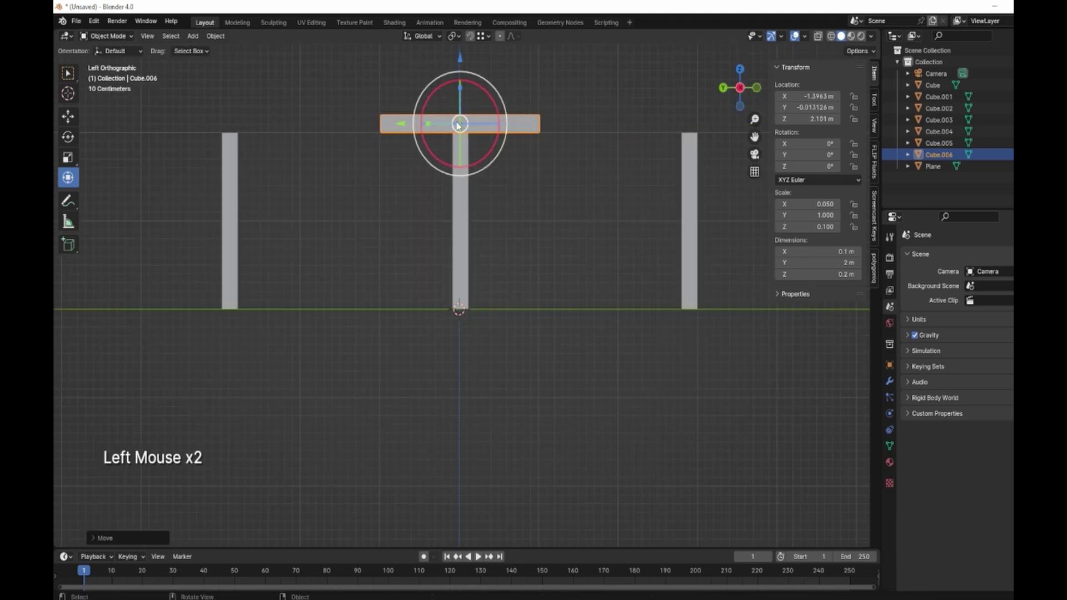
click(432, 127)
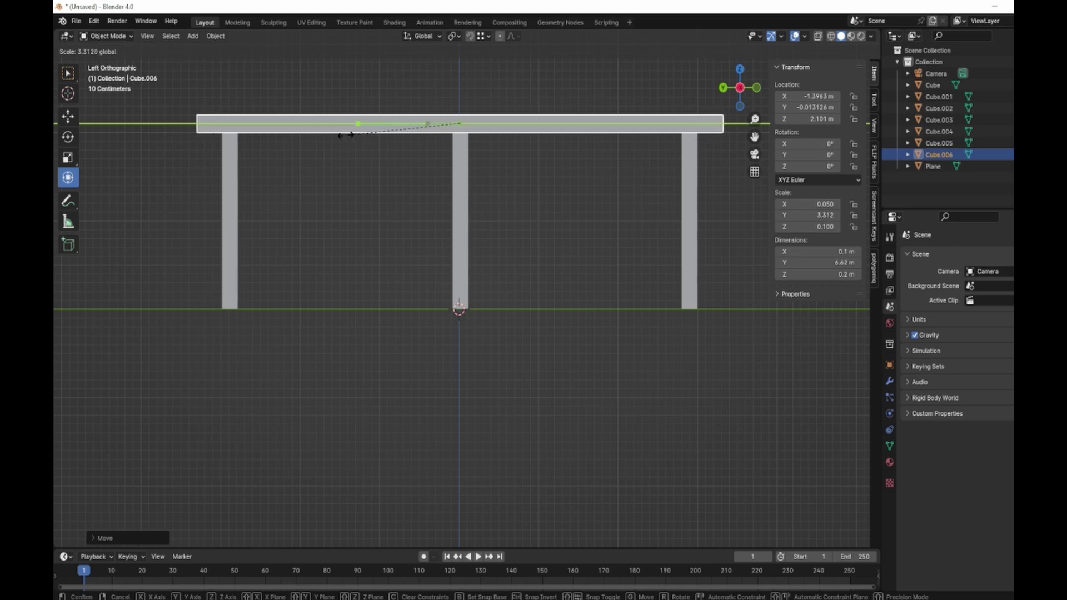
middle_click(409, 249)
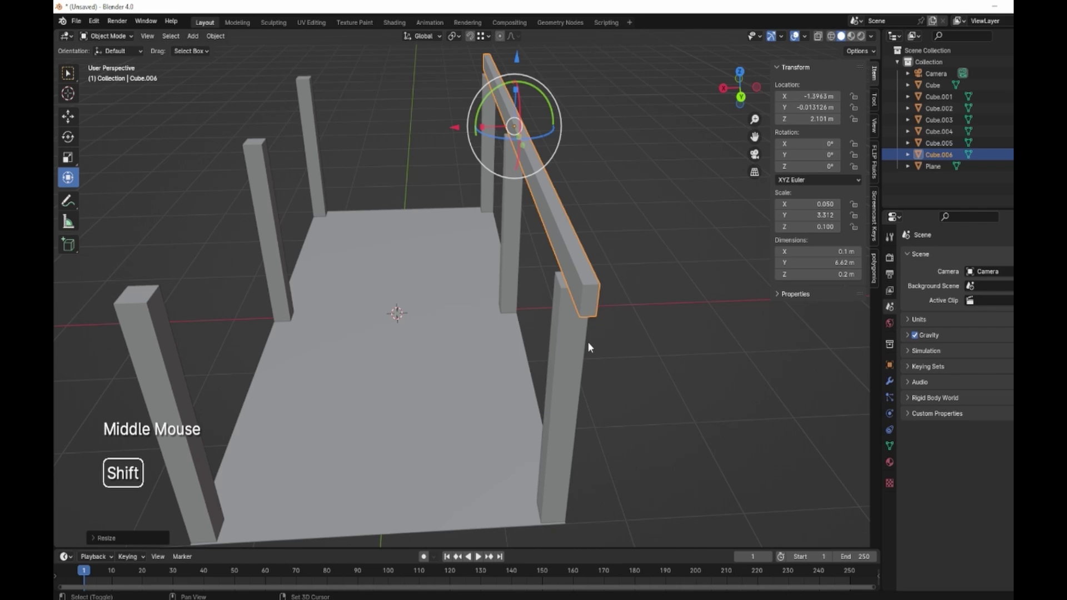
Seat the beam copy on the opposite posts and duplicate the first side beam in place
key(shift+d)
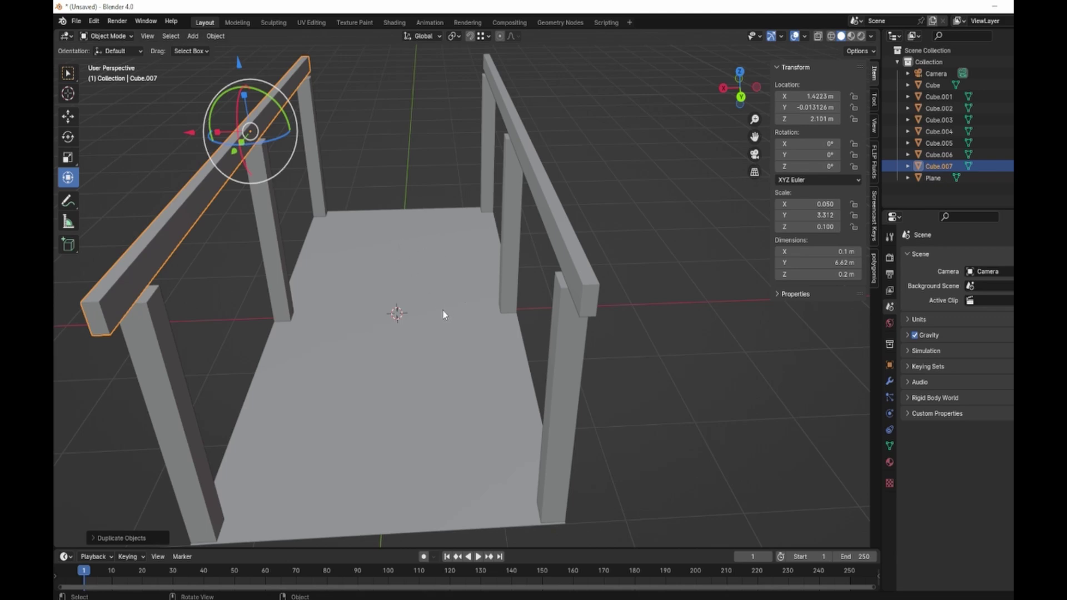
middle_click(434, 296)
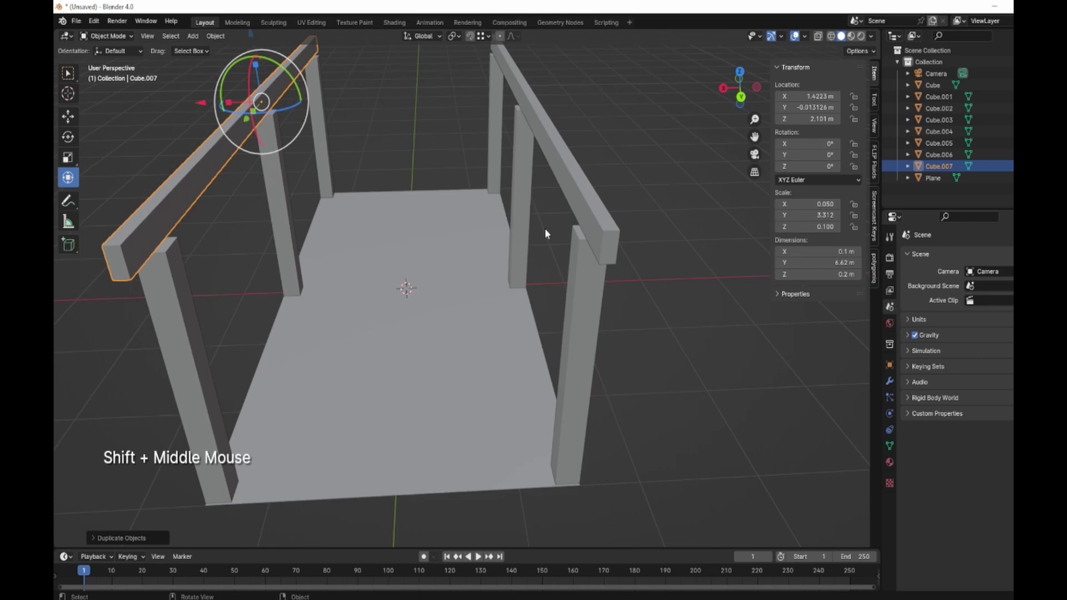
click(595, 209)
scroll(down, 3)
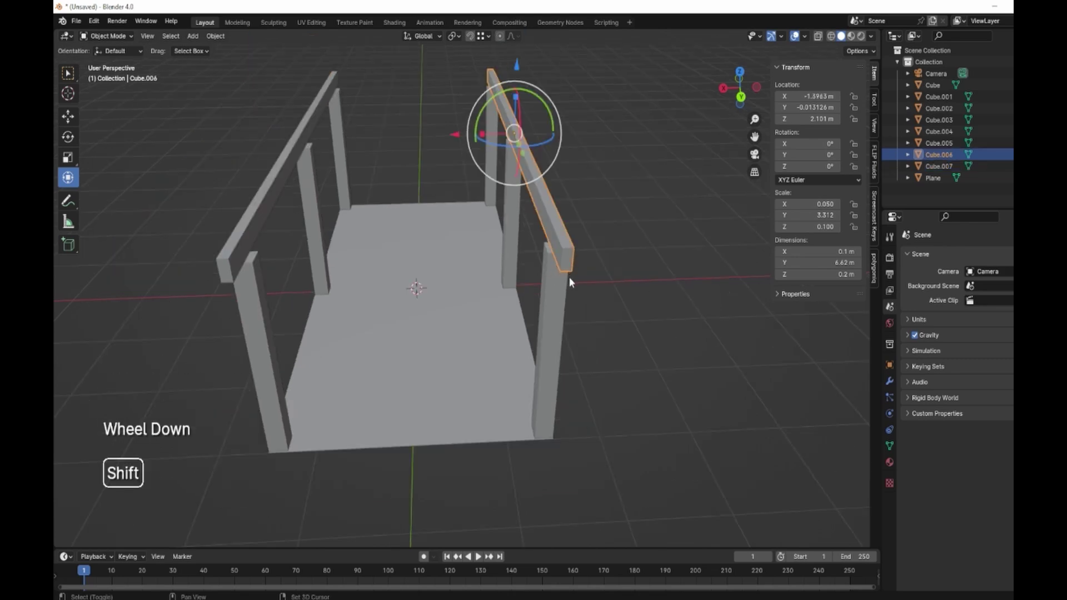
key(shift+d)
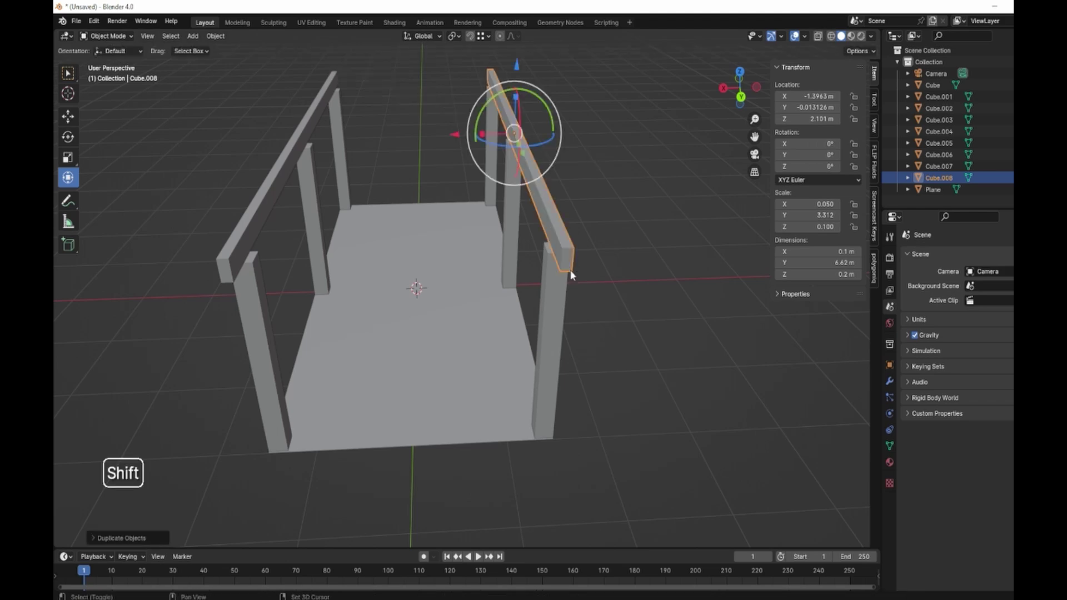
Rotate a beam copy 90° on Z, move it to one end, scale to 3.62 m and lift it onto the side beams
key(shift+d)
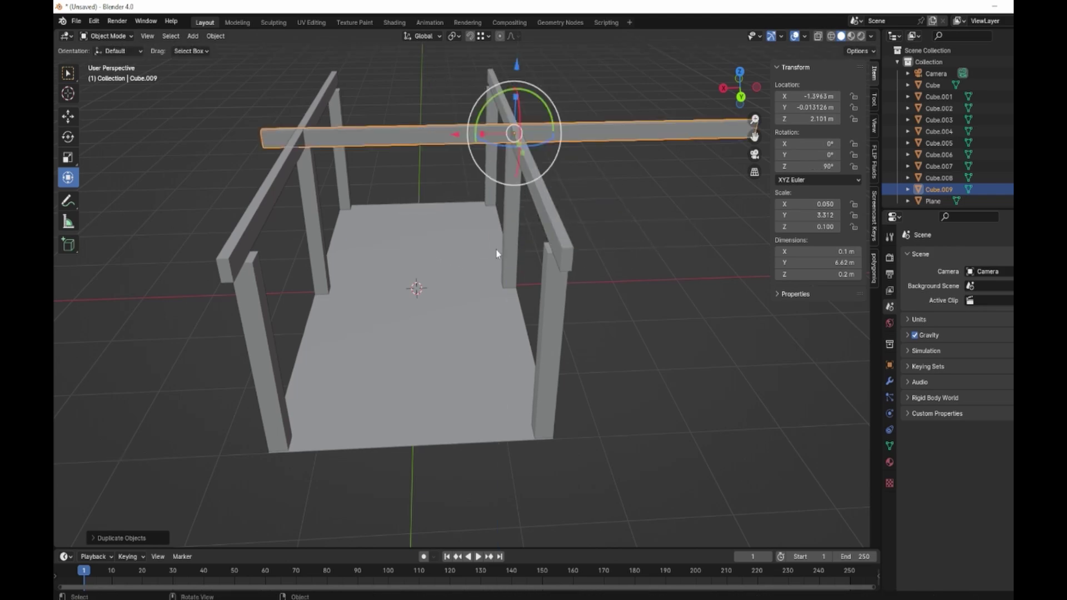
middle_click(544, 240)
click(545, 151)
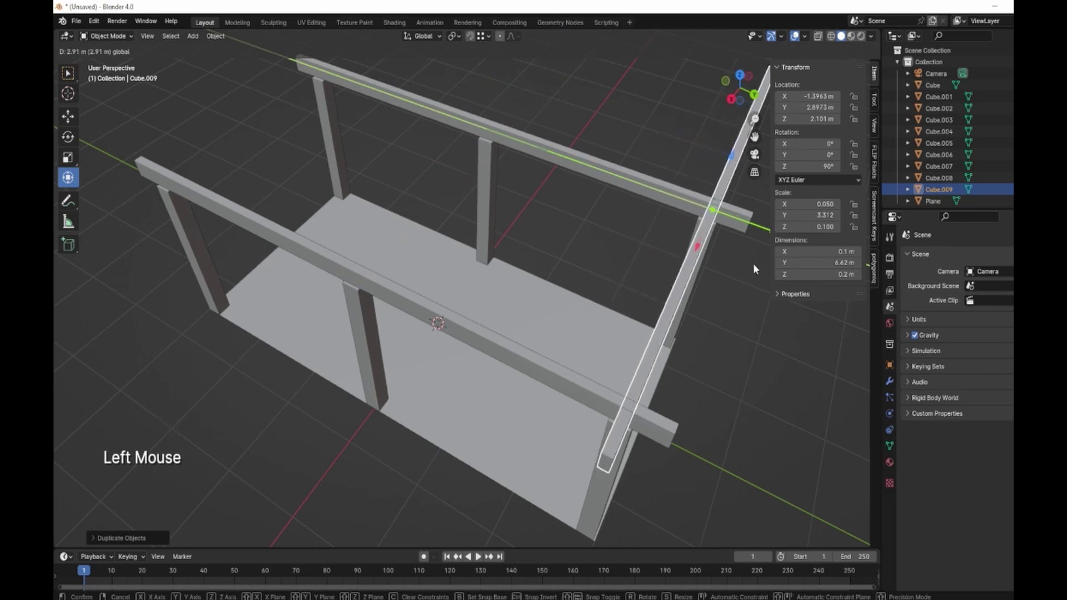
middle_click(752, 316)
click(506, 186)
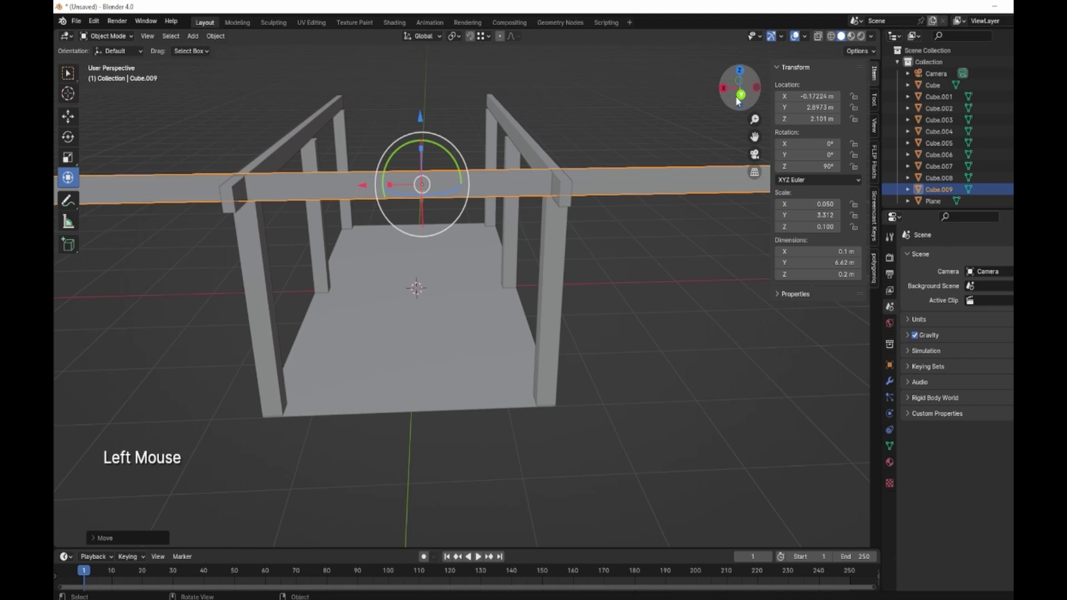
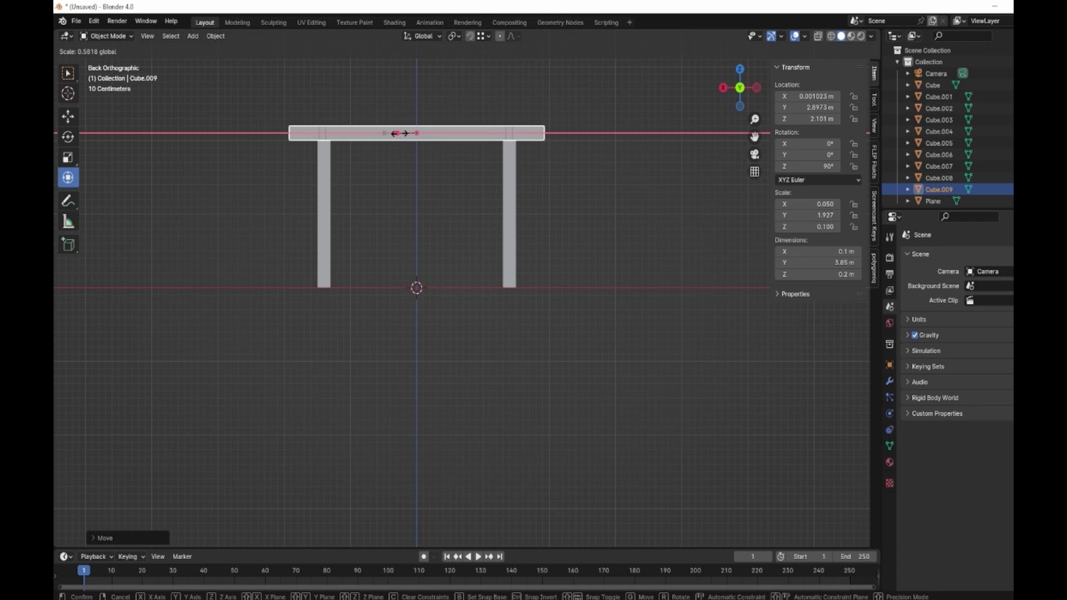
middle_click(439, 170)
click(242, 72)
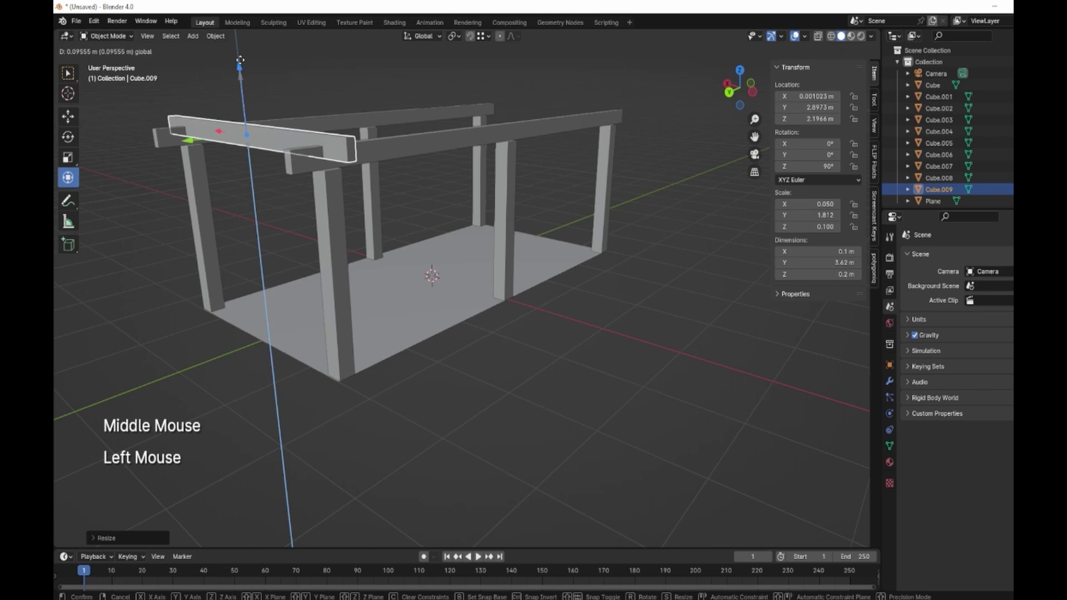
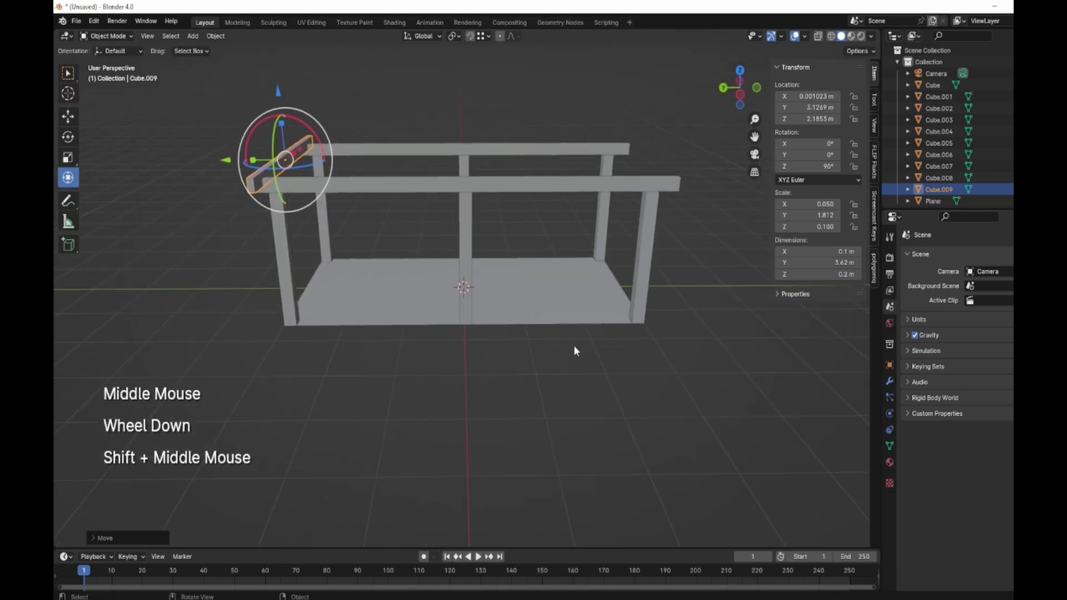
Add an Array modifier with Count 10 and Relative Offset X -7 to form the rafters
click(890, 379)
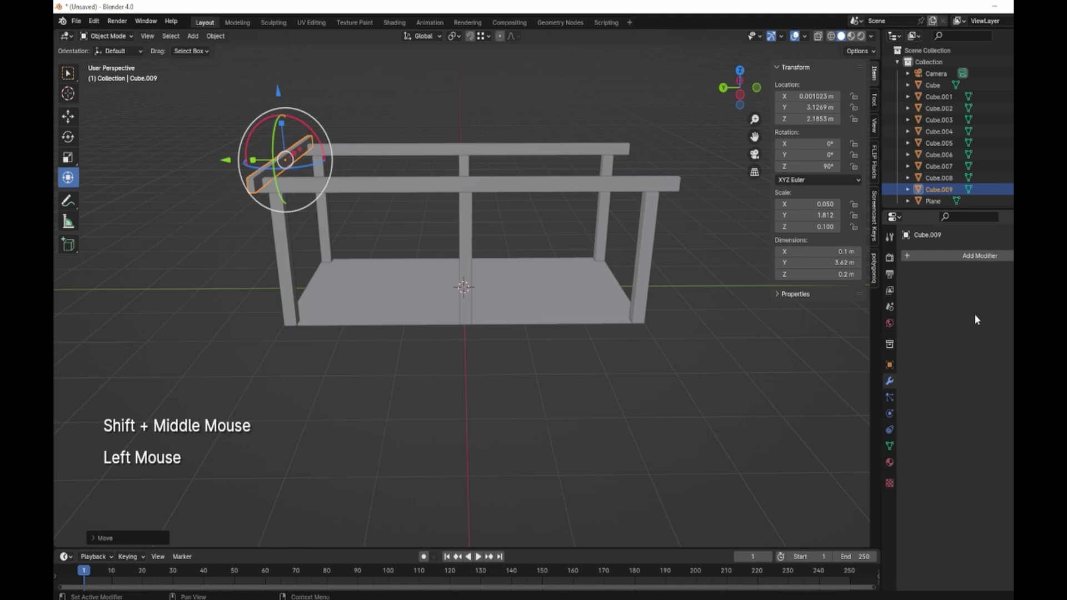
click(980, 256)
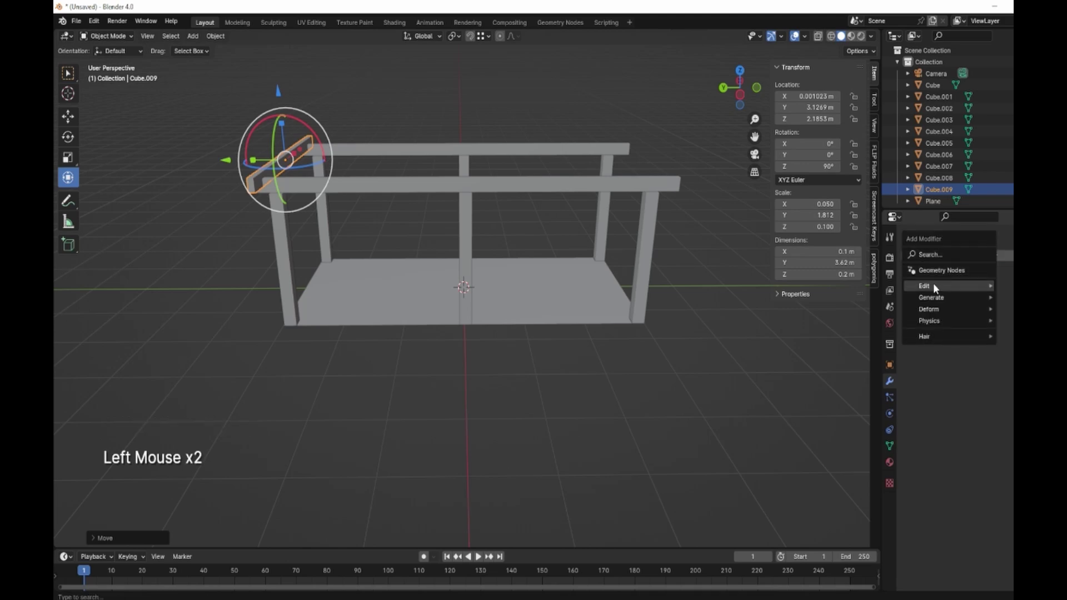
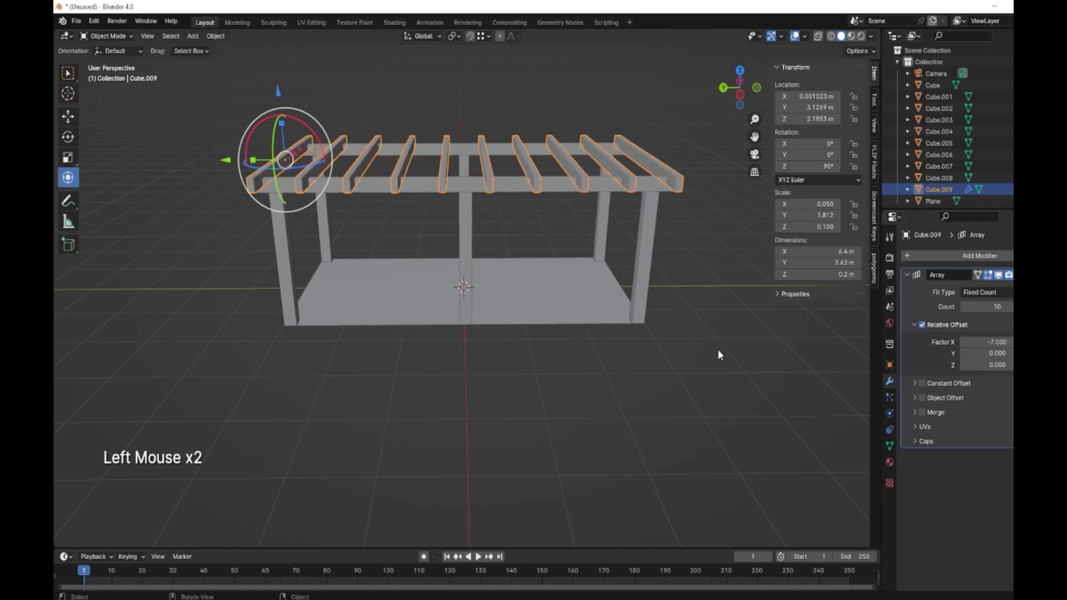
middle_click(626, 314)
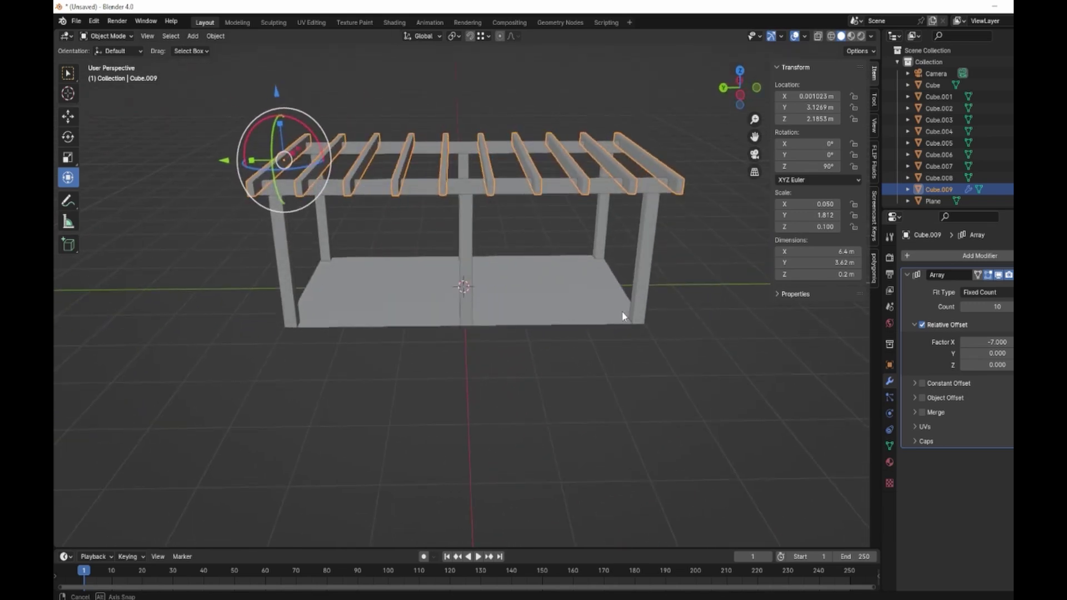
middle_click(467, 284)
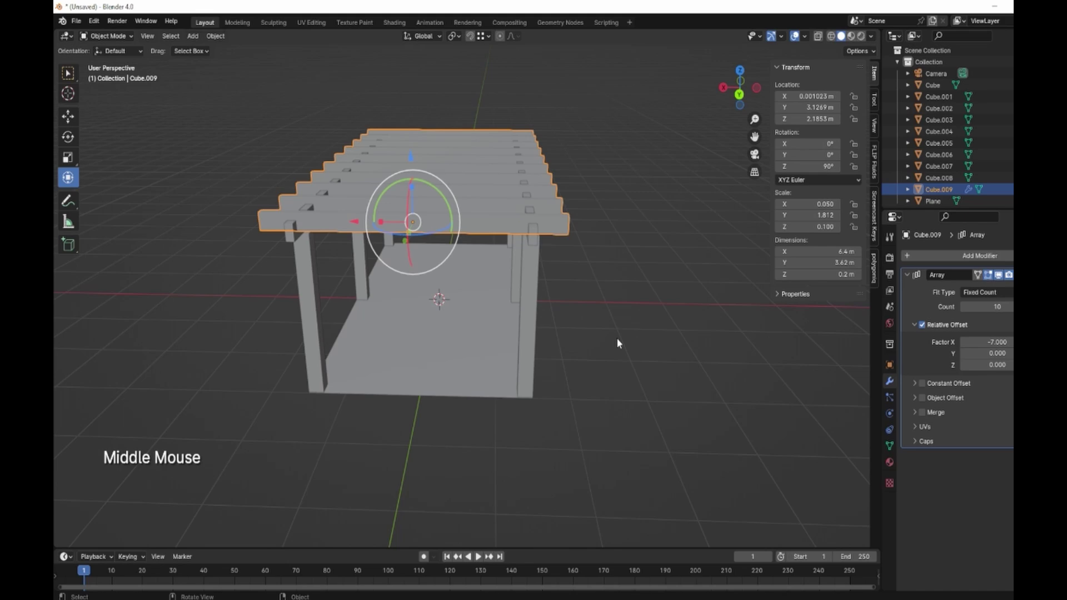
middle_click(641, 342)
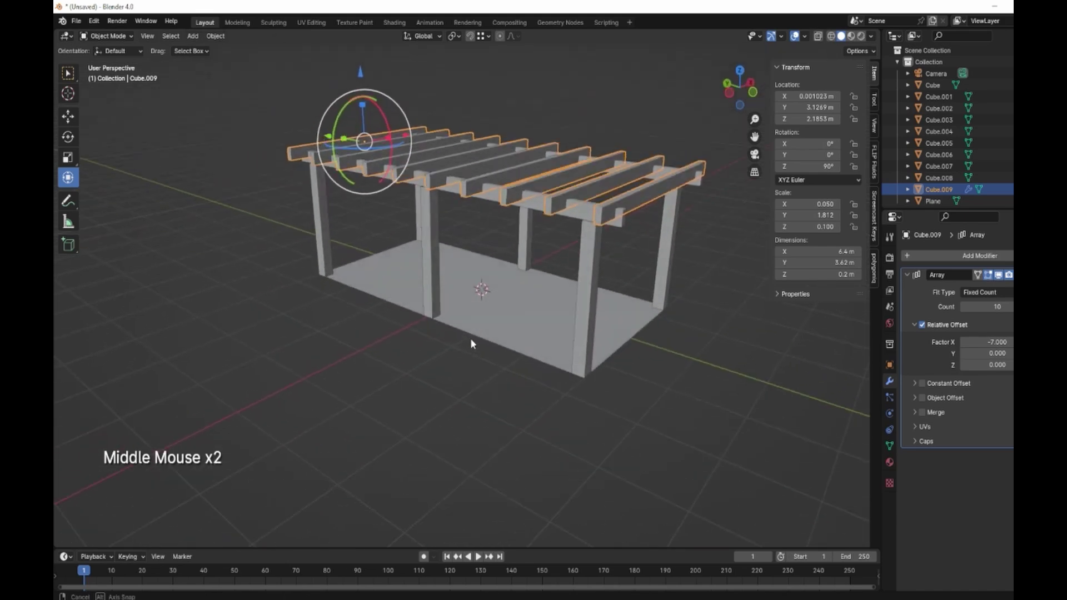
Duplicate a post, rotate it 90° on Y and lower it as a beam across the front post tops
click(630, 288)
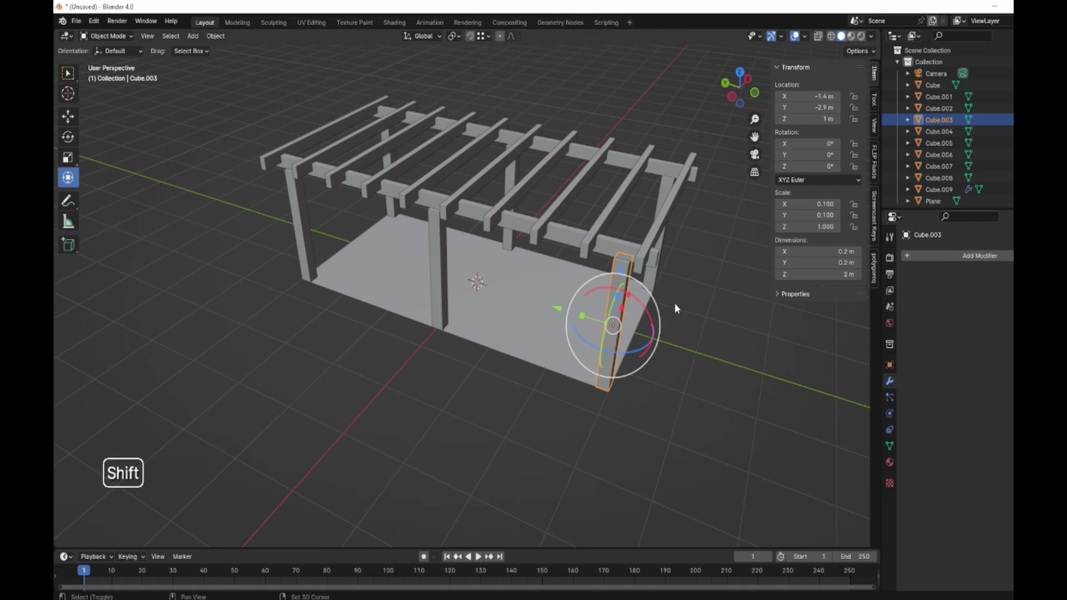
key(shift+d)
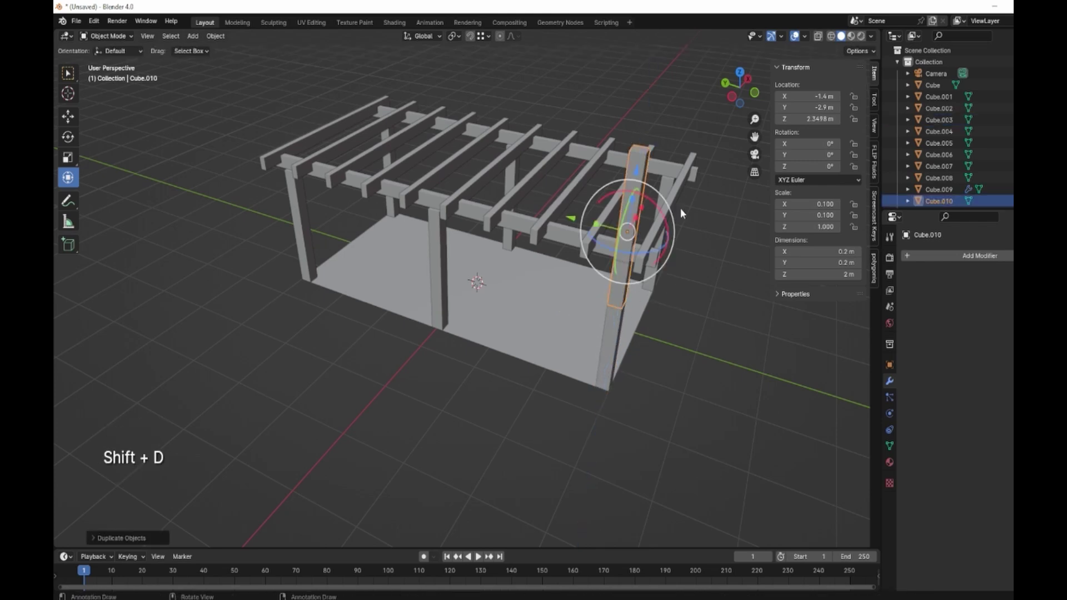
key(r)
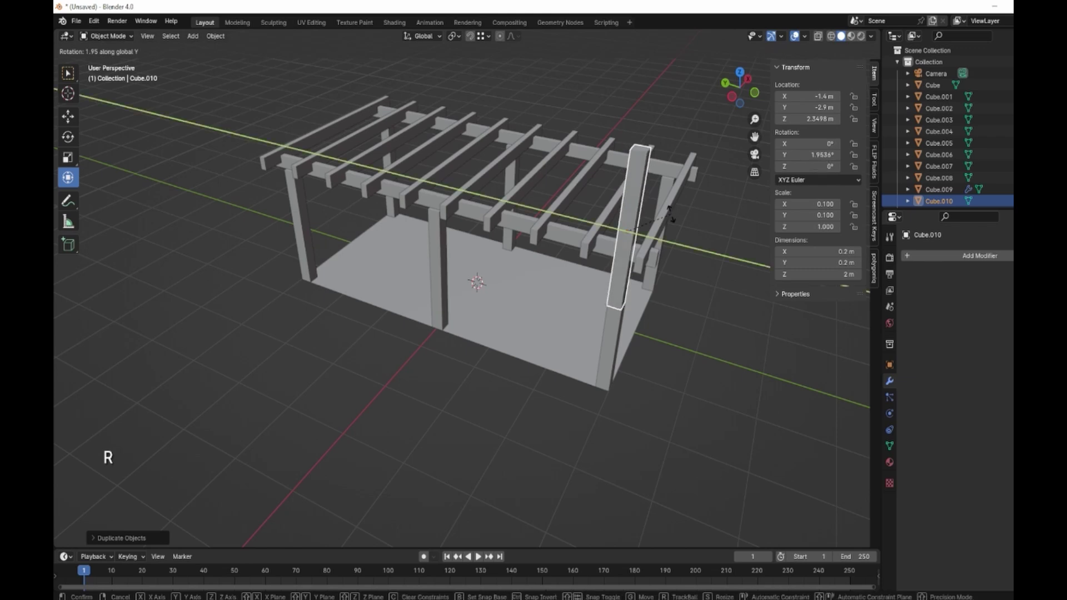
middle_click(701, 238)
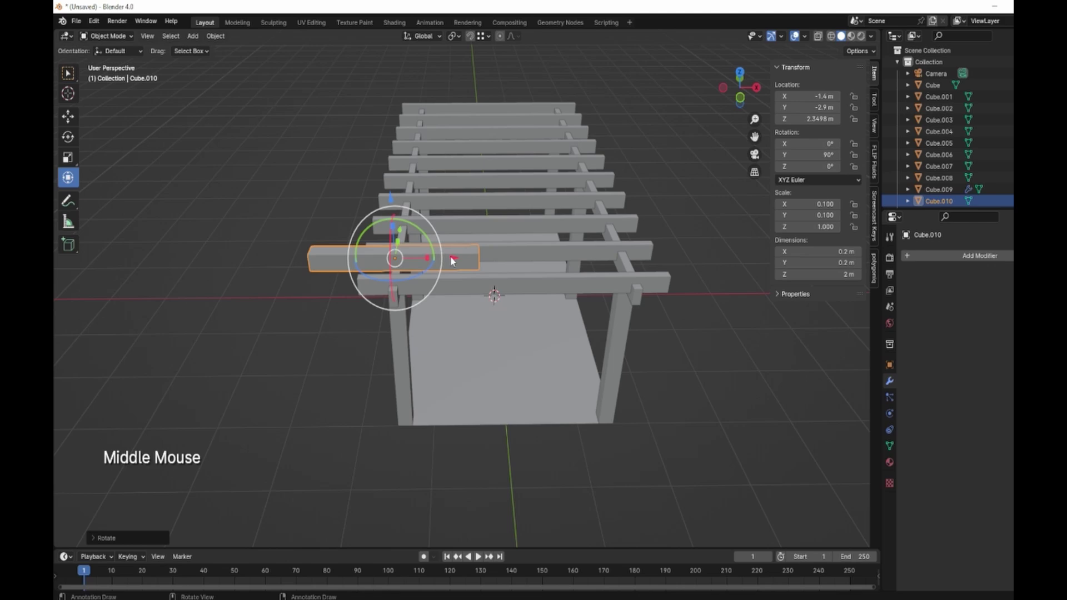
click(453, 258)
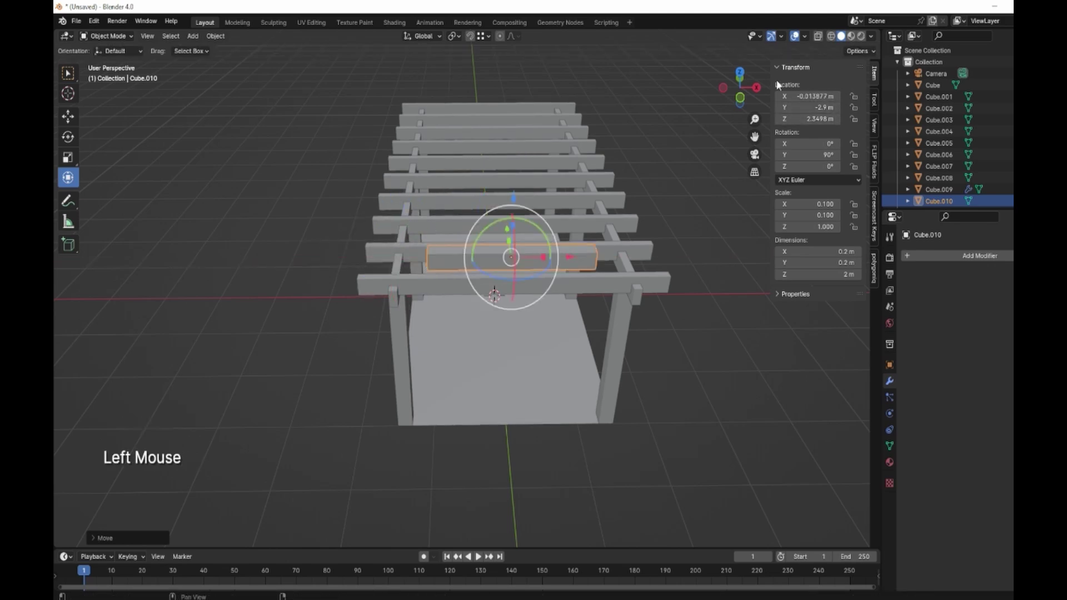
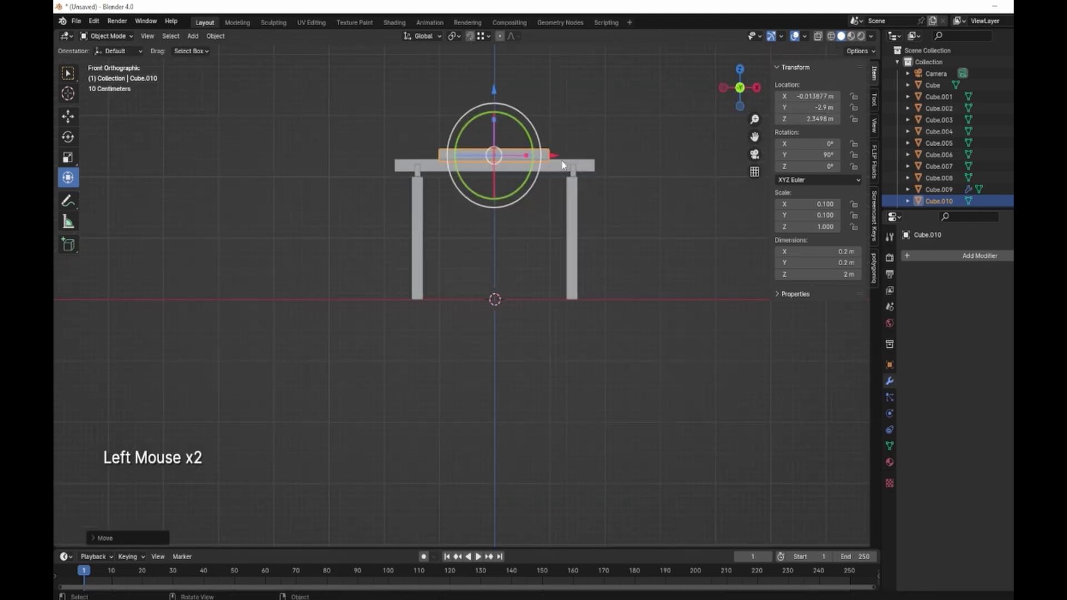
click(559, 158)
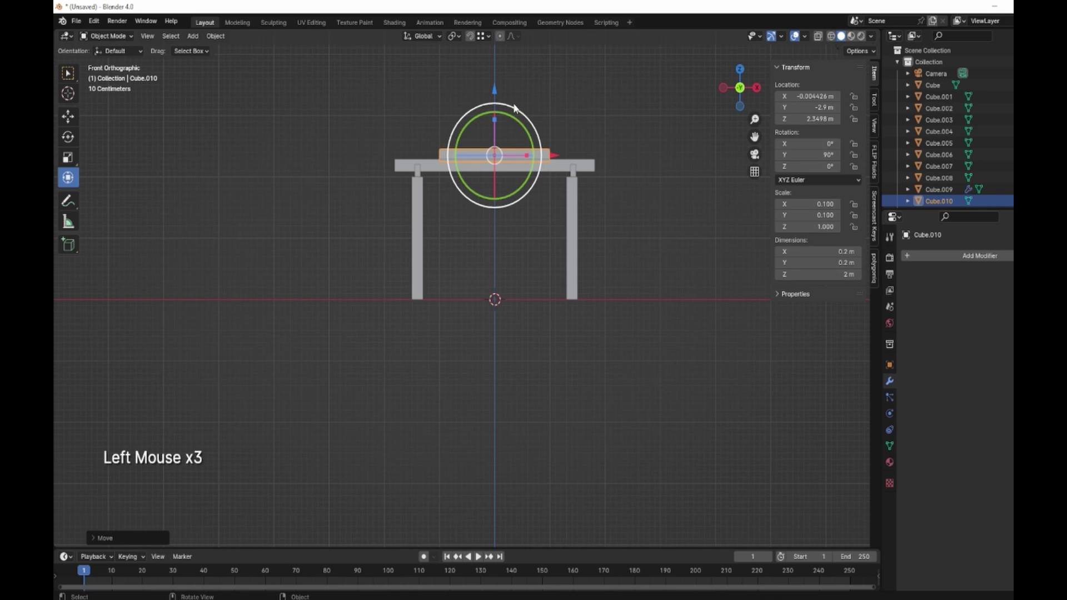
click(496, 95)
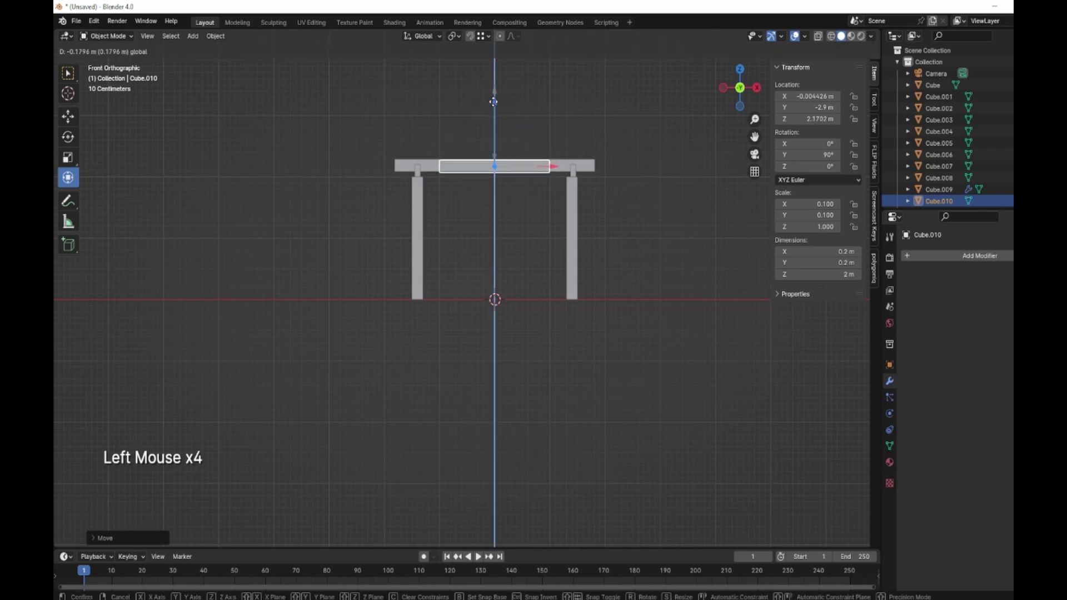
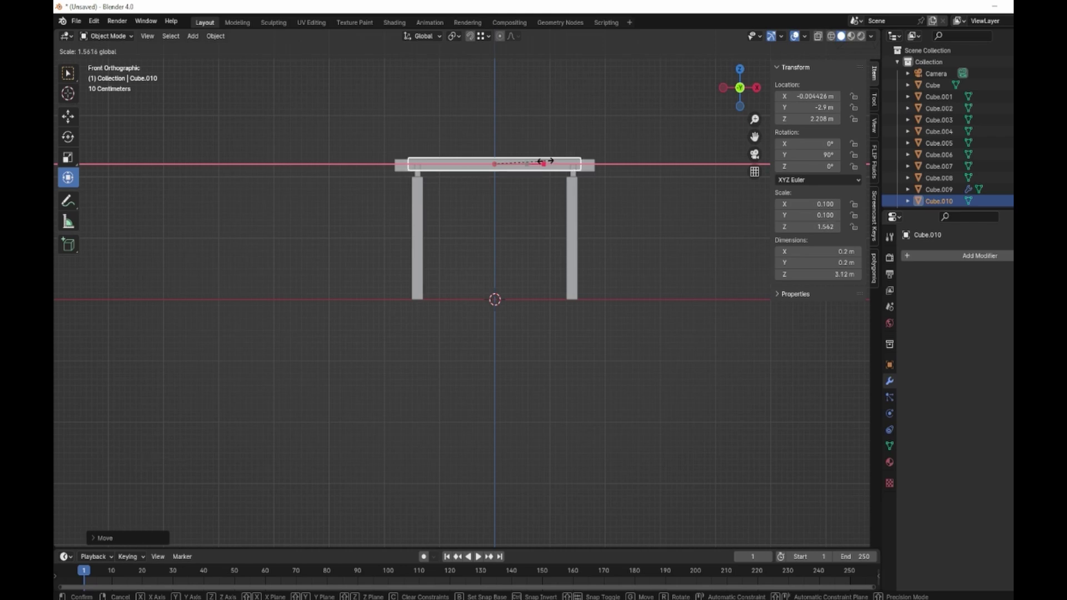
Duplicate the front beam and move the copy along Y onto the back posts
middle_click(627, 240)
middle_click(456, 294)
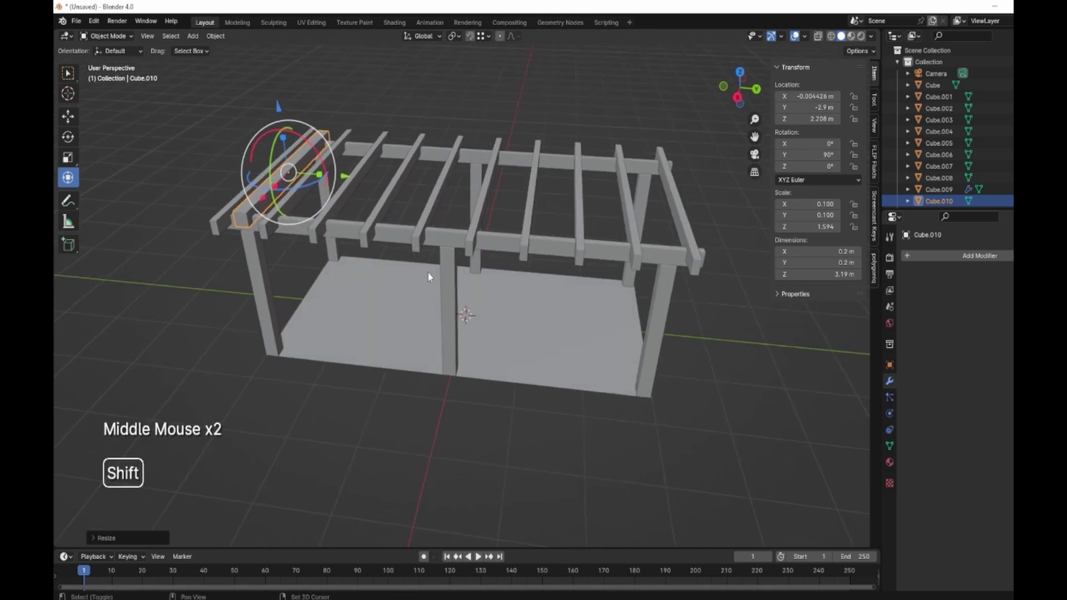
key(shift+d)
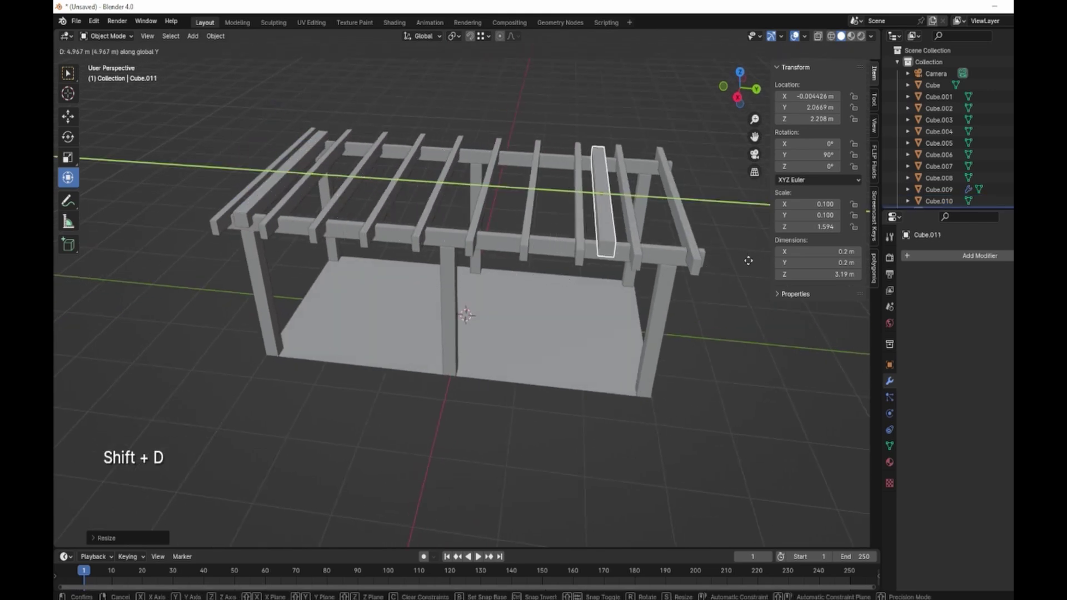
middle_click(670, 367)
click(740, 91)
click(693, 163)
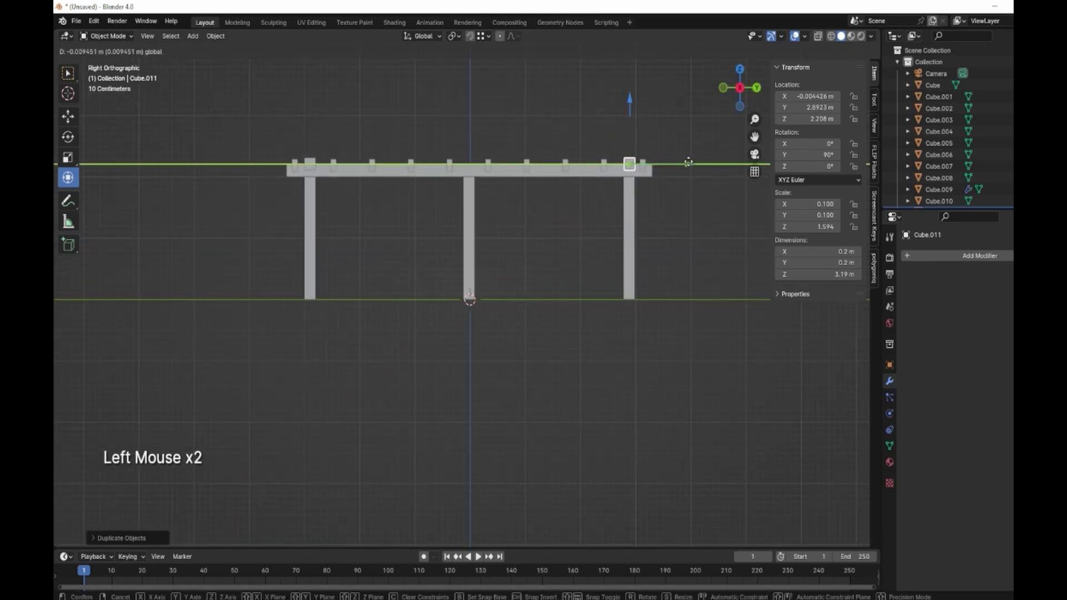
click(314, 165)
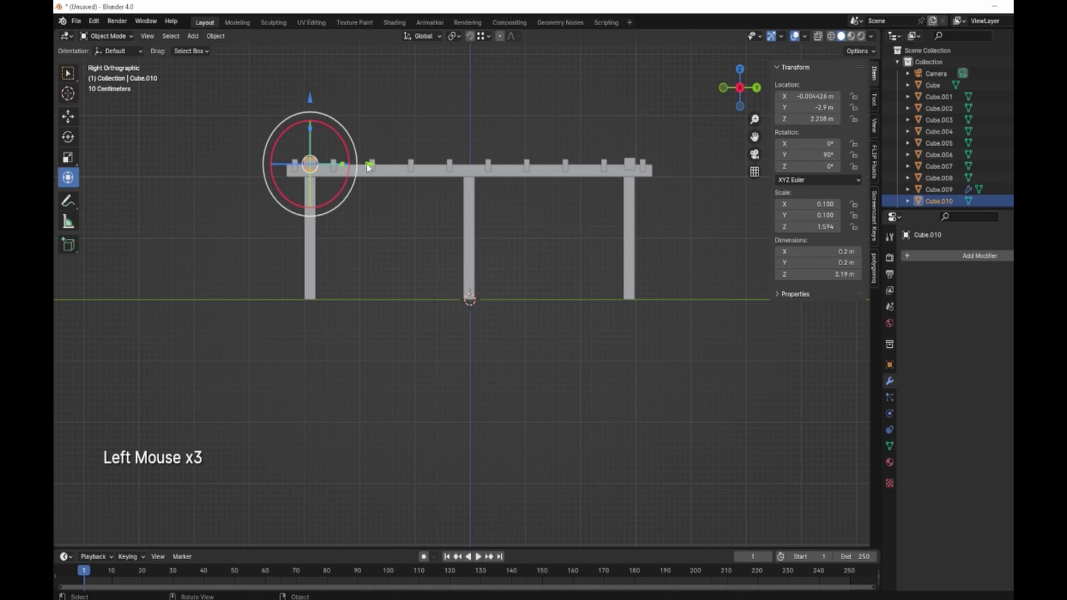
click(374, 166)
middle_click(542, 304)
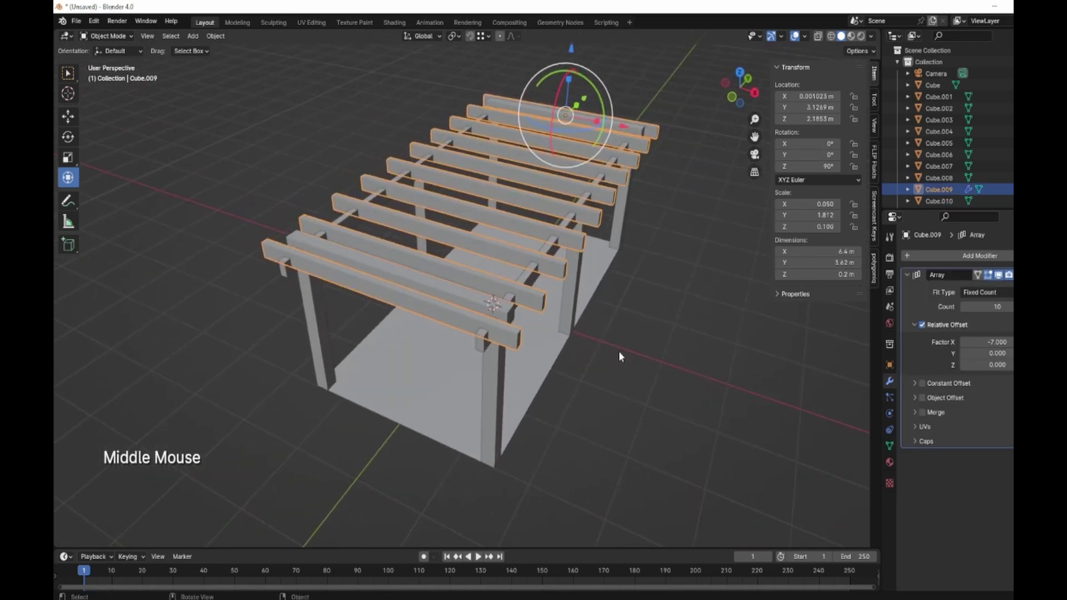
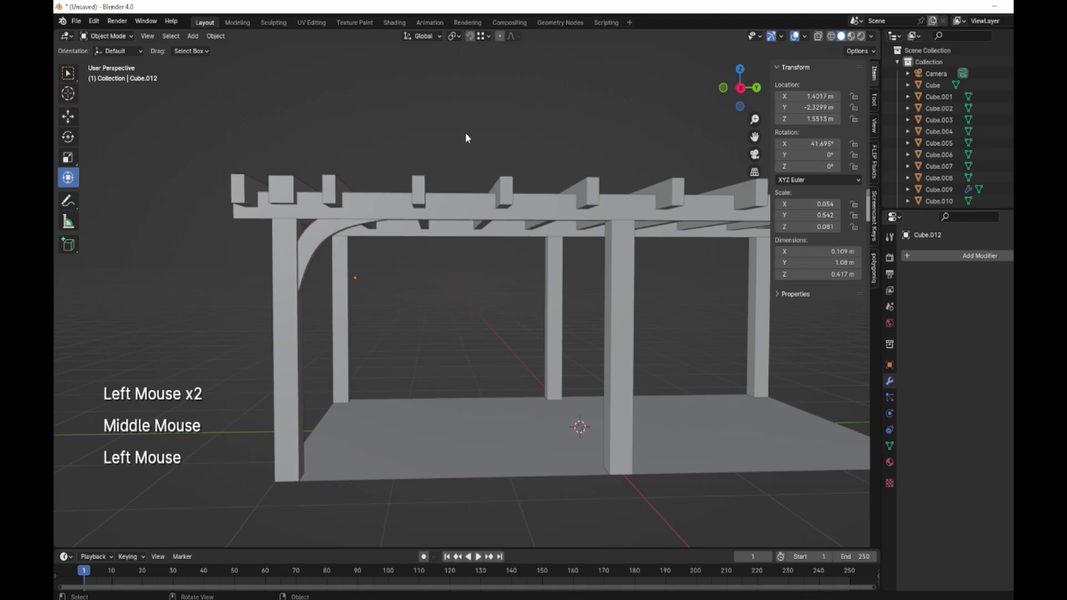
Duplicate the curved brace and place the copy against the opposite front post
click(336, 235)
middle_click(474, 314)
scroll(down, 3)
middle_click(444, 324)
middle_click(379, 344)
click(738, 92)
key(shift+d)
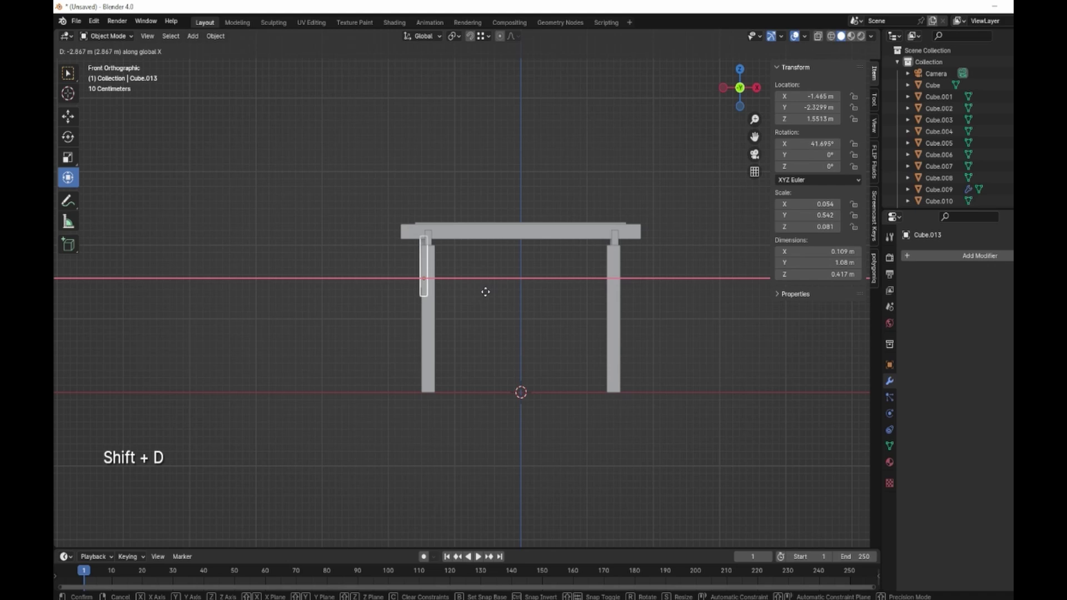
middle_click(573, 318)
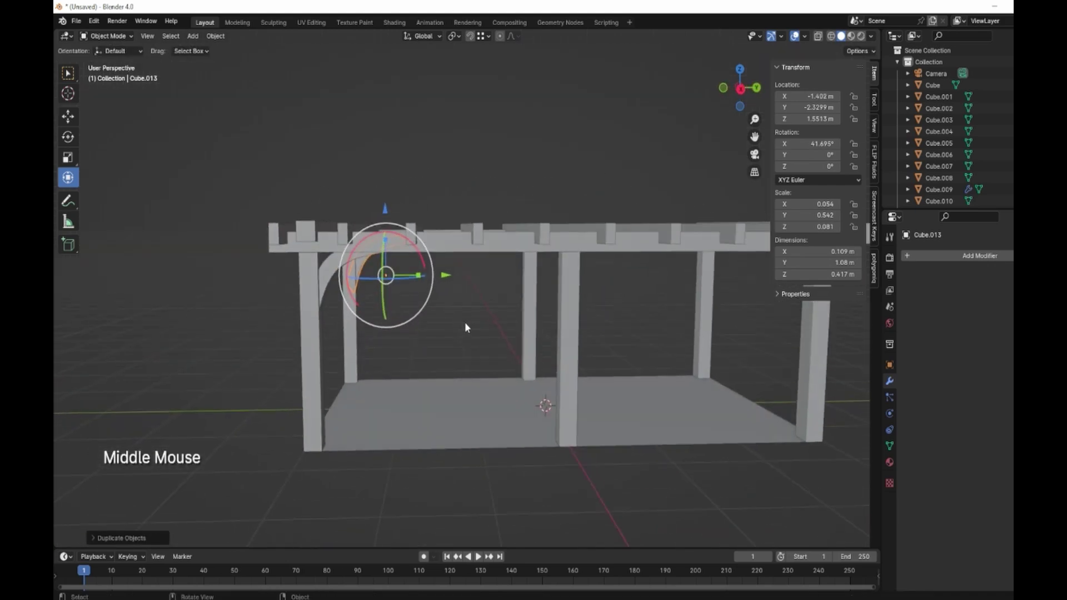
scroll(down, 3)
middle_click(624, 360)
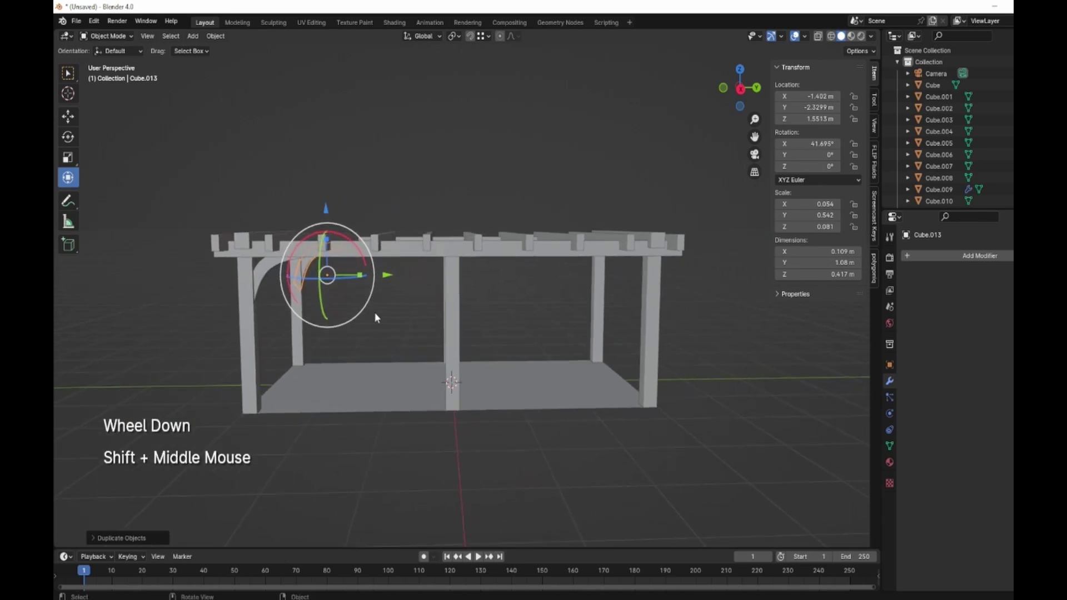
Copy the brace to the middle and far posts, rotating copies 180° about Z to face opposite ways
click(271, 267)
scroll(down, 3)
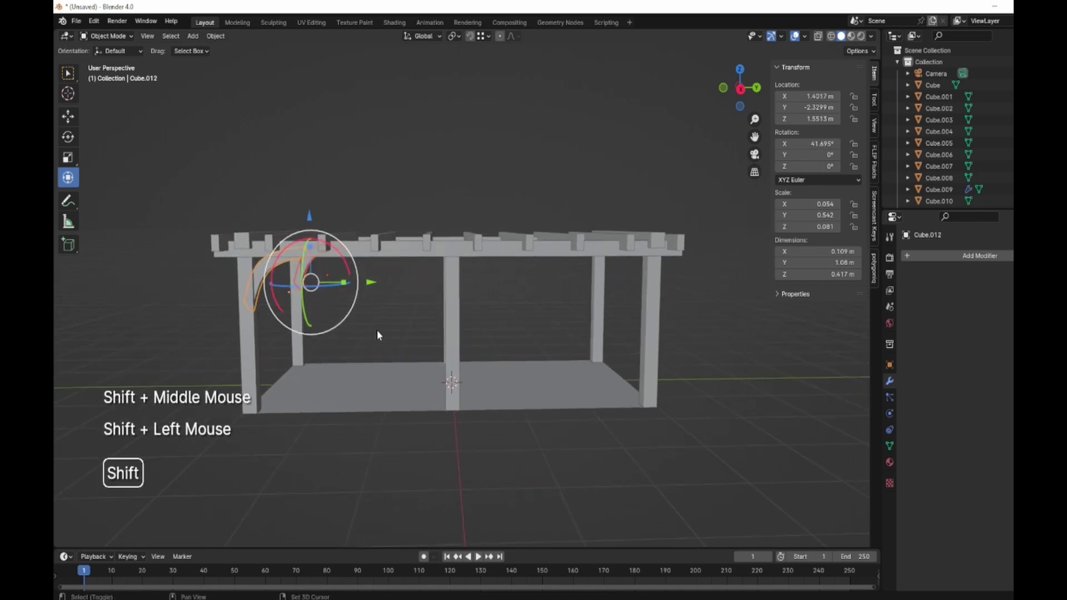
key(shift+d)
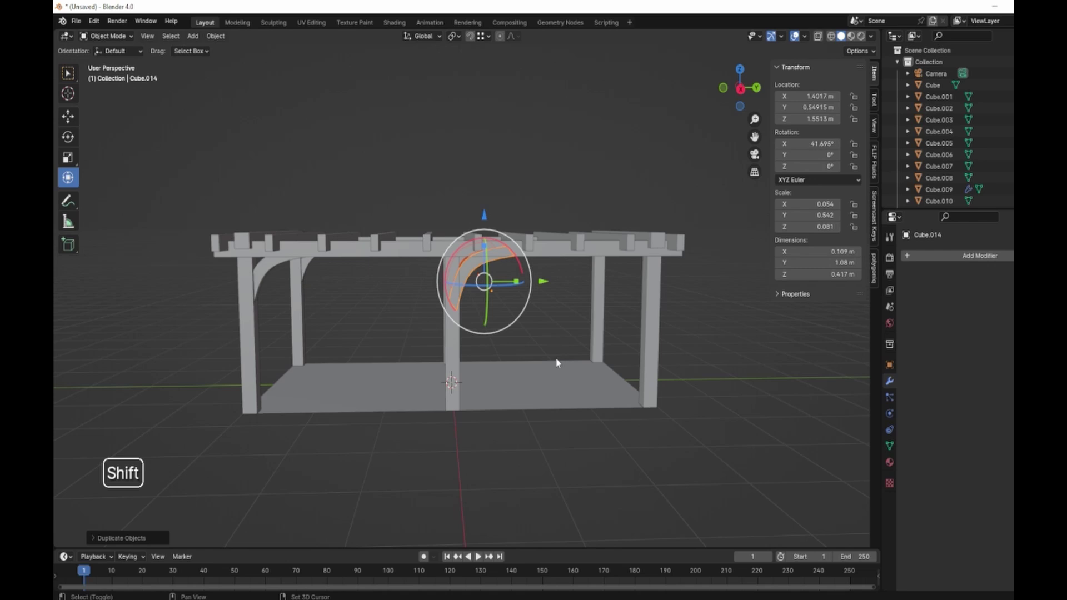
key(shift+d)
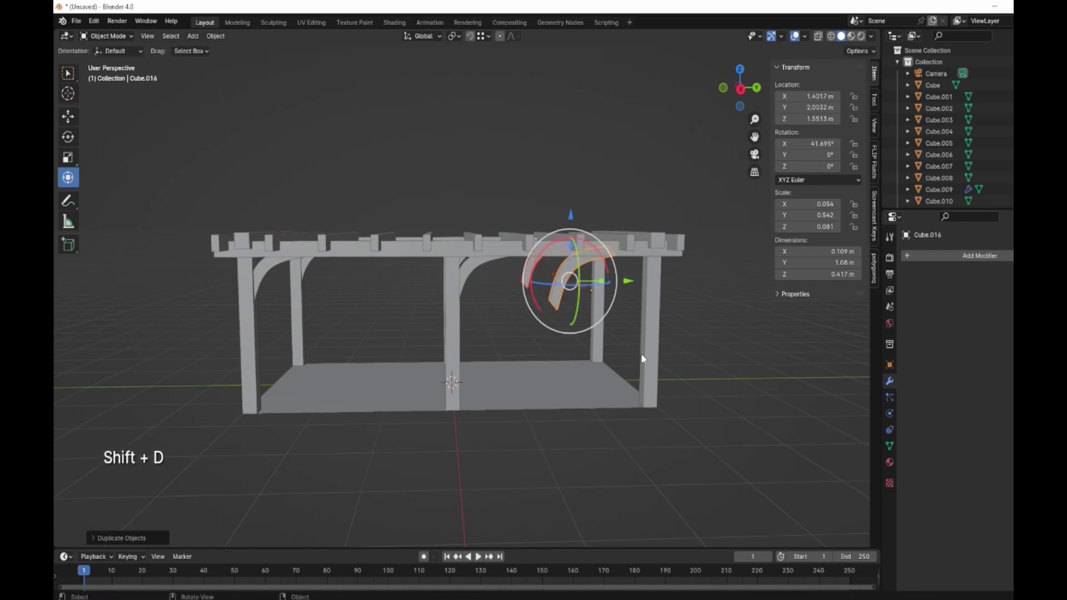
key(r)
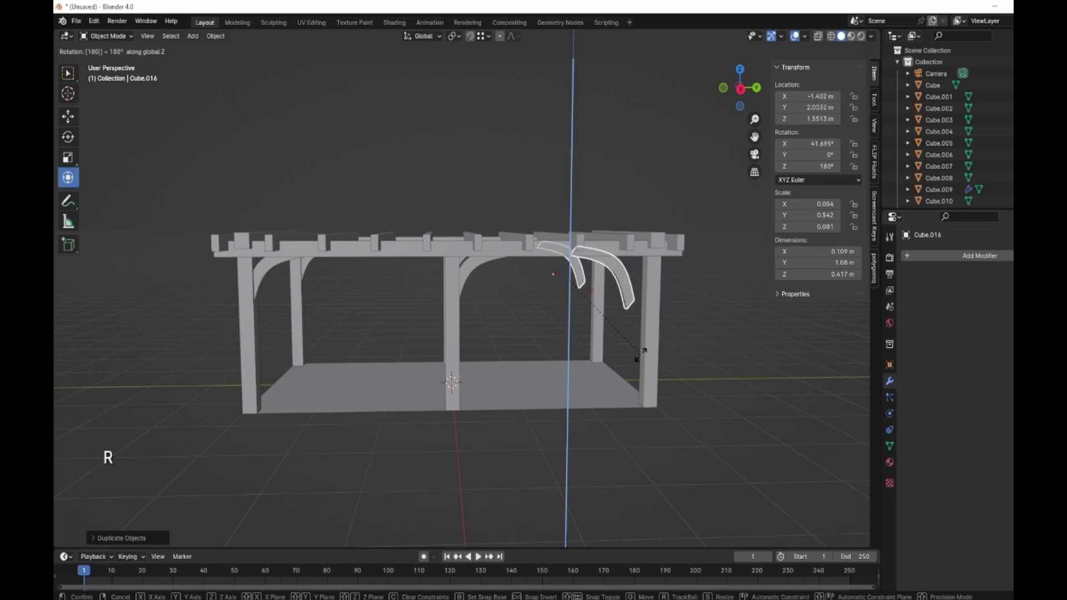
click(634, 284)
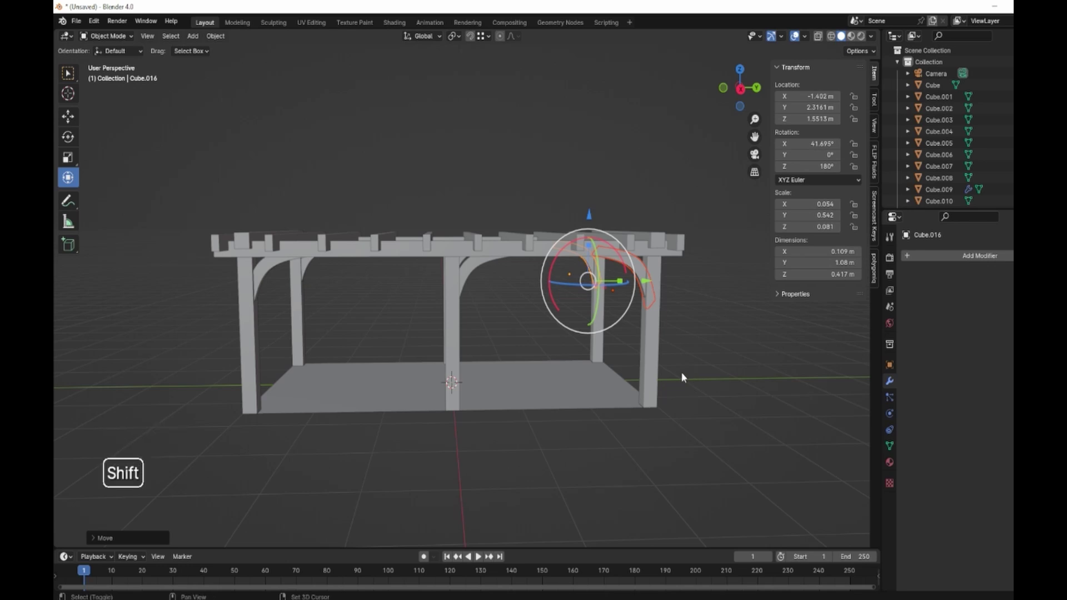
key(shift+d)
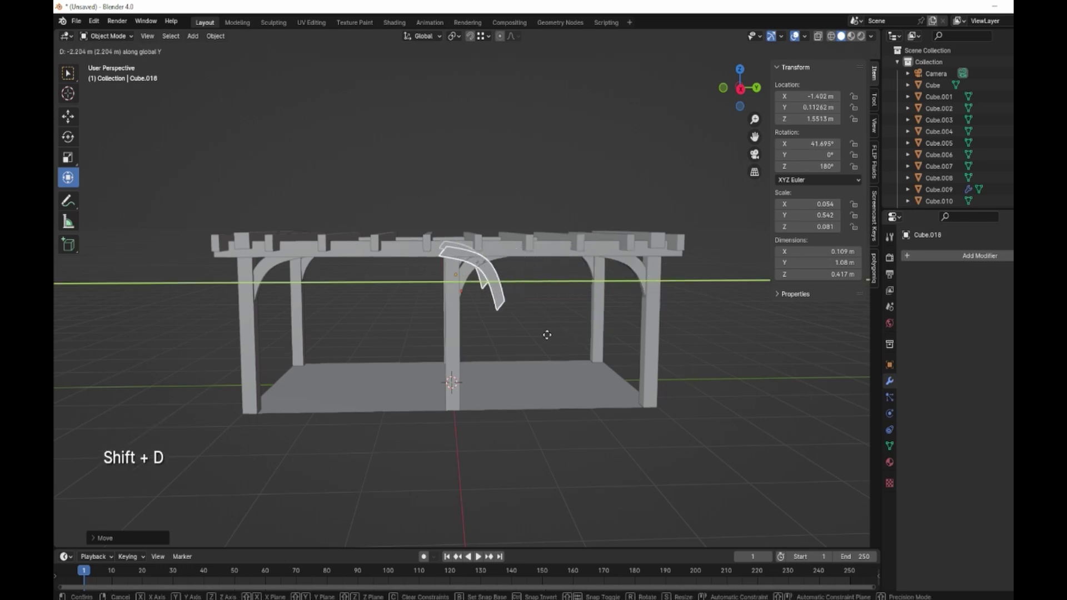
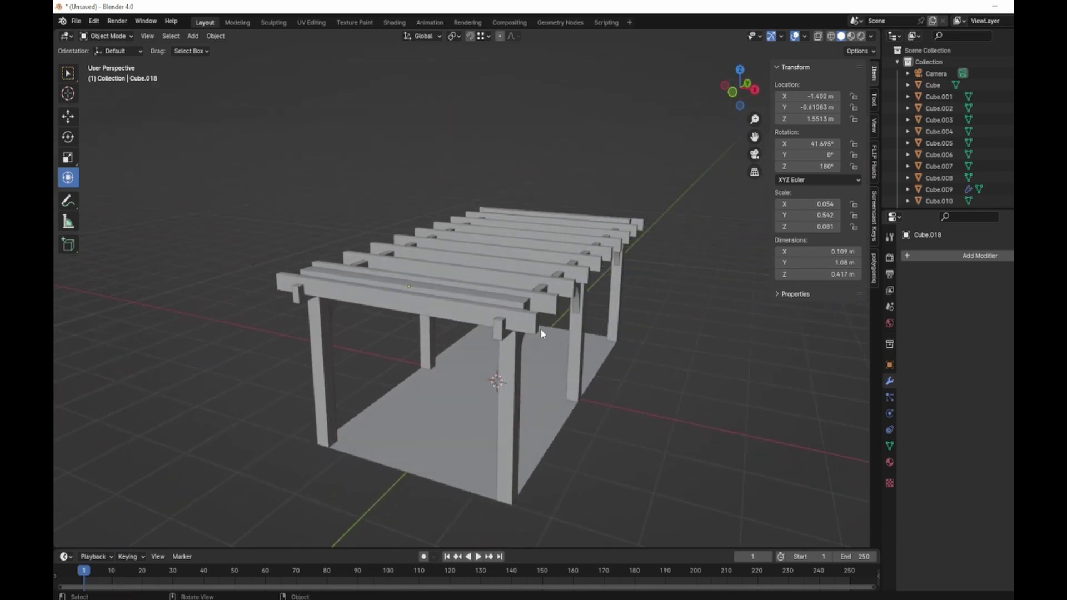
Add a loop cut across the rafter array in Edit Mode and switch to edge selection to taper the ends
click(529, 322)
middle_click(580, 354)
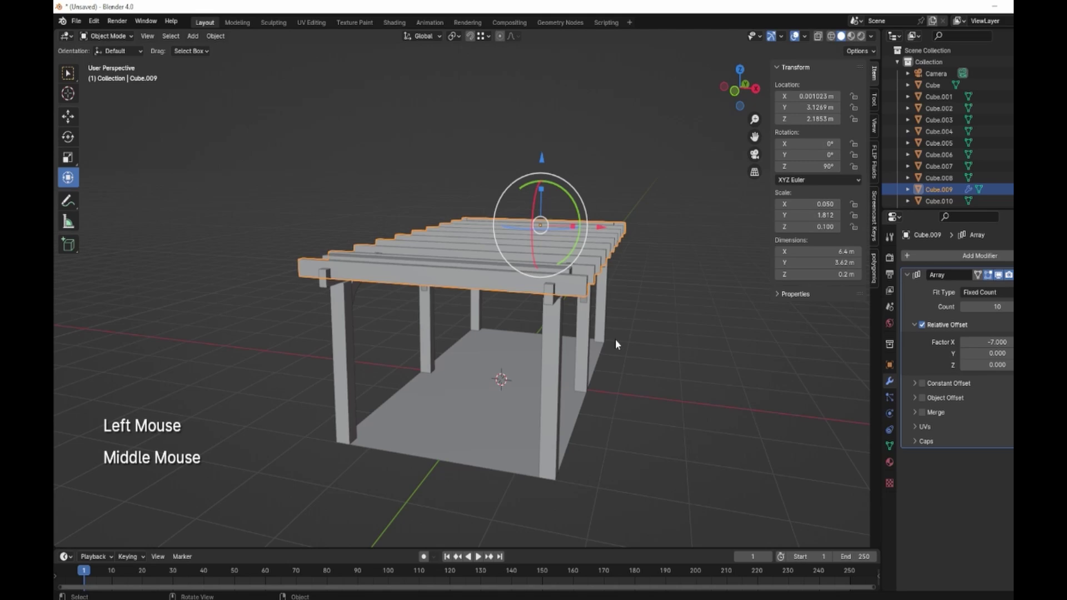
key(Tab)
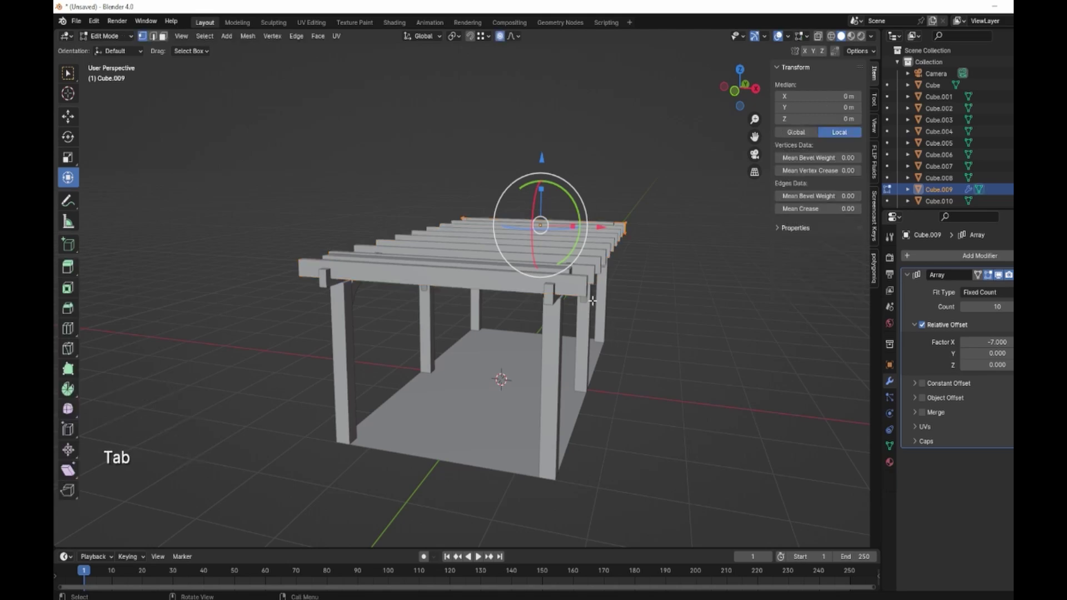
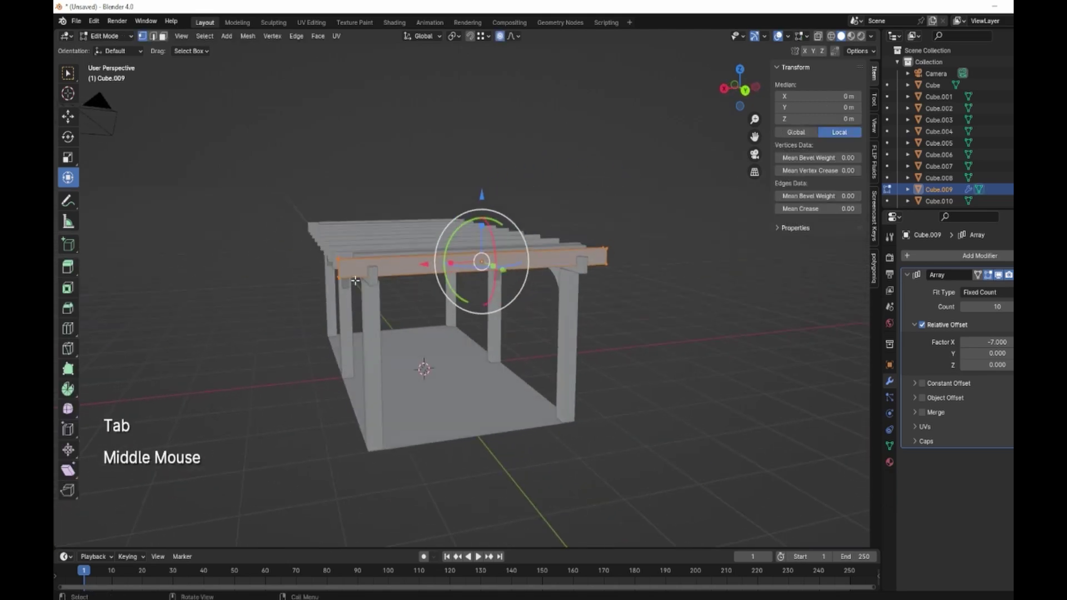
key(ctrl+r)
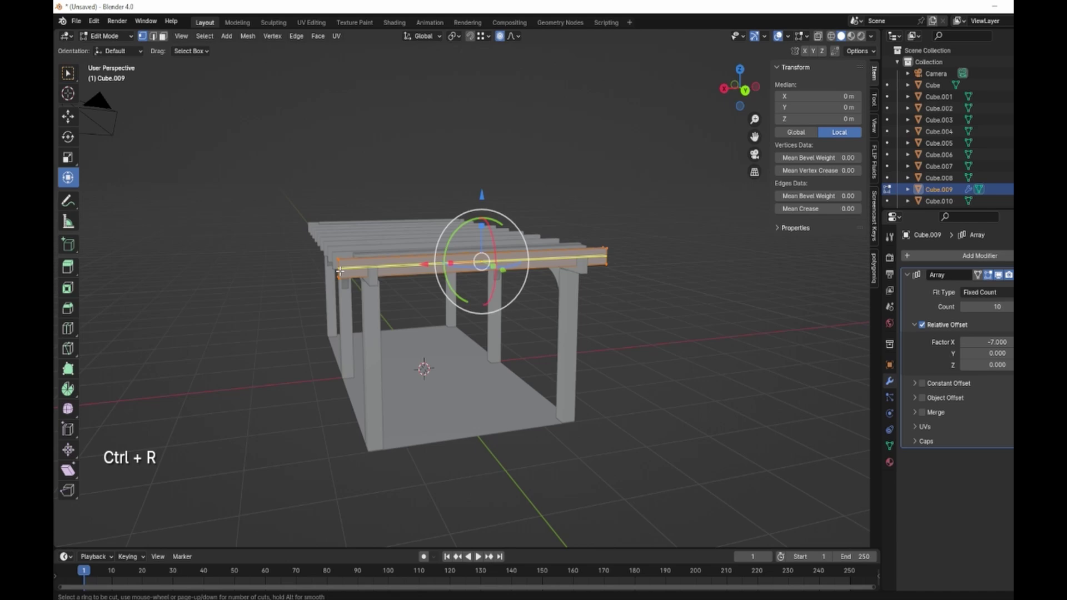
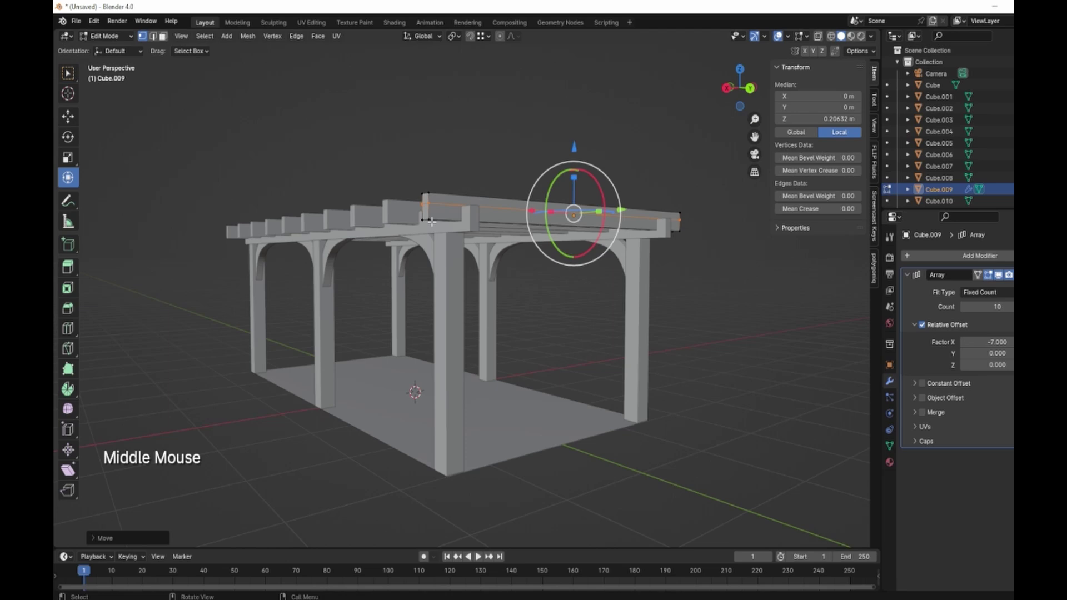
key(2)
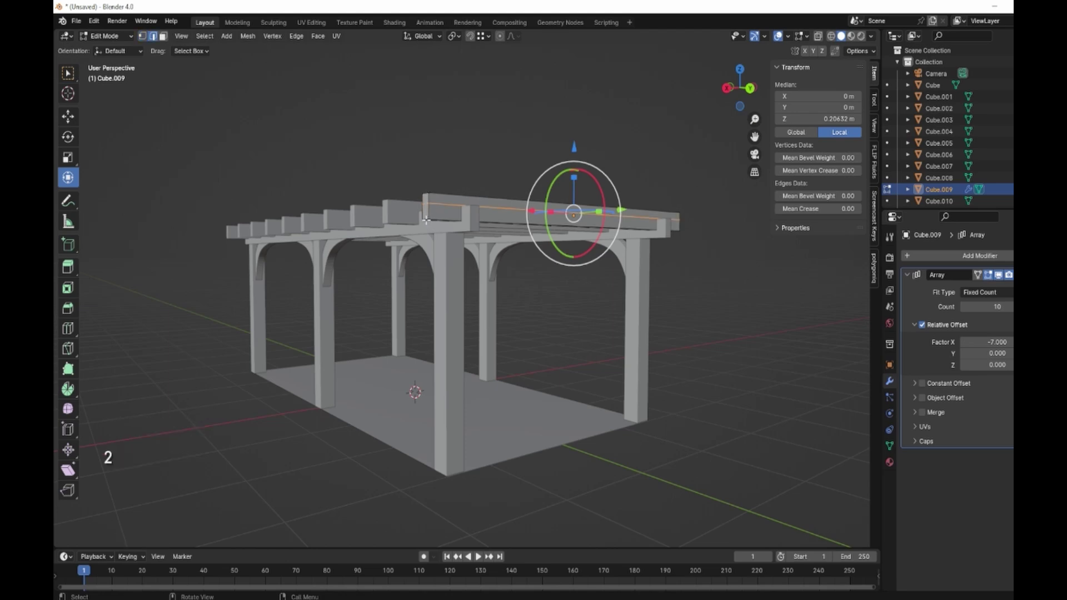
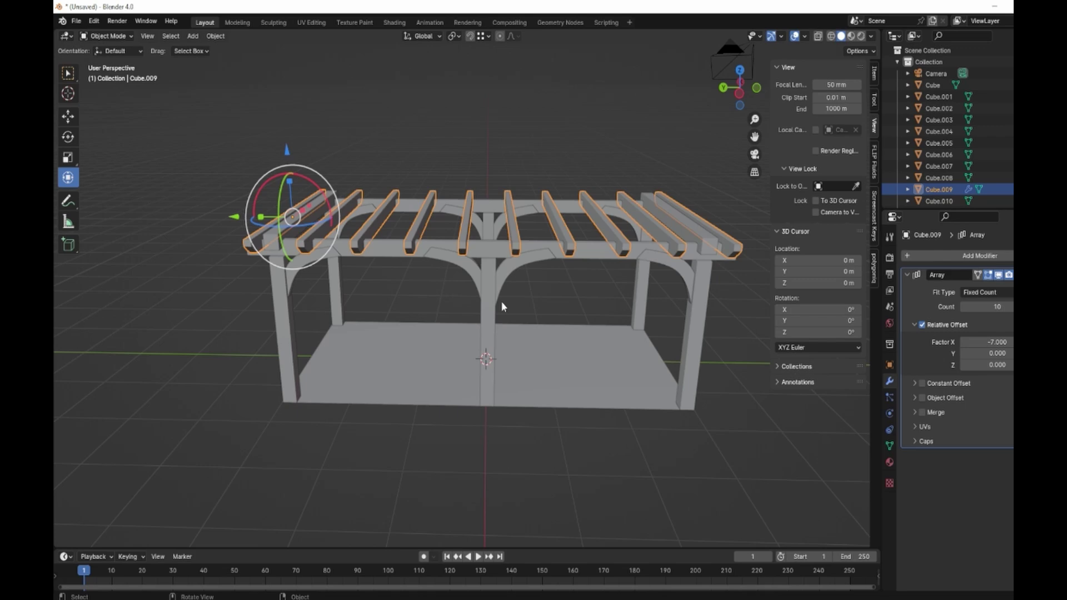
Give the front-right corner post a new material
middle_click(523, 327)
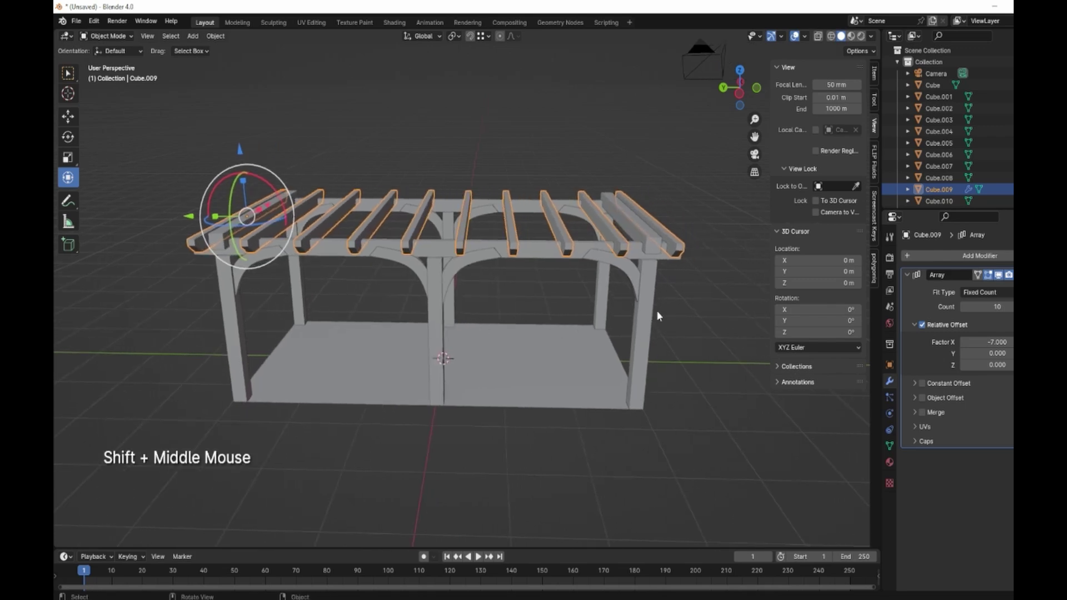
click(649, 331)
click(977, 258)
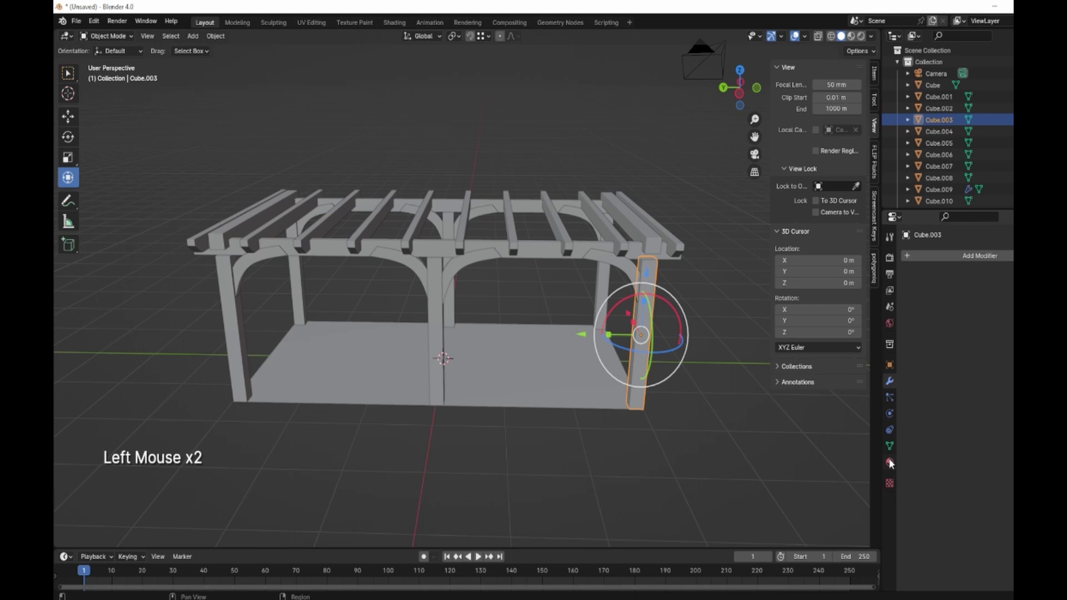
click(891, 465)
click(1000, 308)
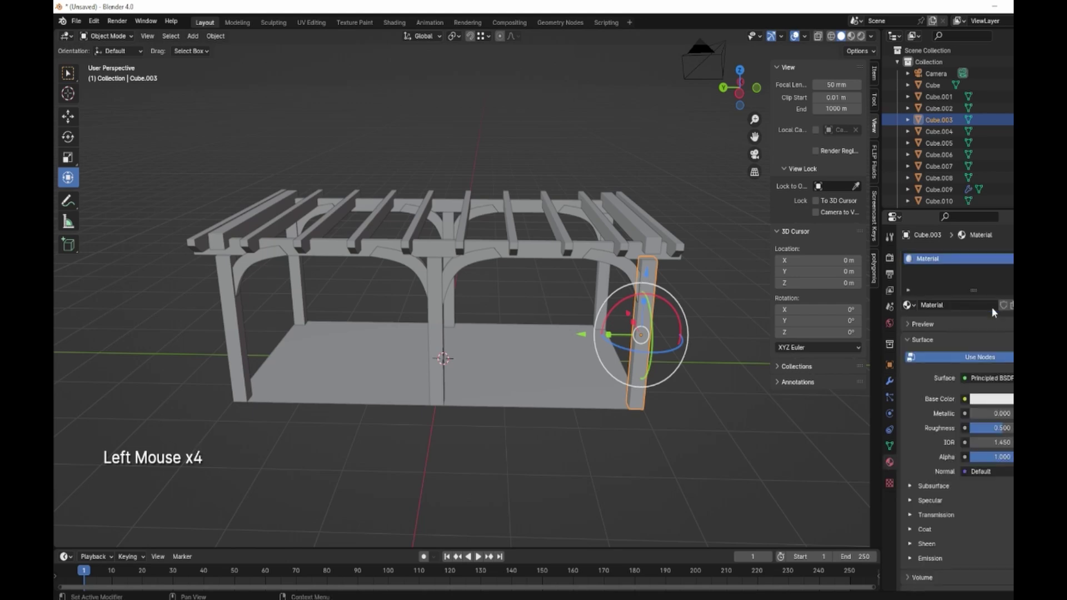
Drive the material's Base Color with an Image Texture using RAW-OAK2.jpg
click(967, 378)
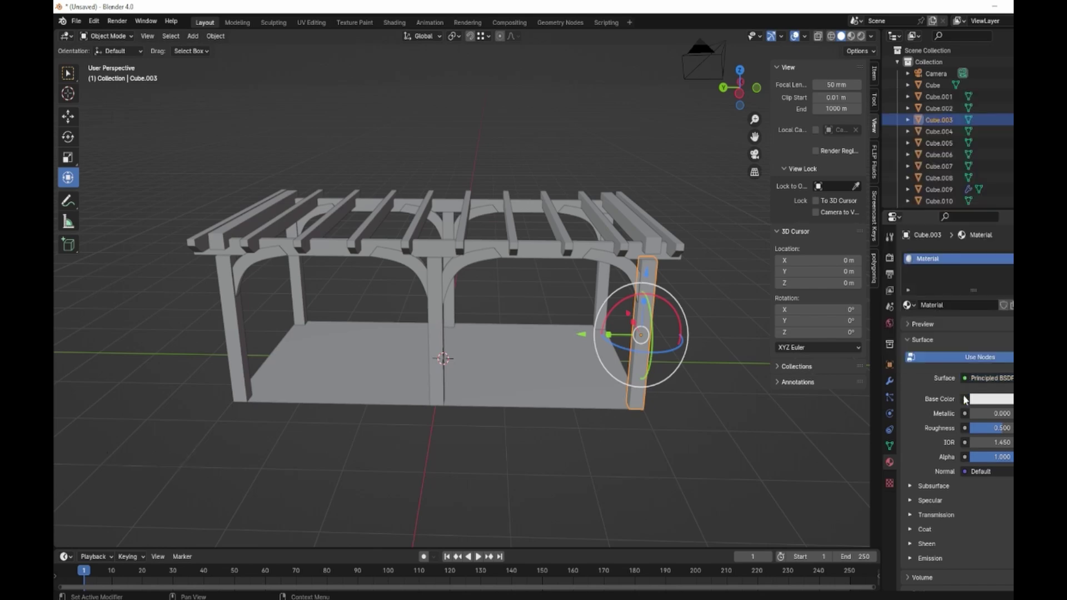
click(966, 399)
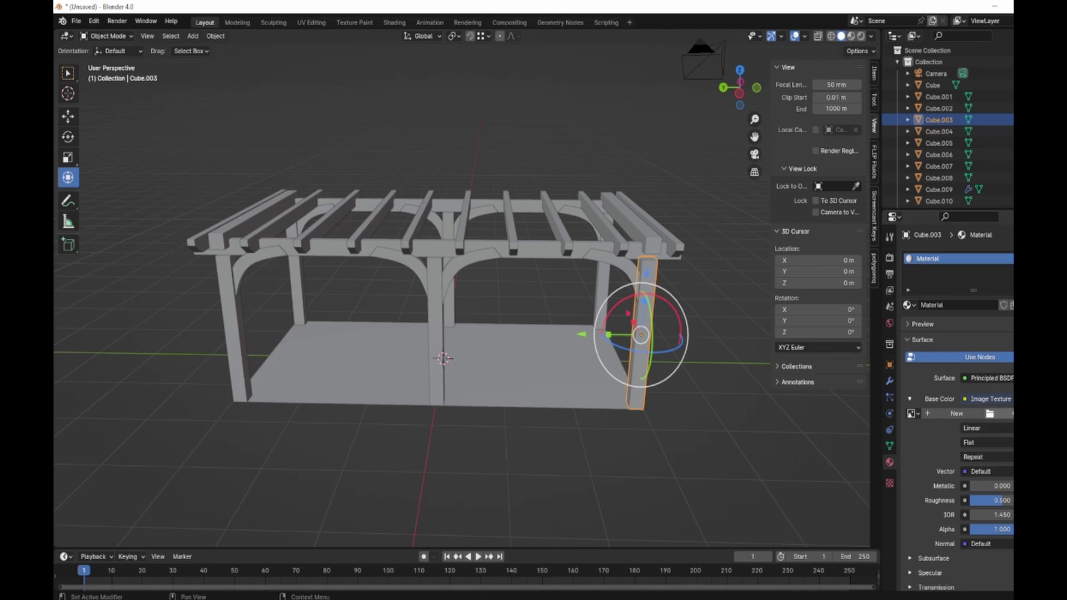
click(992, 411)
click(674, 365)
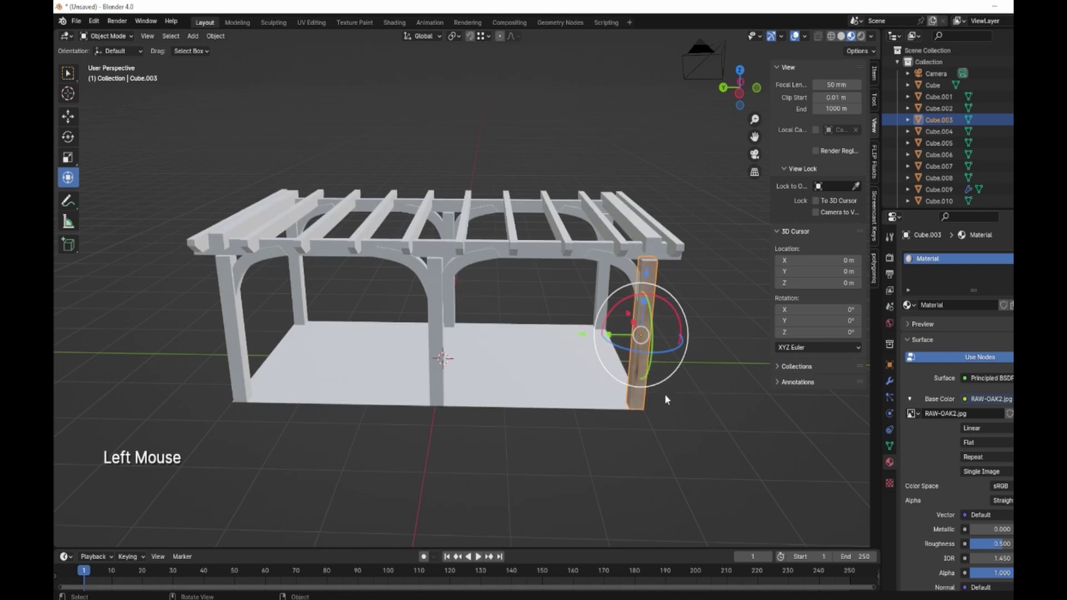
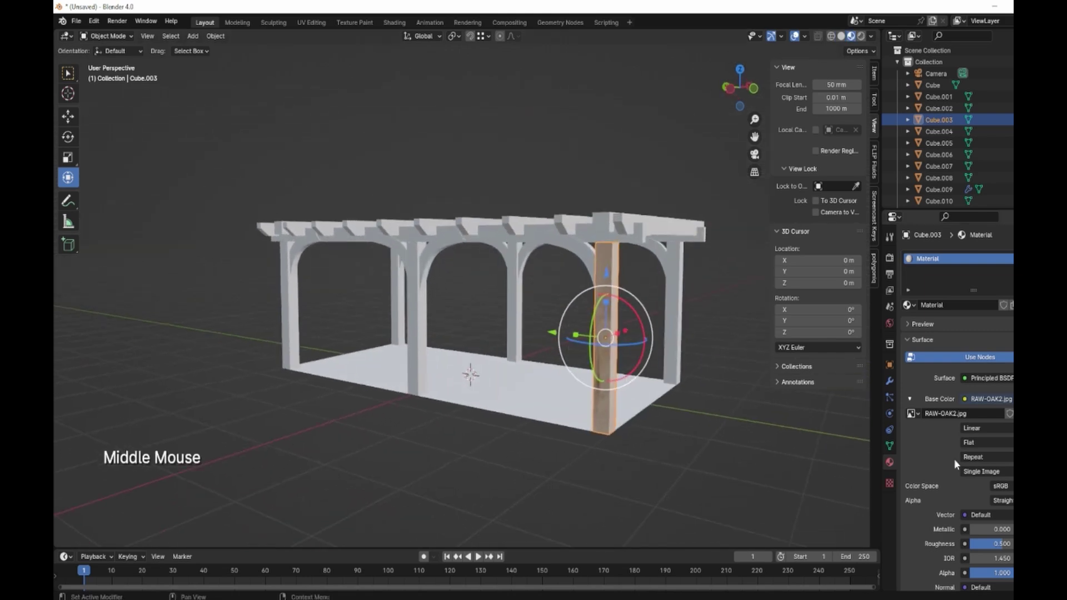
Switch to Material Preview shading and drag the oak material onto the rafters and both top beams
middle_click(634, 407)
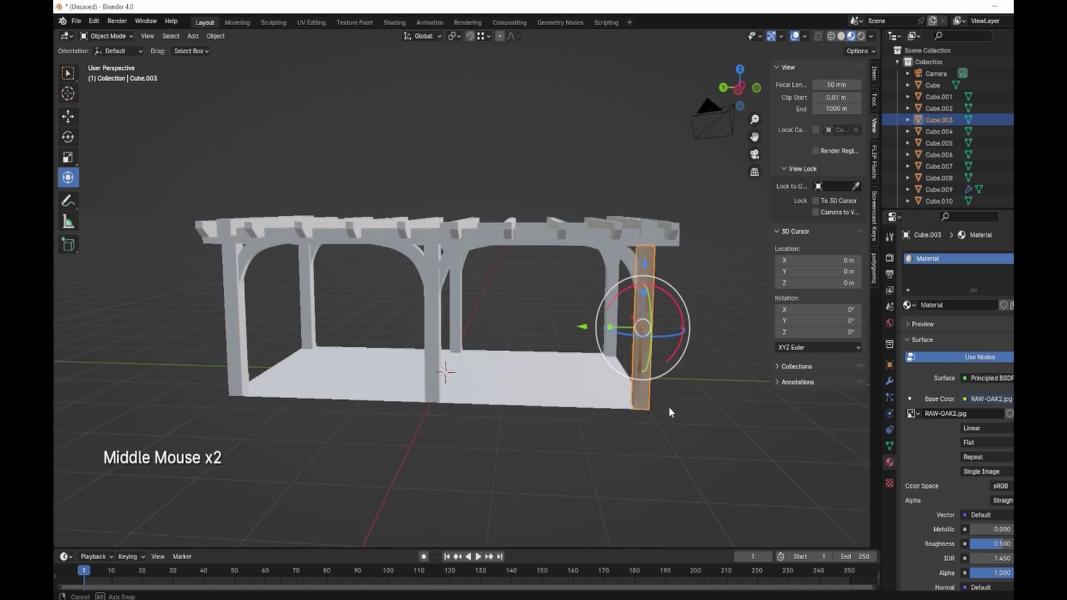
click(910, 306)
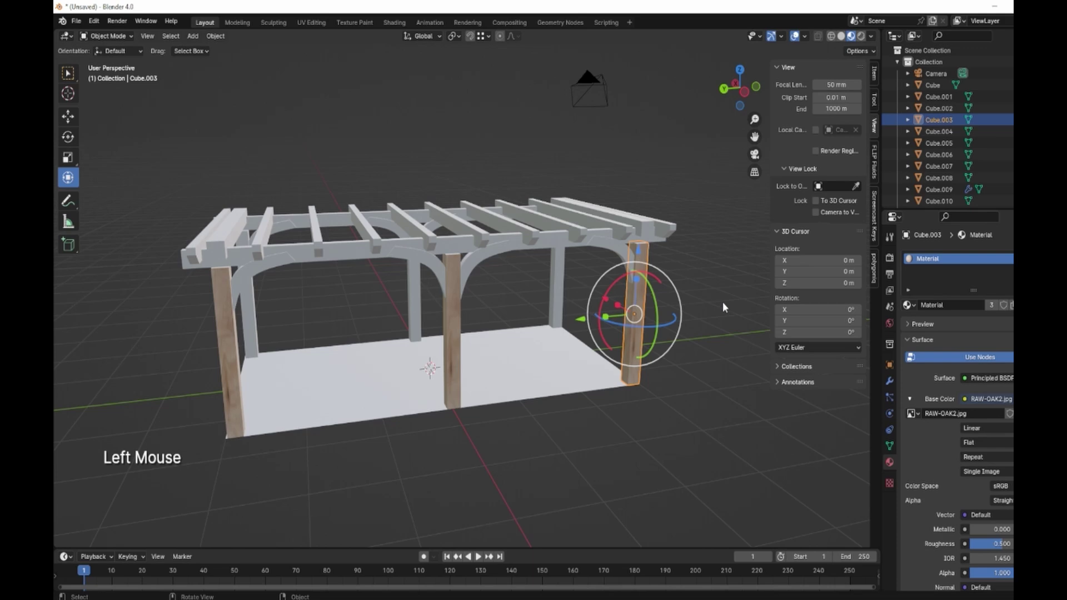
click(908, 307)
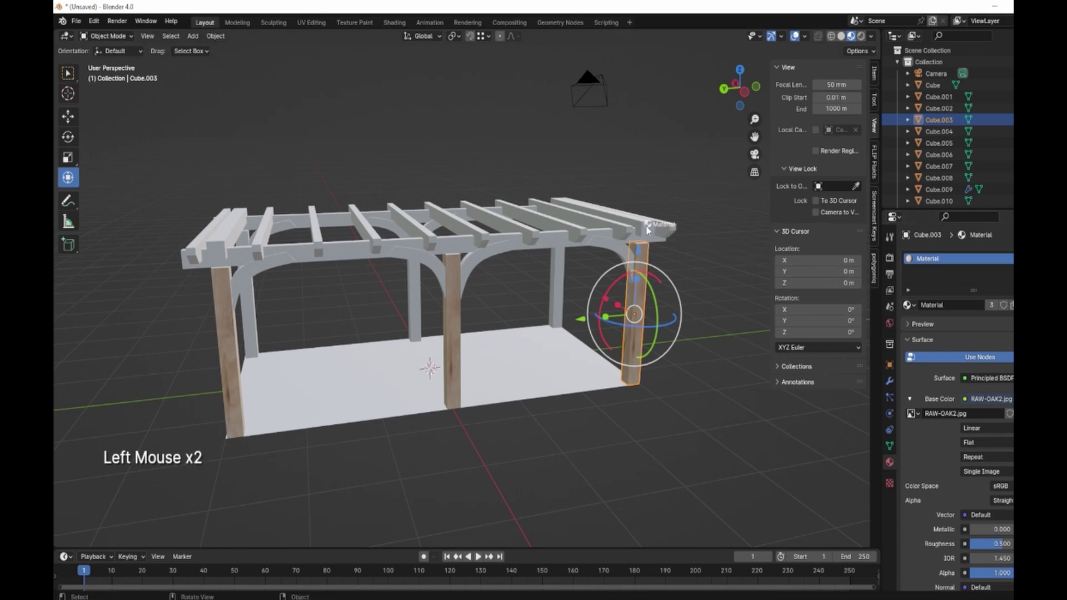
click(907, 303)
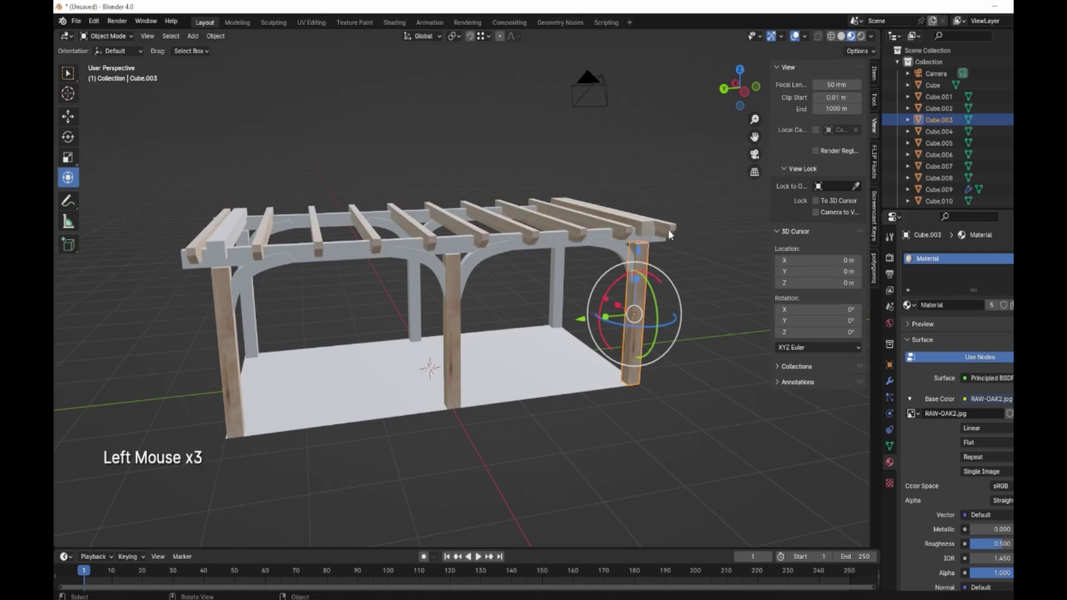
click(907, 307)
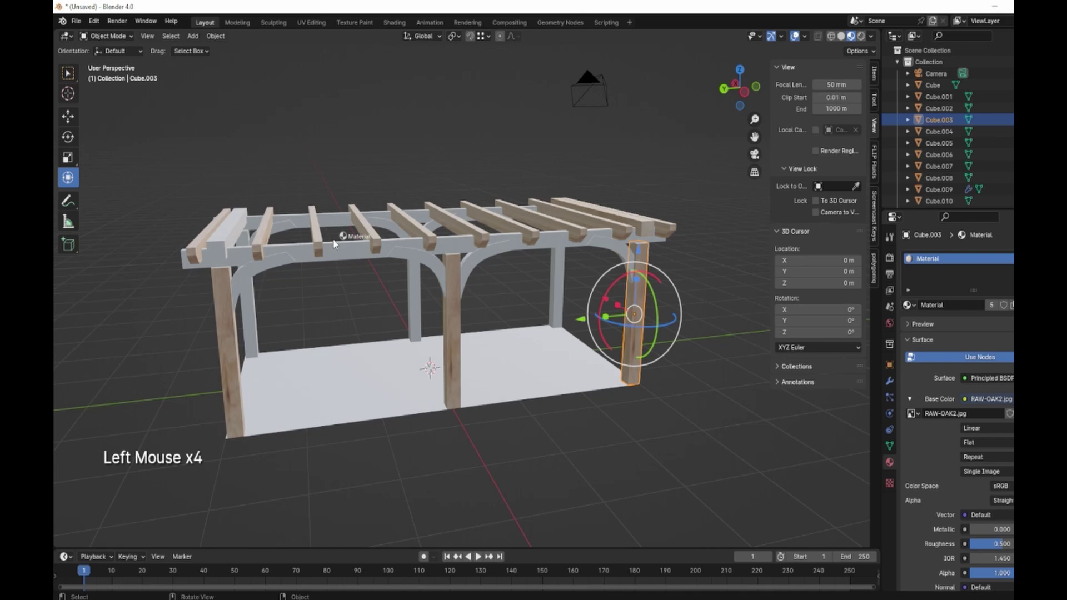
click(911, 306)
click(907, 309)
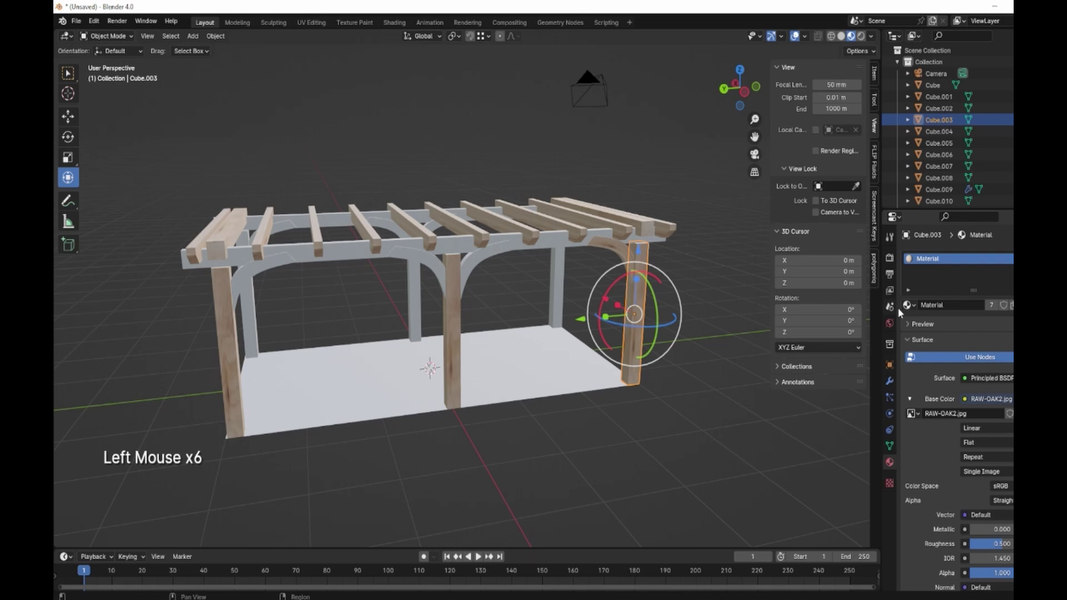
Drag the oak material onto the front beam, another post and remaining pieces, then select the small block
click(909, 304)
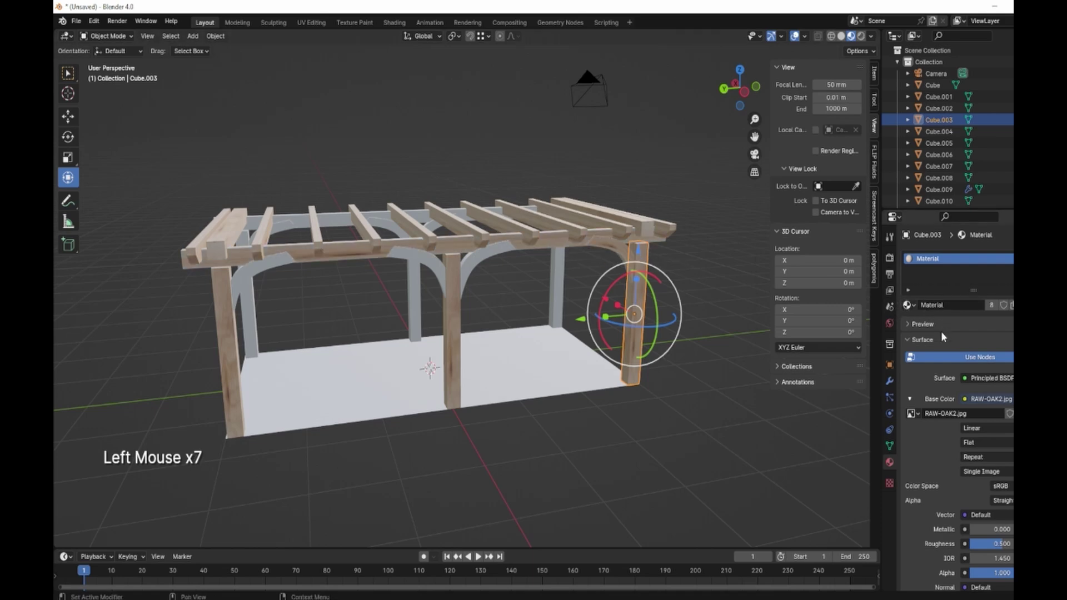
click(911, 309)
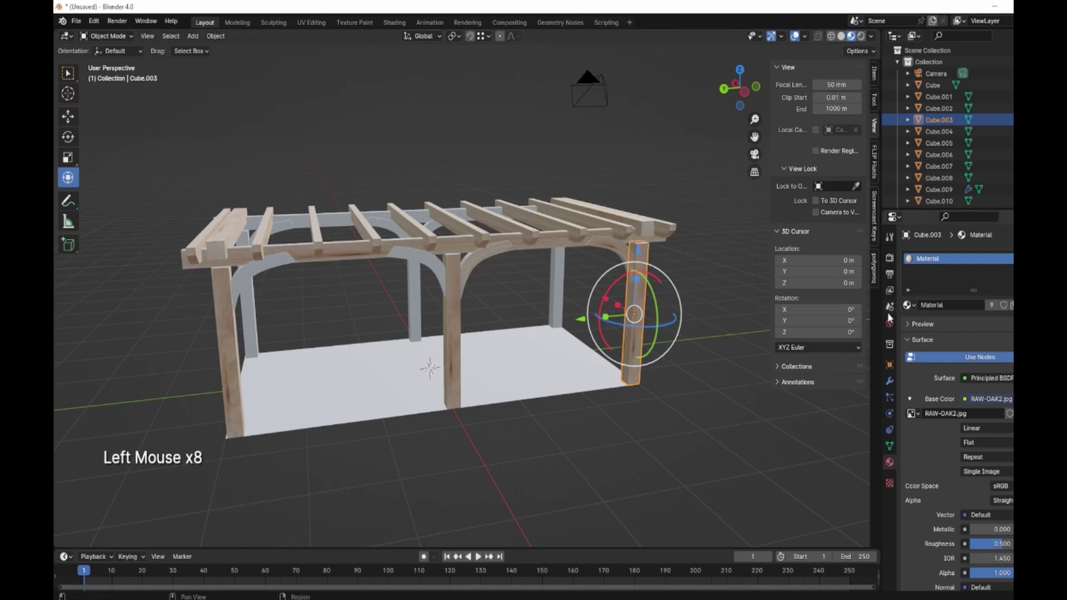
click(911, 306)
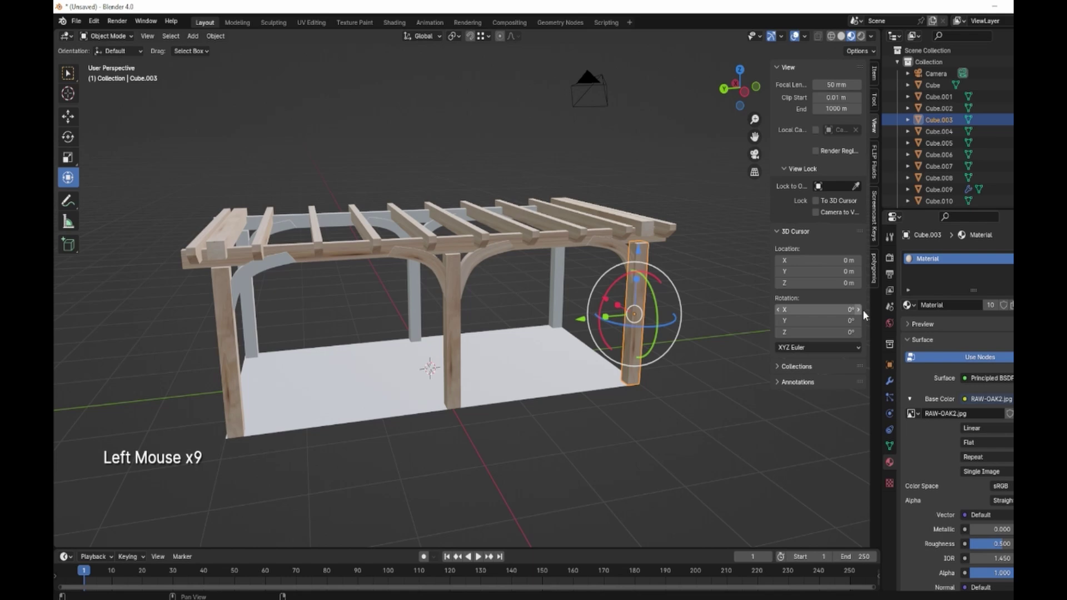
click(910, 308)
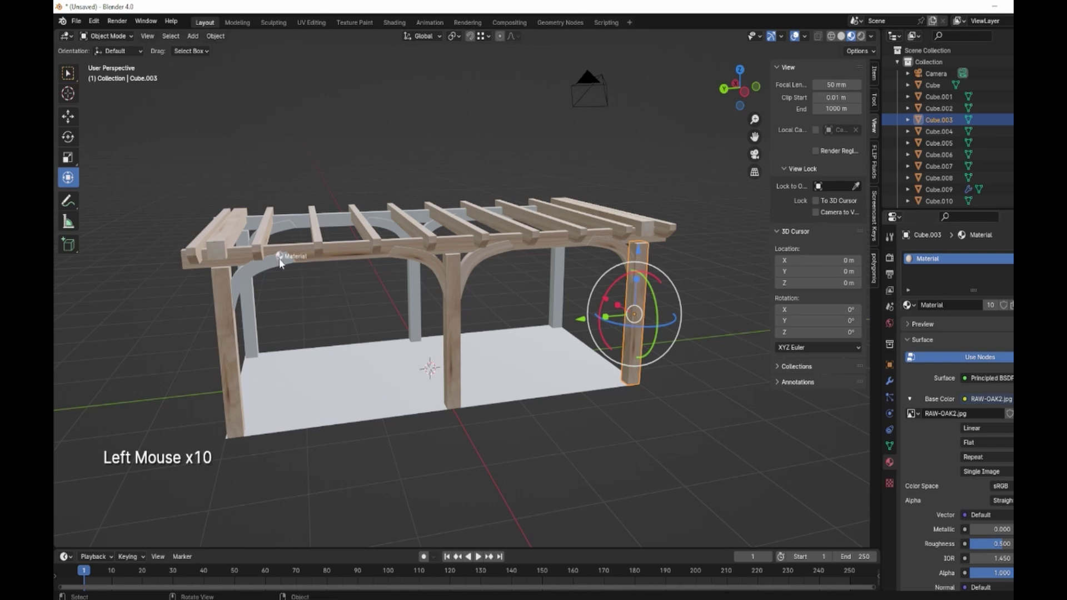
click(275, 265)
click(440, 271)
click(488, 260)
click(618, 254)
In Back view move the small block up onto the post, then return to a perspective view
middle_click(646, 329)
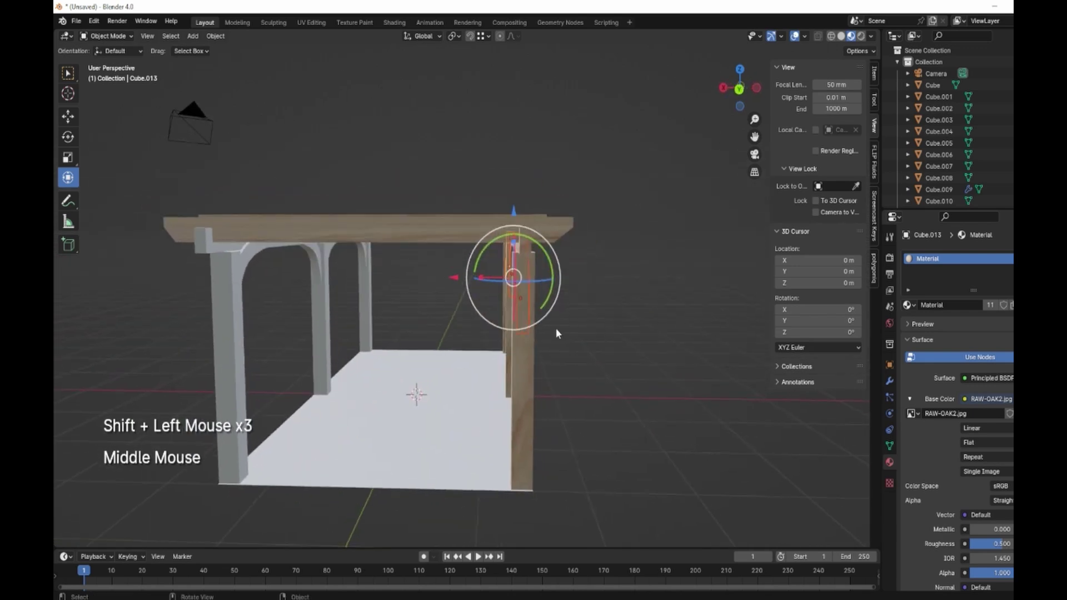
click(745, 95)
scroll(up, 3)
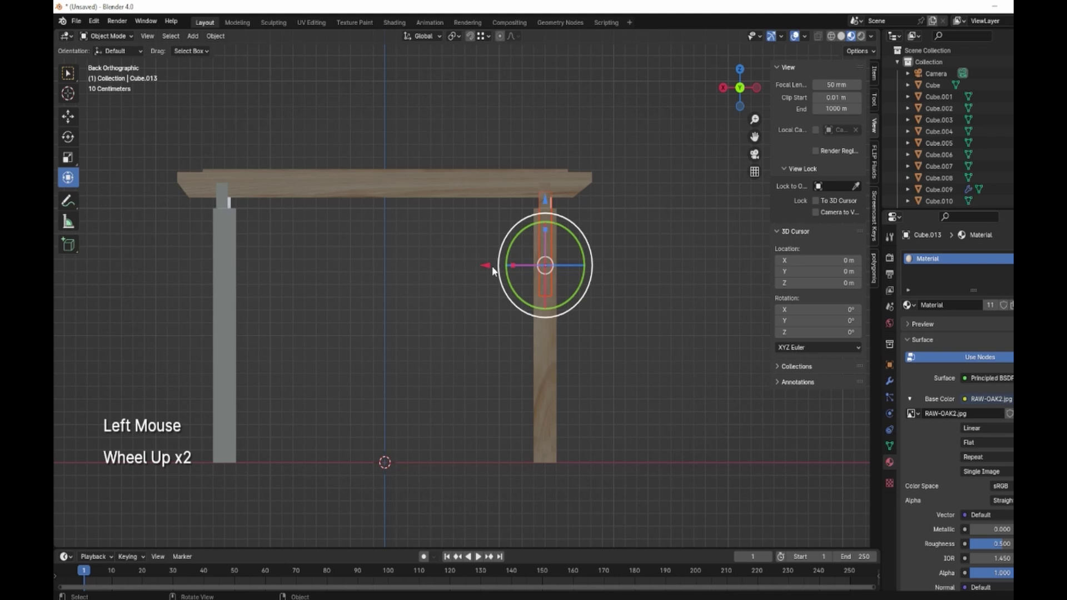
click(493, 269)
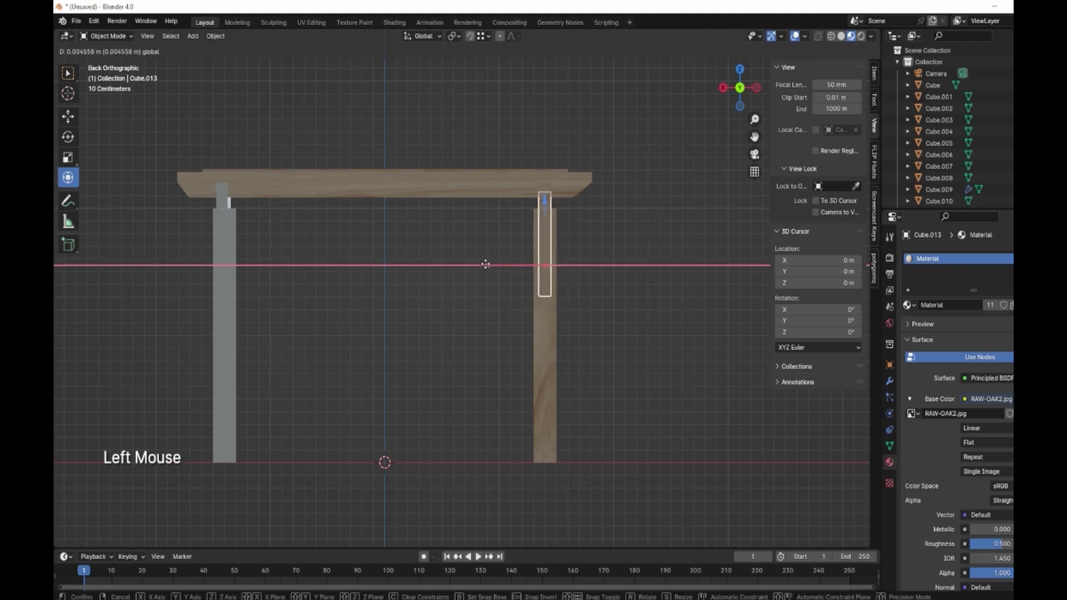
middle_click(600, 300)
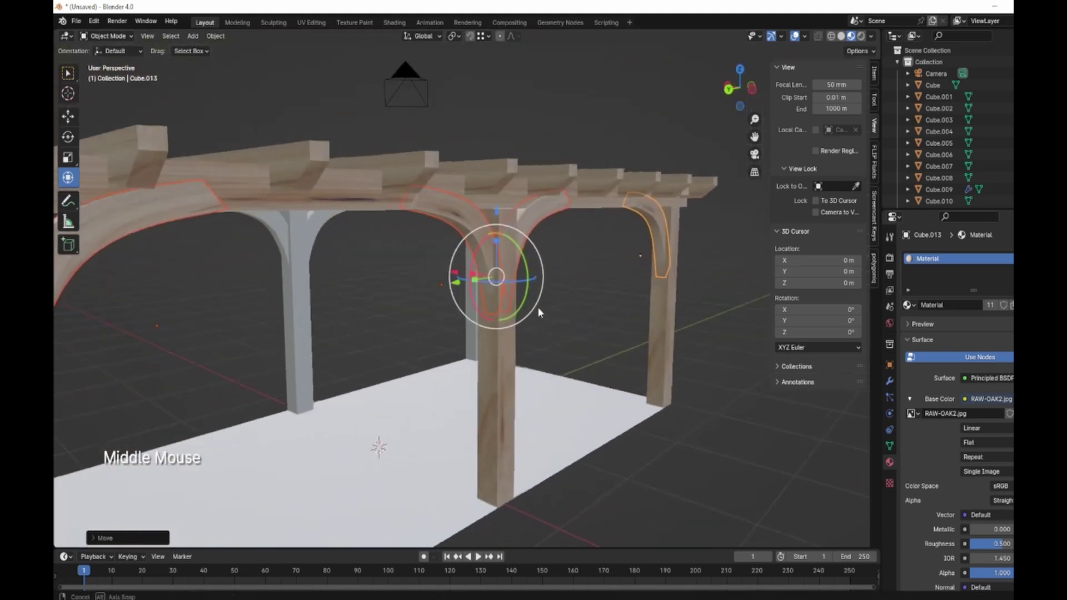
Drag the oak material onto several arched braces on the near side and around the central post
click(787, 359)
click(717, 410)
click(490, 319)
middle_click(418, 338)
scroll(down, 3)
click(909, 303)
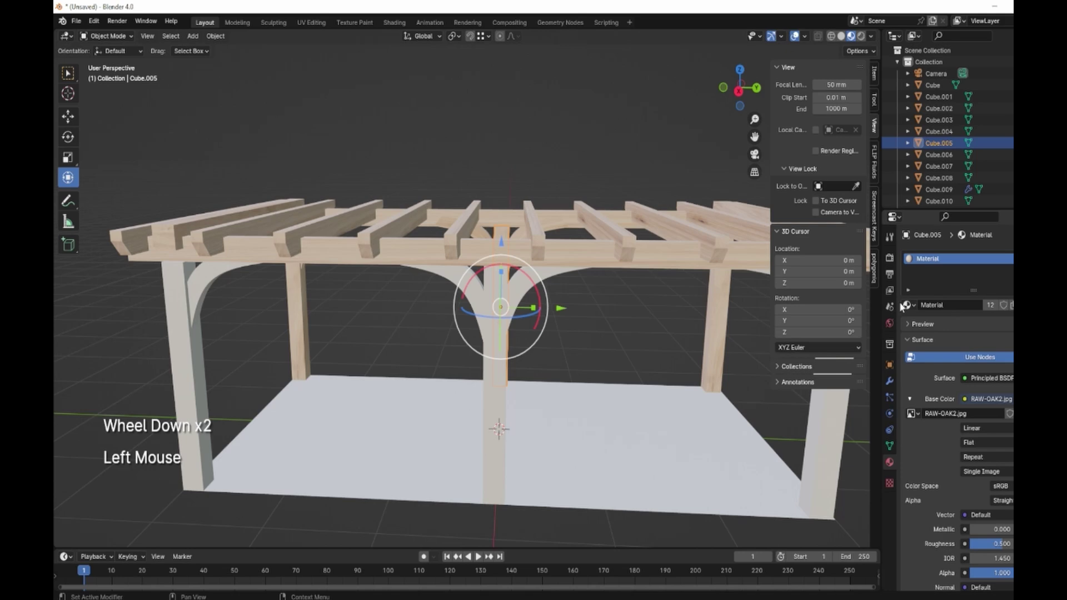
click(909, 255)
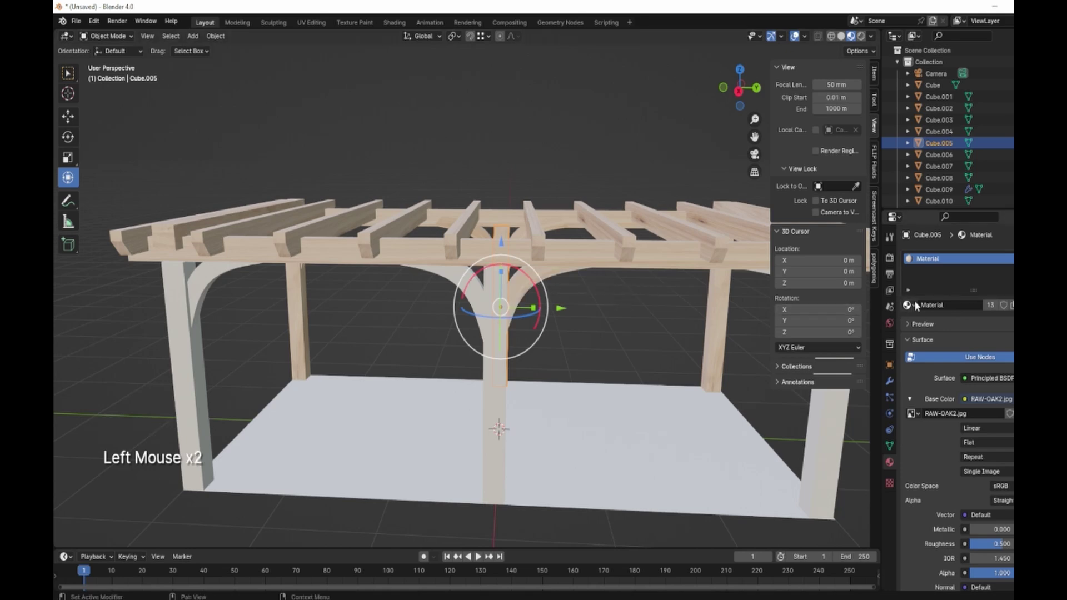
click(911, 305)
Apply the oak material to the far-side post and left brace, orbiting to check the whole frame
scroll(down, 3)
middle_click(685, 376)
click(912, 309)
click(909, 255)
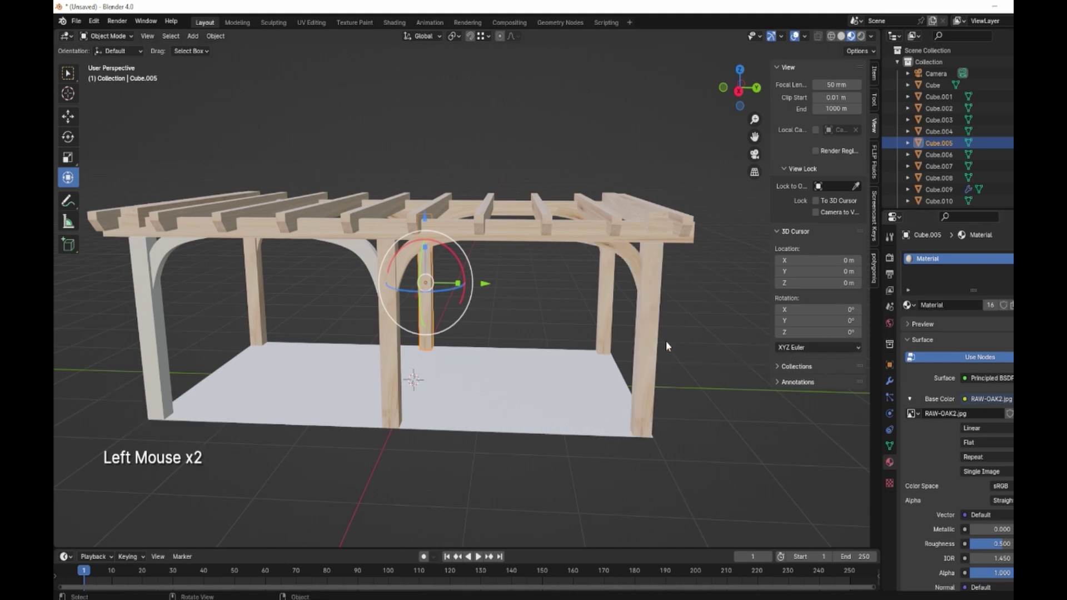
click(909, 255)
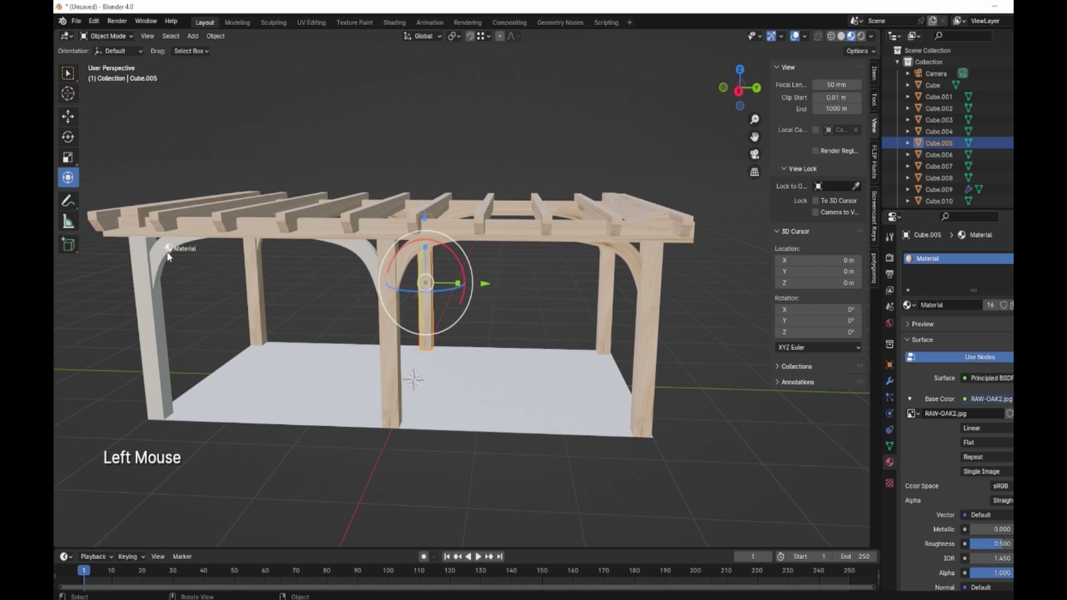
click(910, 304)
middle_click(588, 472)
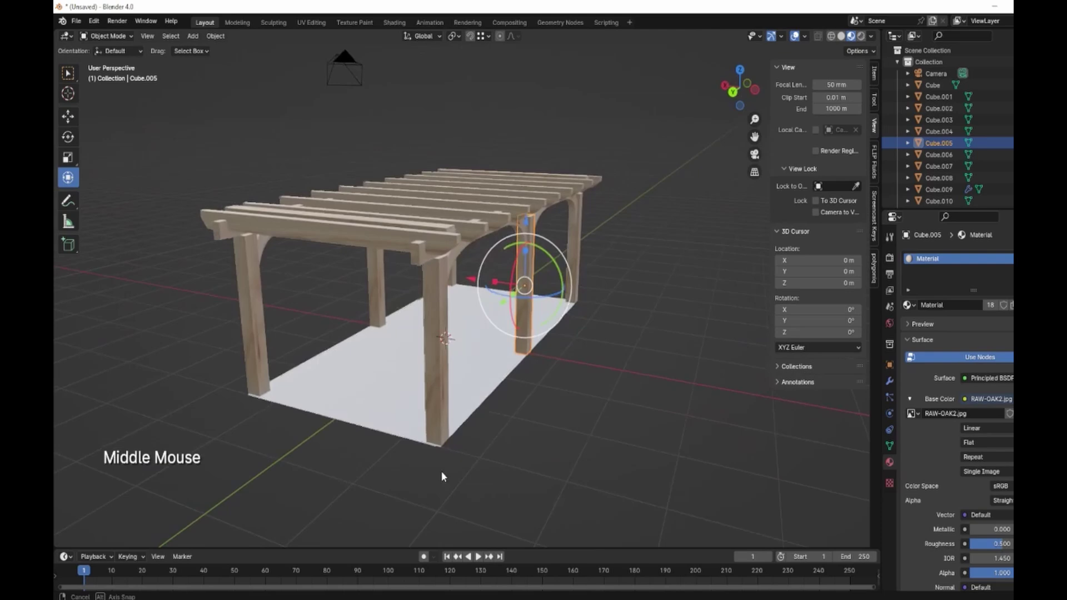
middle_click(586, 442)
middle_click(550, 449)
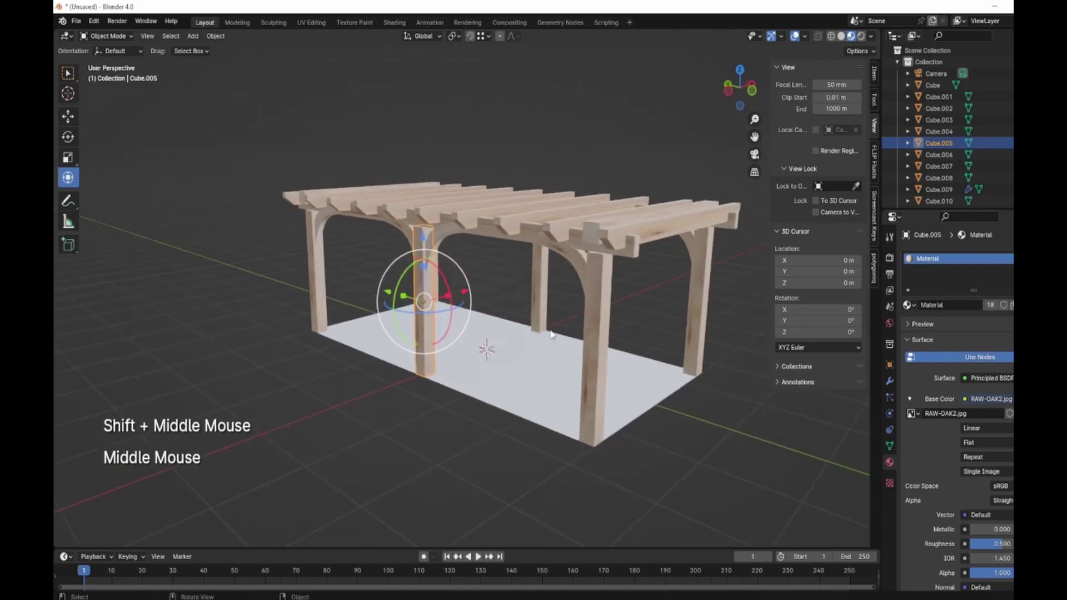
middle_click(594, 340)
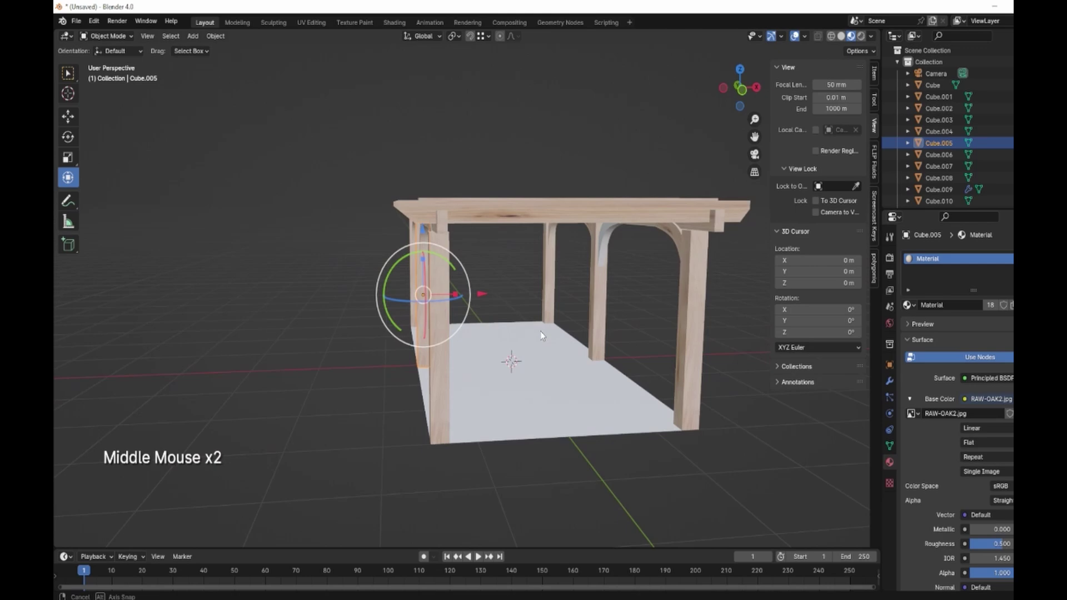
Zoom under the roof beams to inspect the posts, arches and rafters, seating the small corner block
click(443, 226)
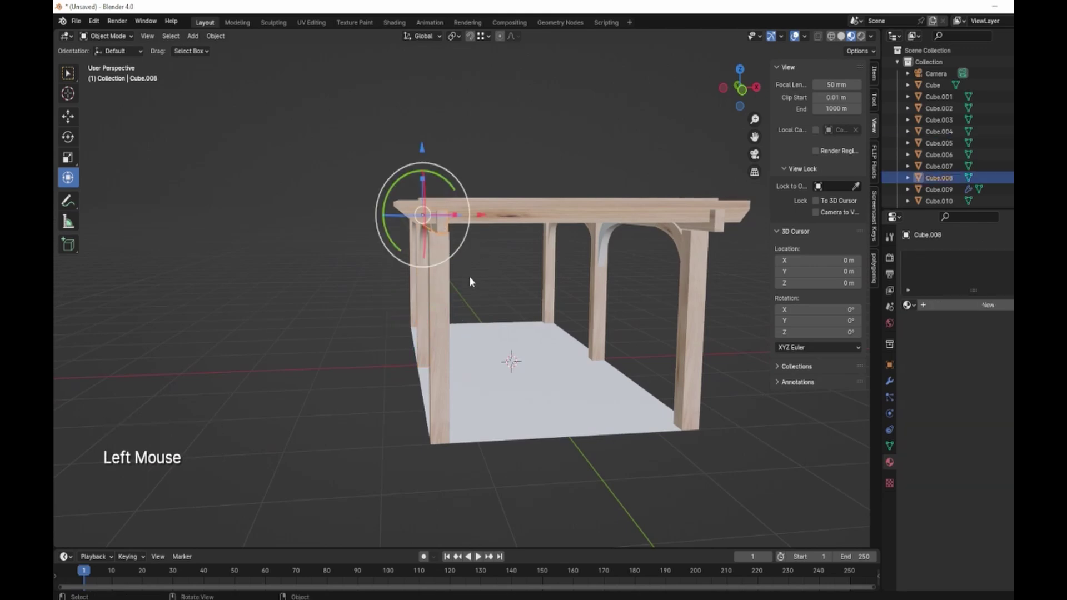
click(748, 90)
scroll(up, 3)
scroll(up, 3)
middle_click(439, 224)
click(509, 204)
middle_click(482, 271)
click(549, 218)
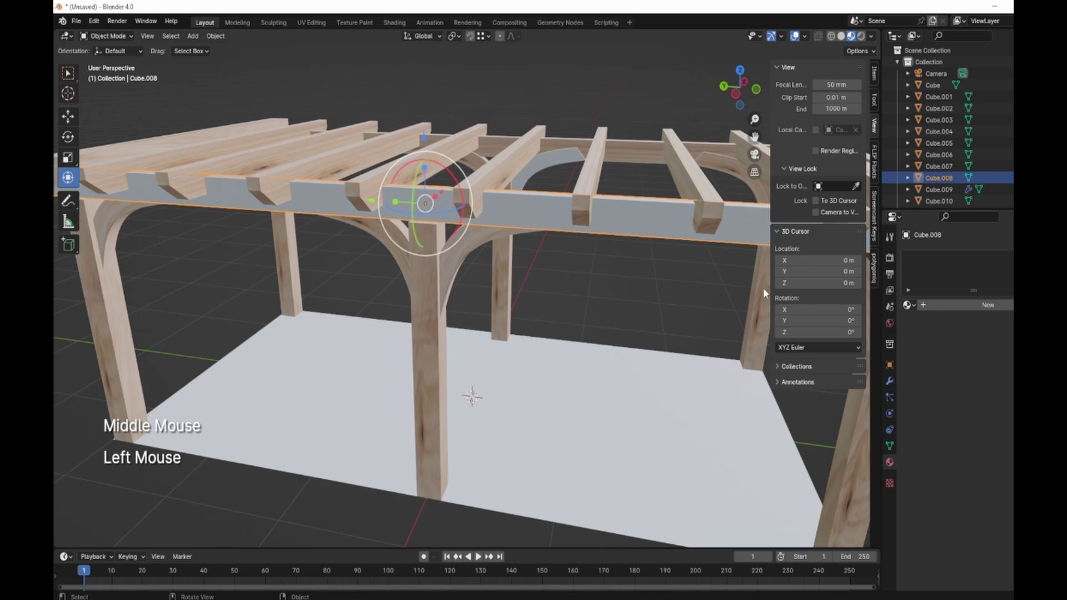
click(465, 253)
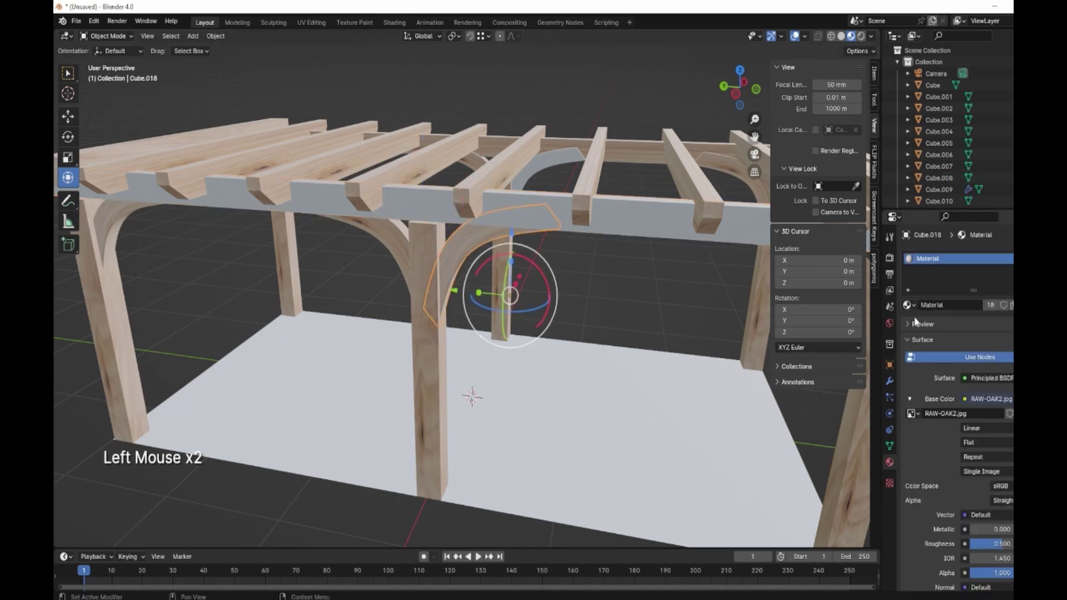
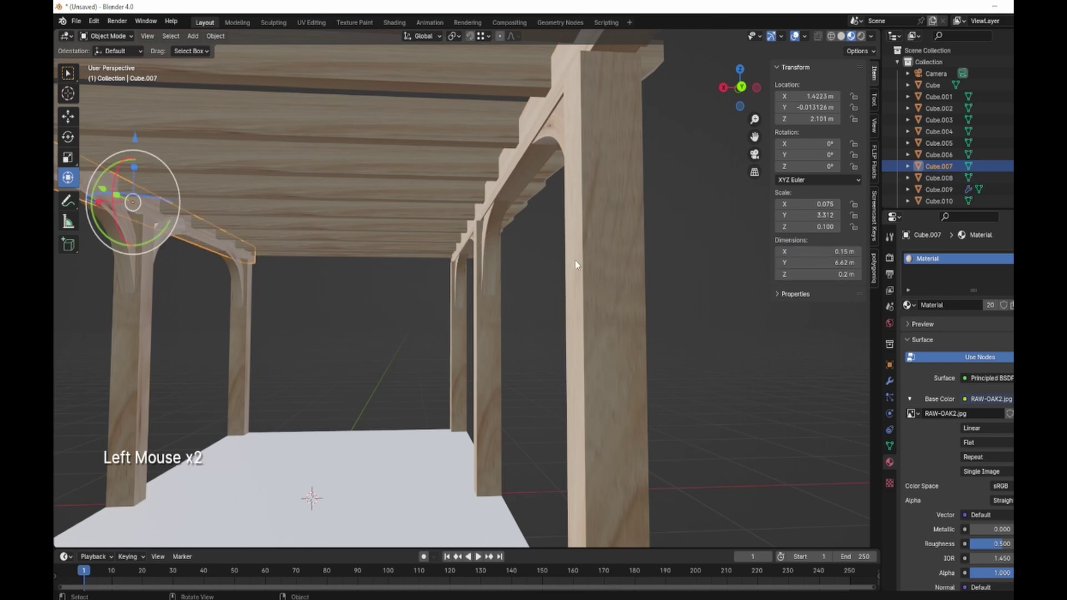
Orbit out from under the roof until the whole pergola and floor are seen from above outside
scroll(down, 3)
middle_click(318, 326)
middle_click(413, 338)
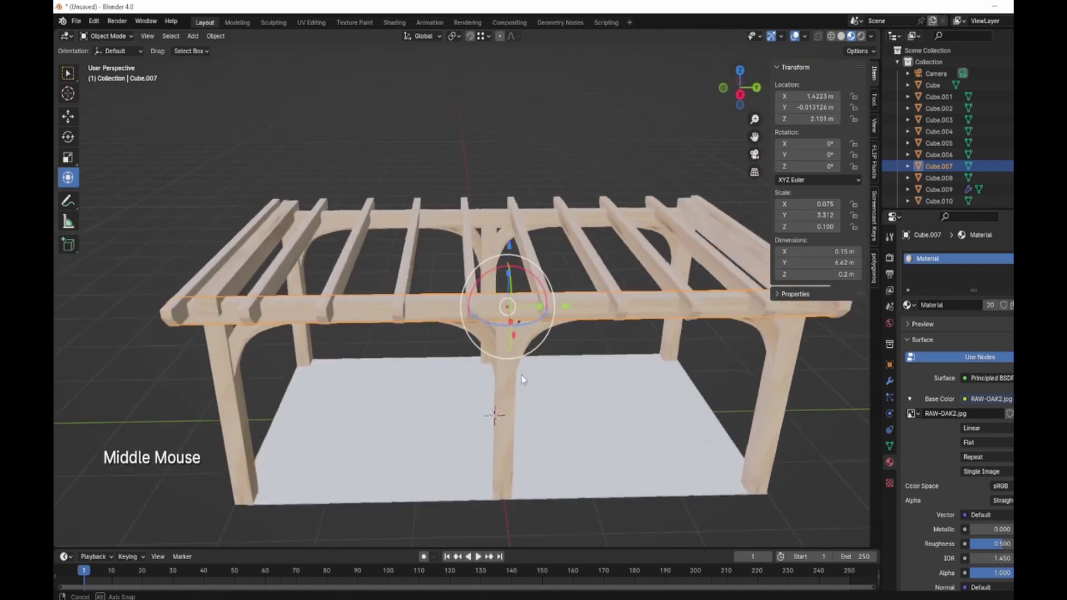
middle_click(601, 411)
scroll(down, 3)
middle_click(549, 404)
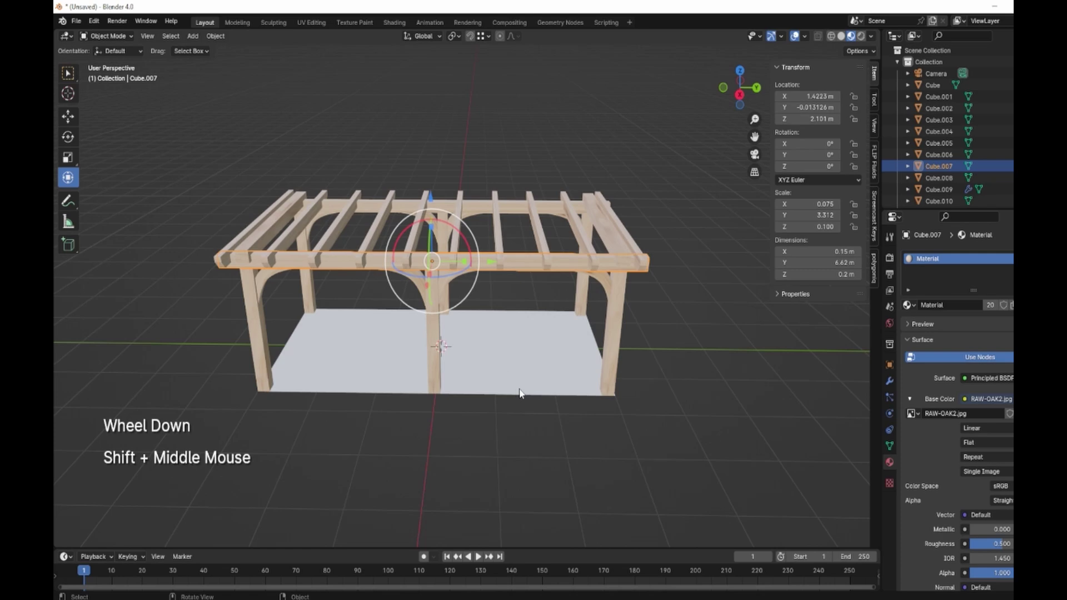
Add a mesh plane and scale it up to a roughly 31.3 m ground plane below the pergola
key(shift+a)
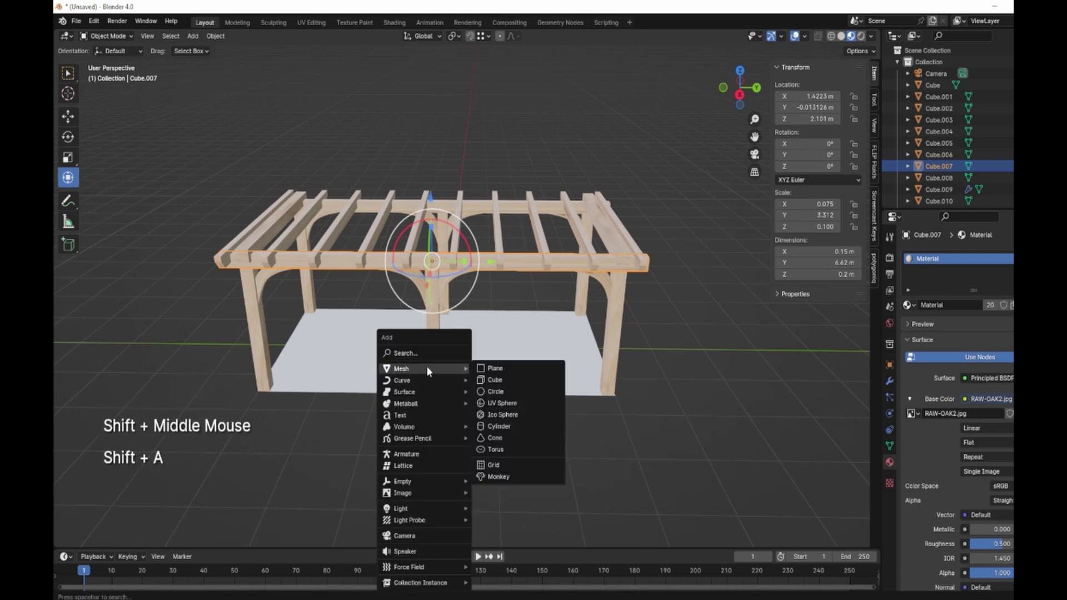
key(s)
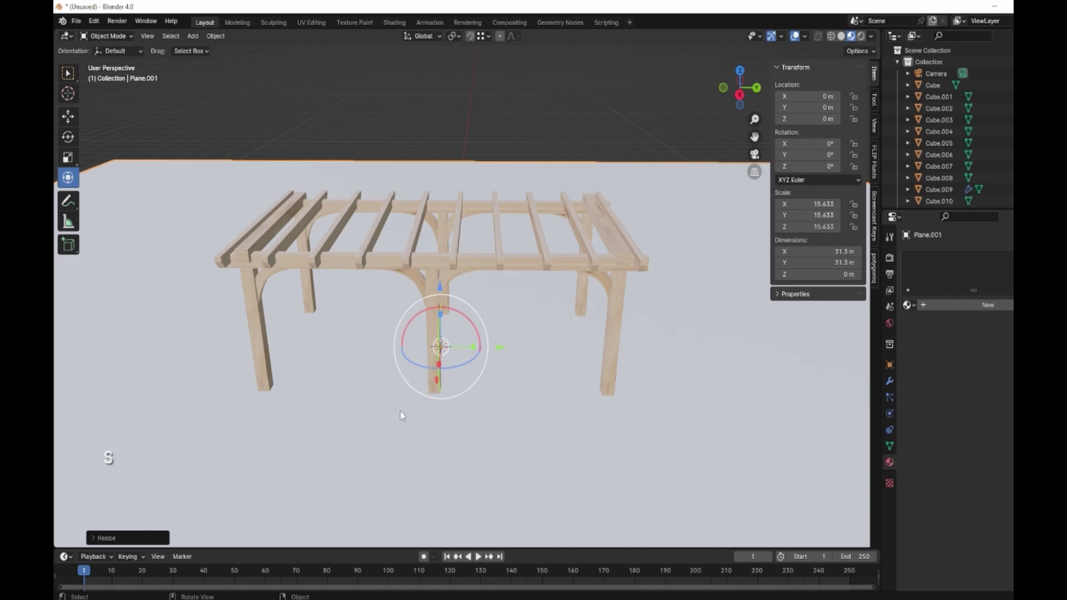
middle_click(459, 393)
click(445, 299)
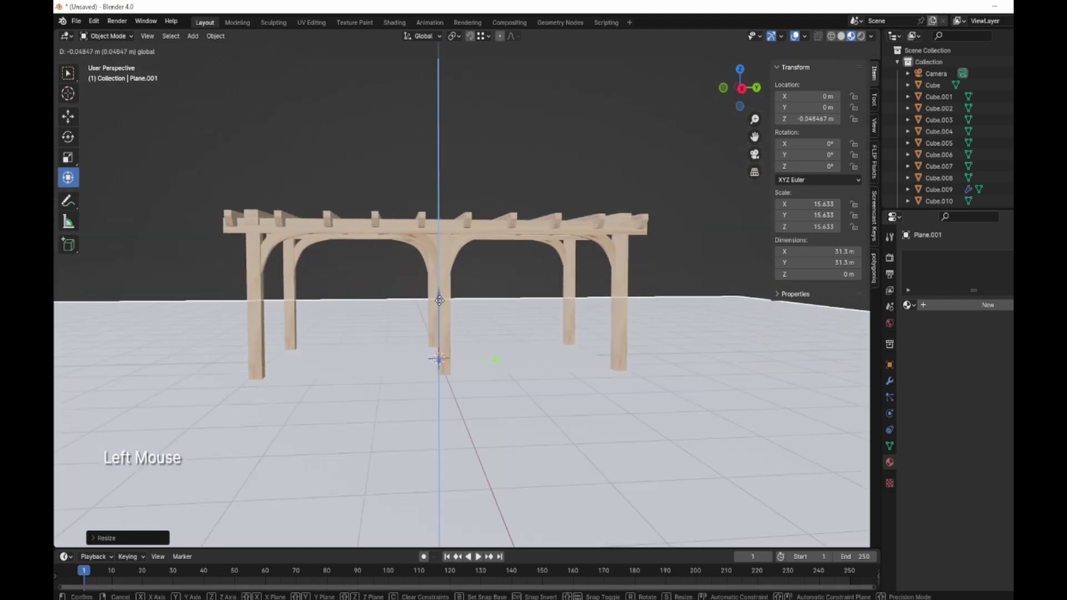
Delete the original 3 × 6 m floor slab and select the large ground plane
middle_click(584, 399)
scroll(down, 3)
click(527, 365)
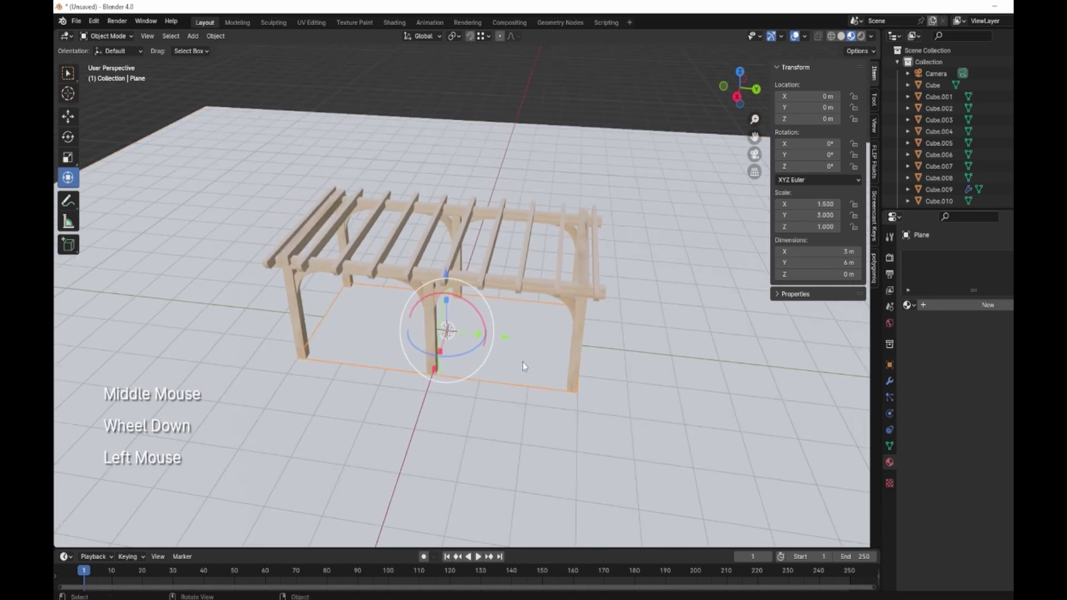
key(Delete)
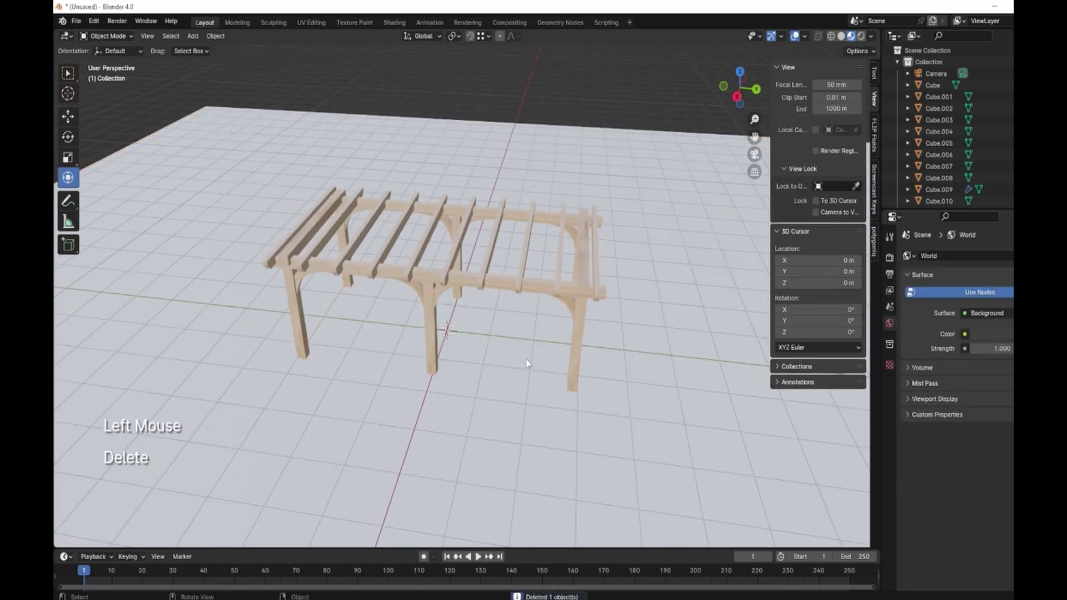
click(697, 386)
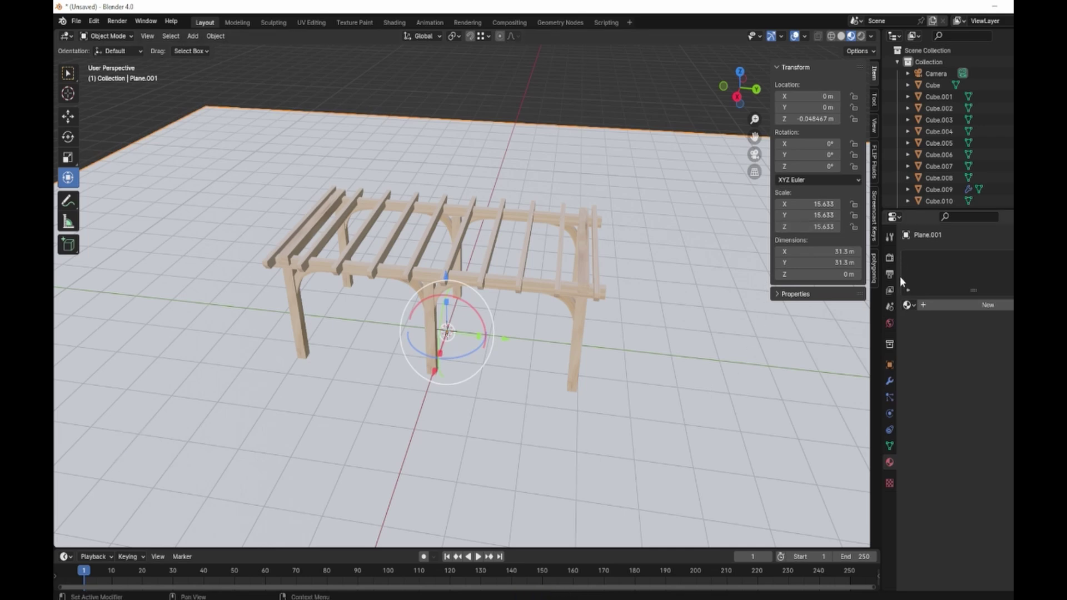
Open the botaniq sidebar, try Spawn Asset and close its empty asset dialog
click(878, 271)
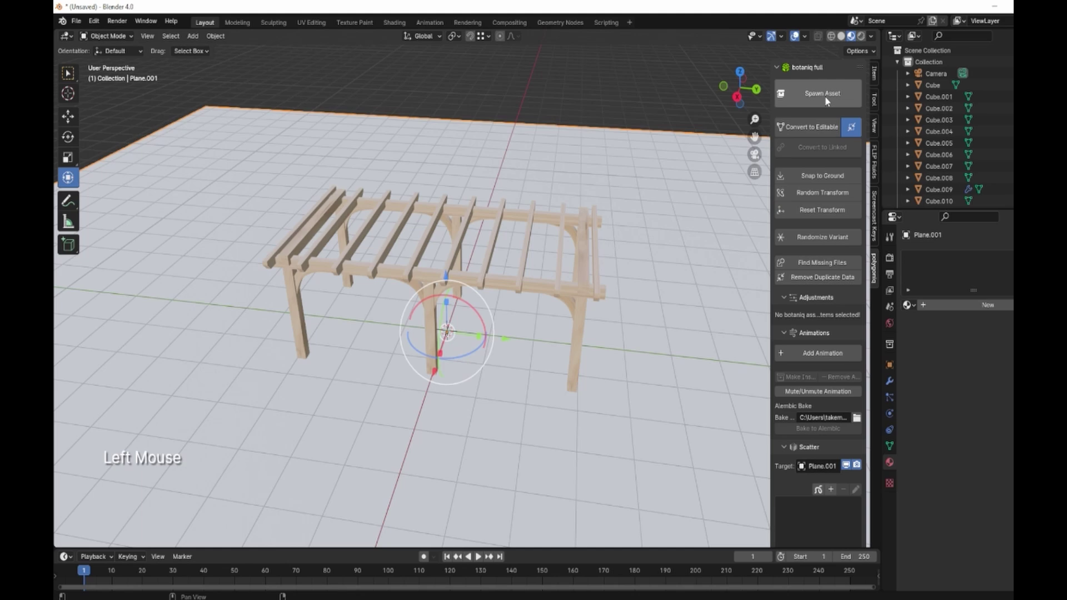
click(829, 101)
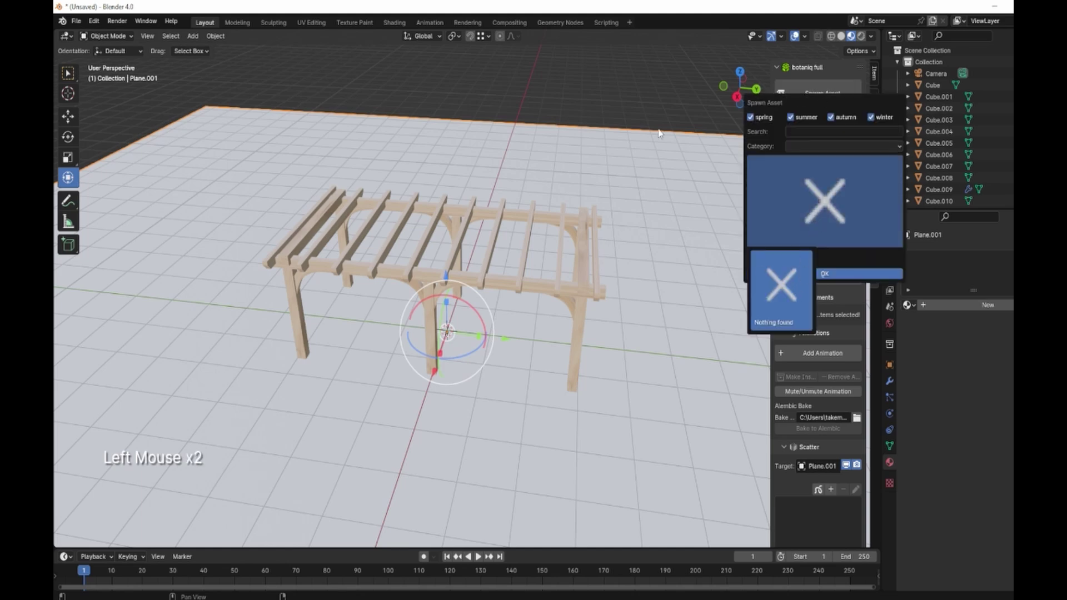
click(821, 132)
click(835, 95)
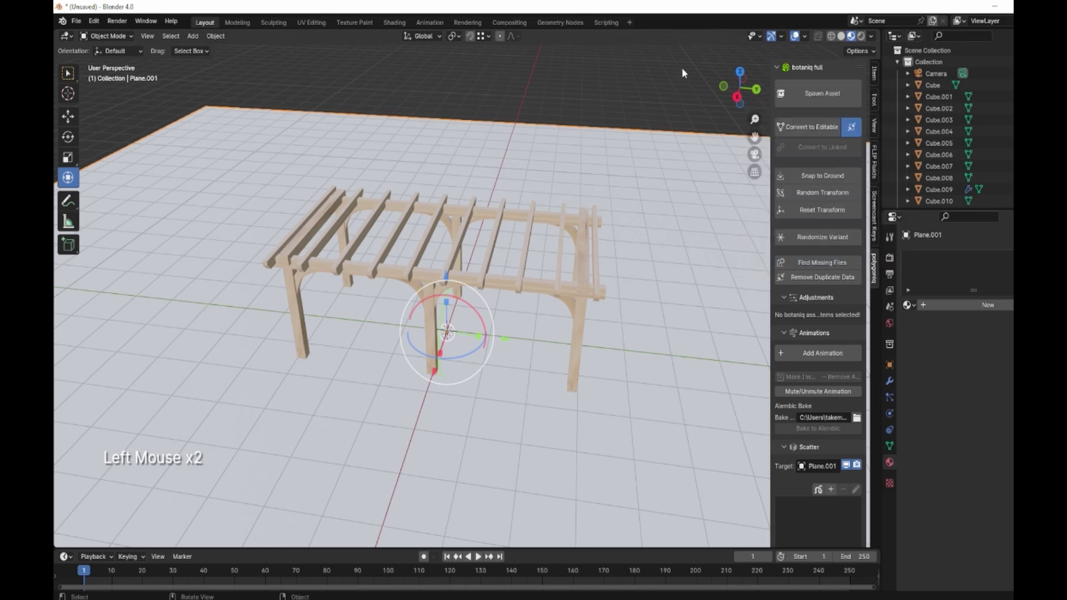
Orbit around the pergola and go to the World Properties tab
click(665, 245)
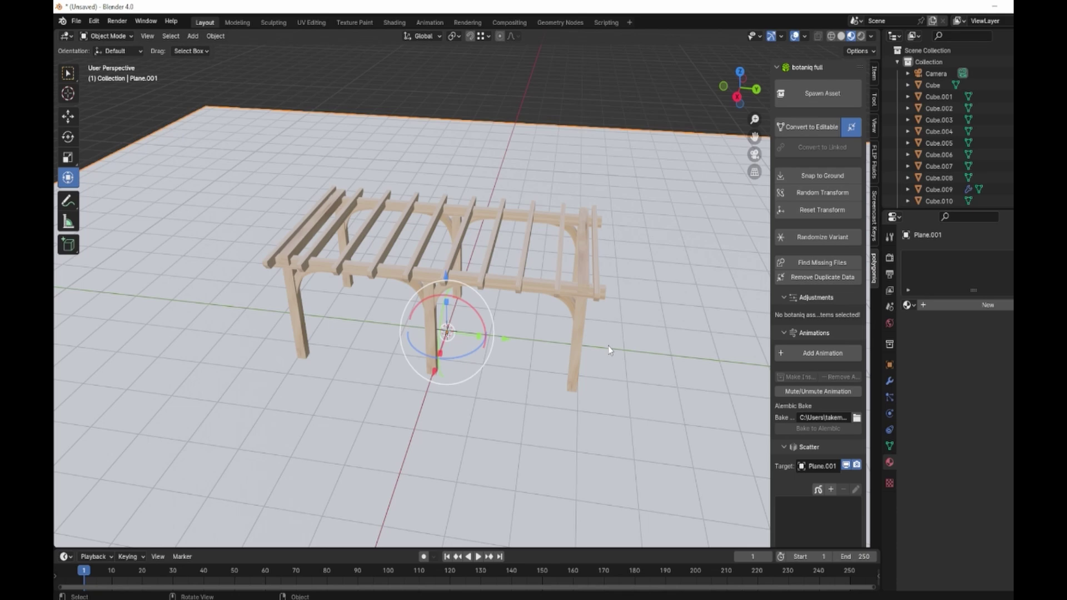
middle_click(644, 360)
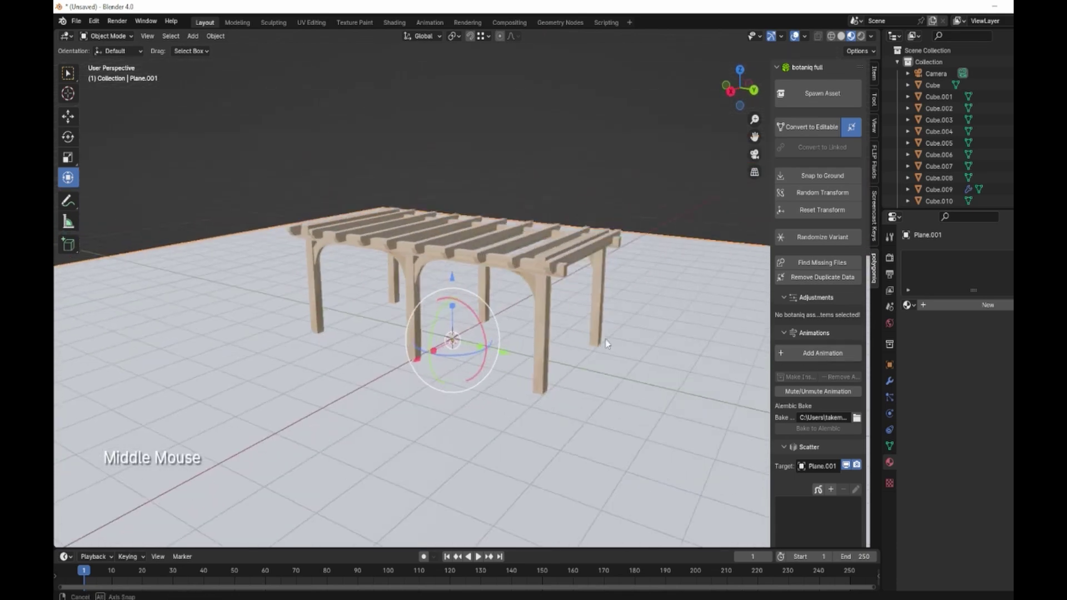
middle_click(633, 354)
click(582, 266)
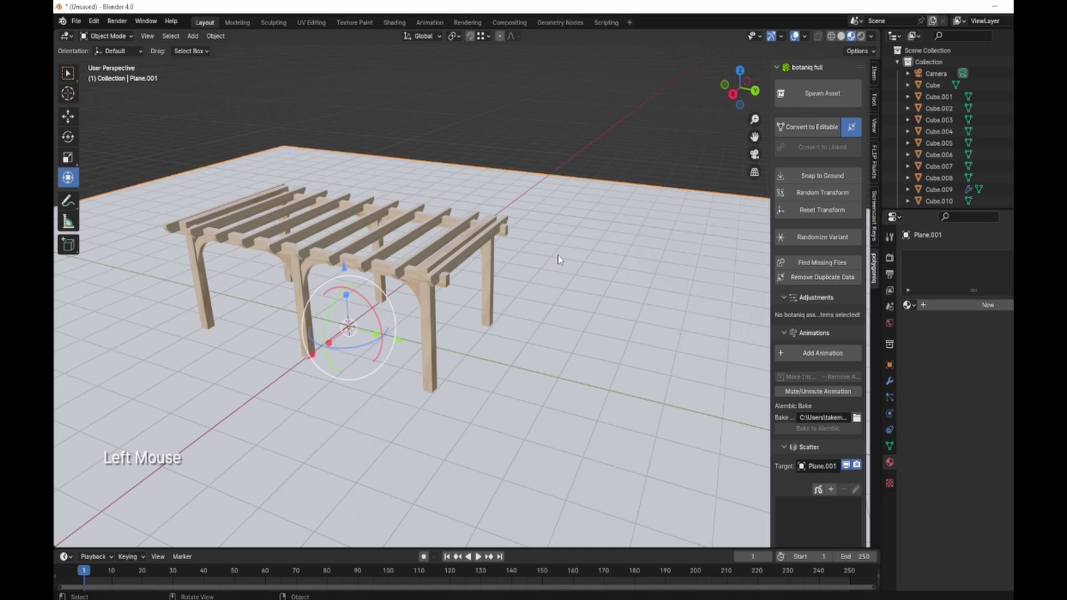
Set the world Color to an Environment Texture using sunny_vondelpark_2k.hdr and switch to Rendered shading
click(890, 326)
click(969, 317)
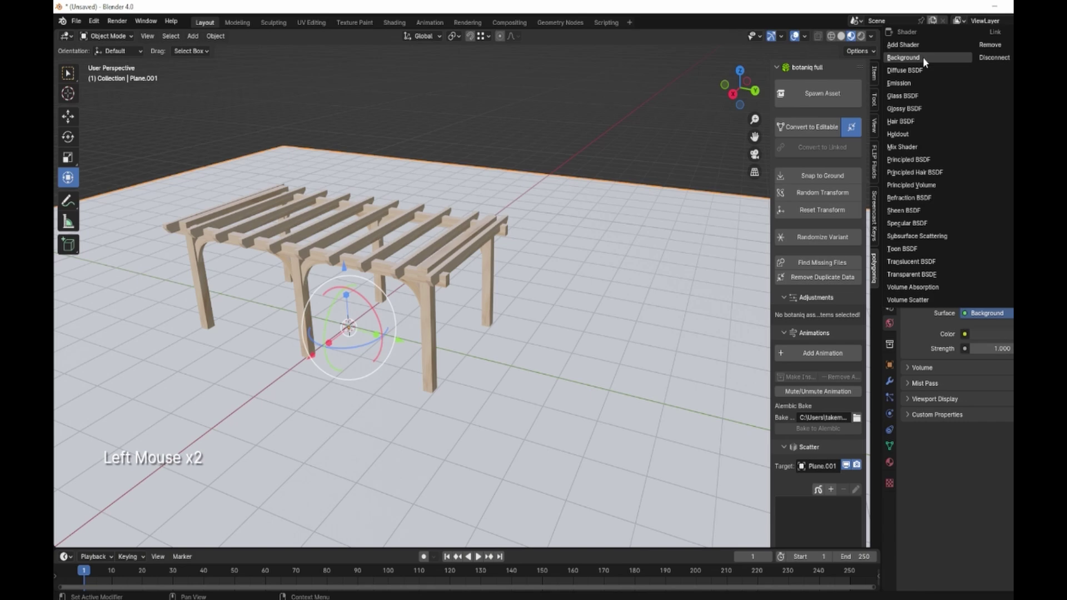
click(969, 339)
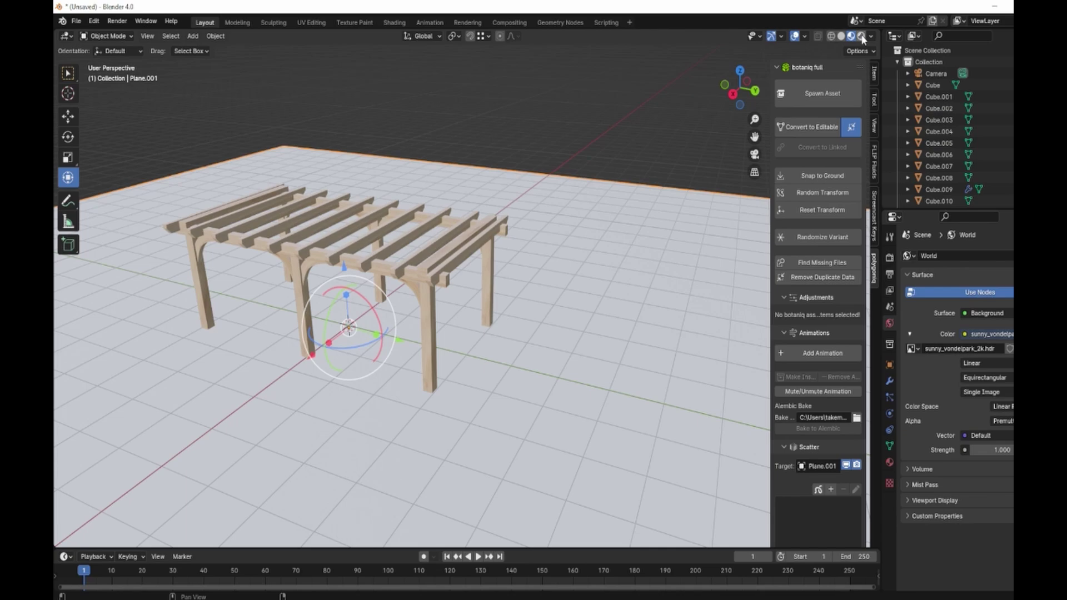
click(866, 50)
Orbit around the HDRI-lit pergola and ground plane, then go to Render Properties
middle_click(529, 308)
scroll(down, 3)
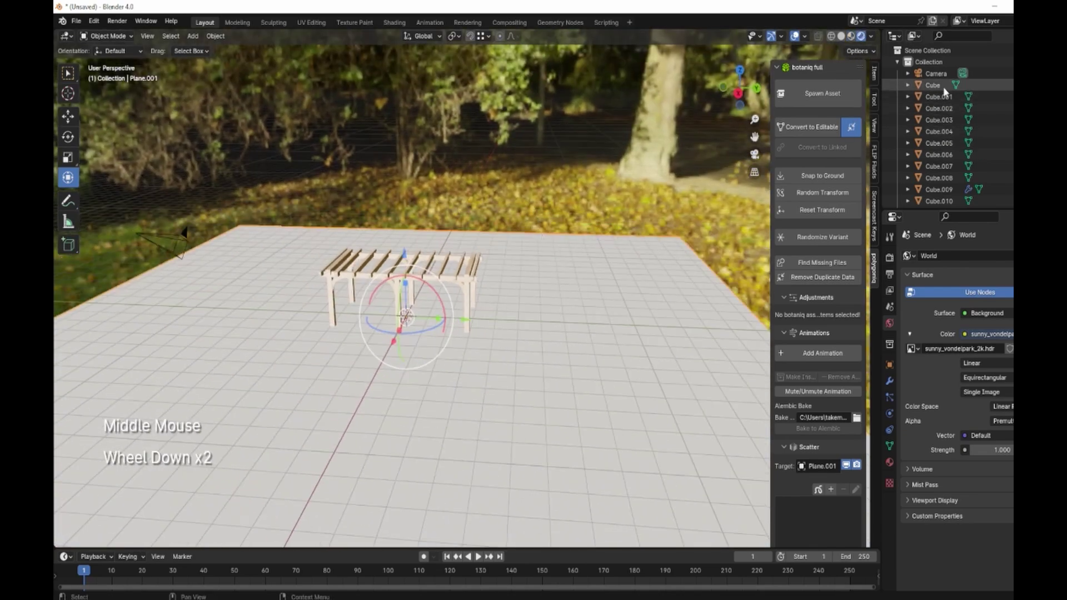
click(476, 305)
scroll(up, 3)
scroll(up, 3)
middle_click(476, 305)
click(554, 328)
scroll(up, 3)
middle_click(480, 344)
click(896, 262)
Set the render engine to Cycles with the device on GPU Compute
click(990, 261)
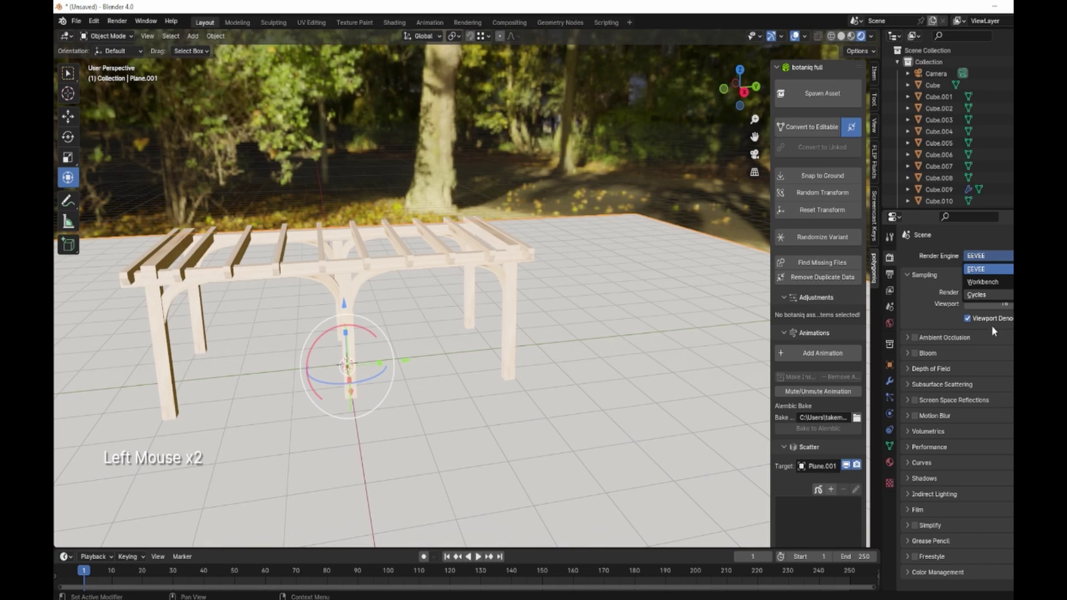
click(979, 288)
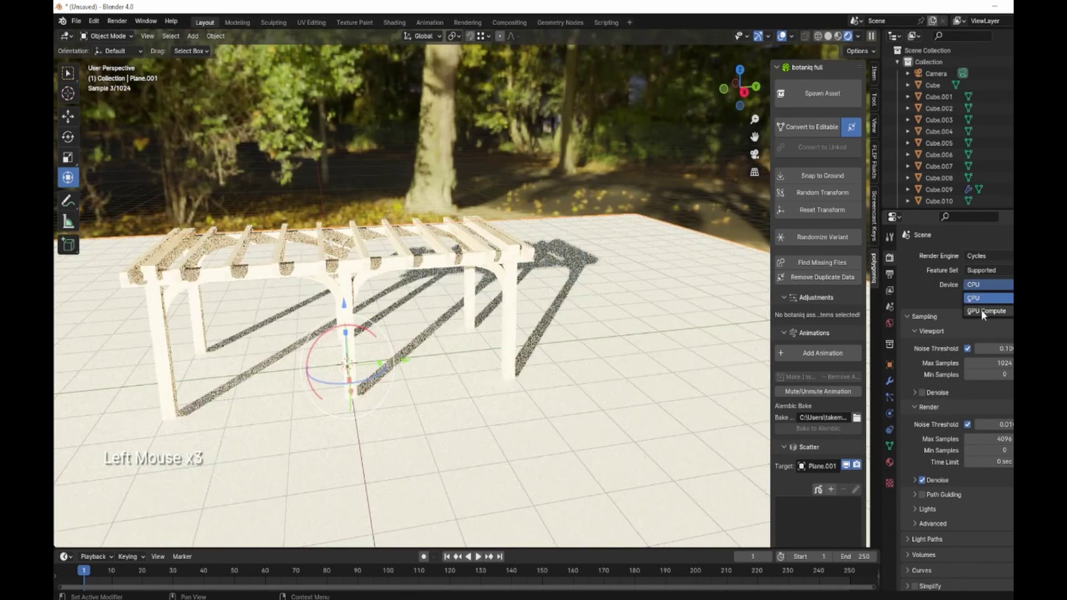
click(925, 384)
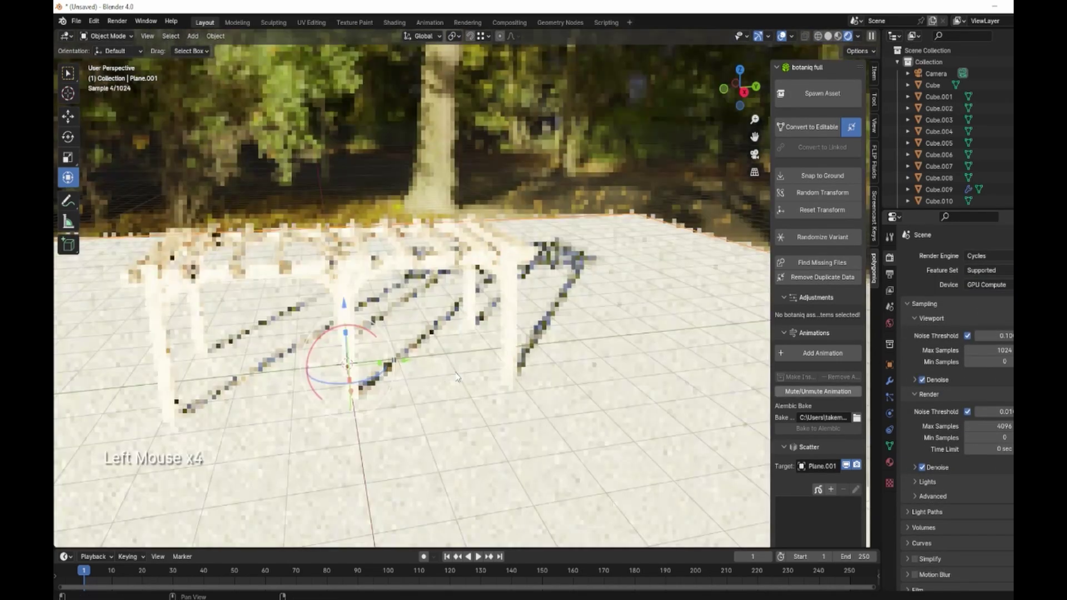
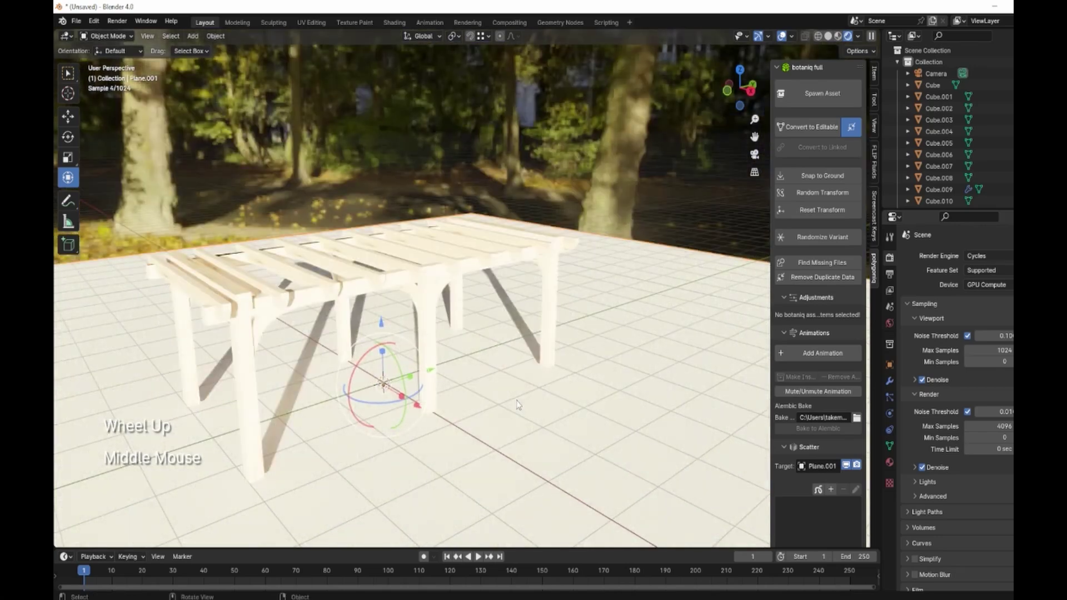
Orbit around the pergola to check its shadows, ending on a front view
middle_click(388, 352)
middle_click(718, 224)
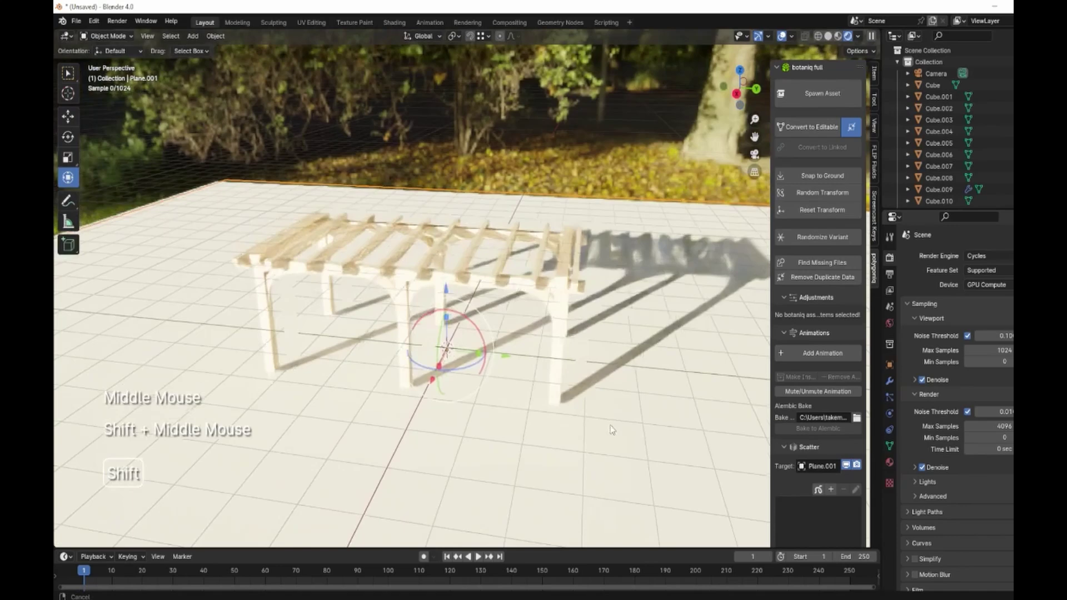
click(755, 260)
click(755, 260)
middle_click(755, 260)
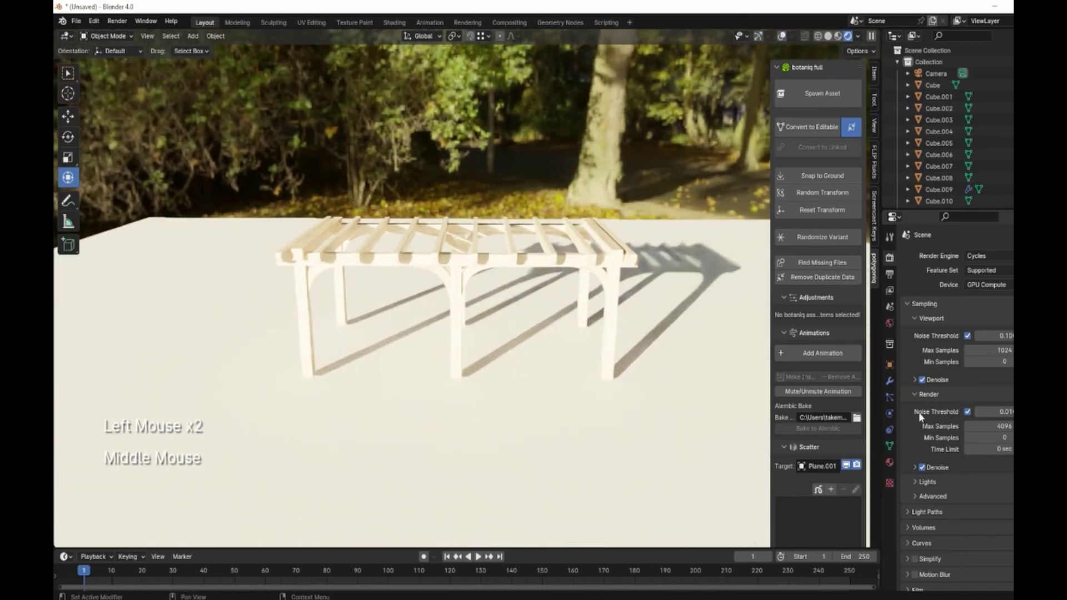
Lower the world HDRI Background Strength to 0.5 for softer park lighting
click(638, 255)
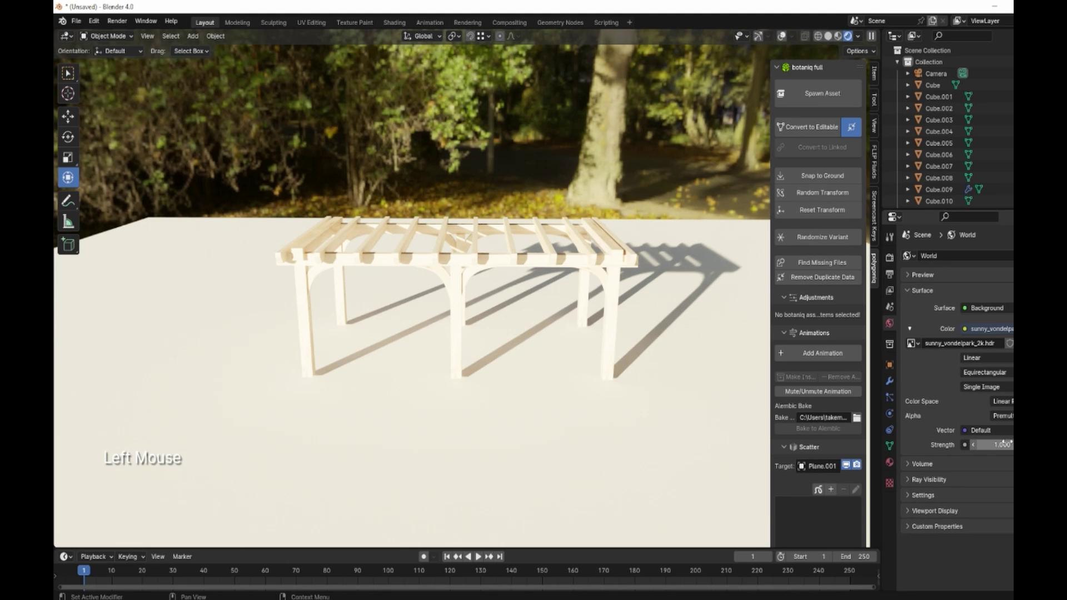
click(637, 255)
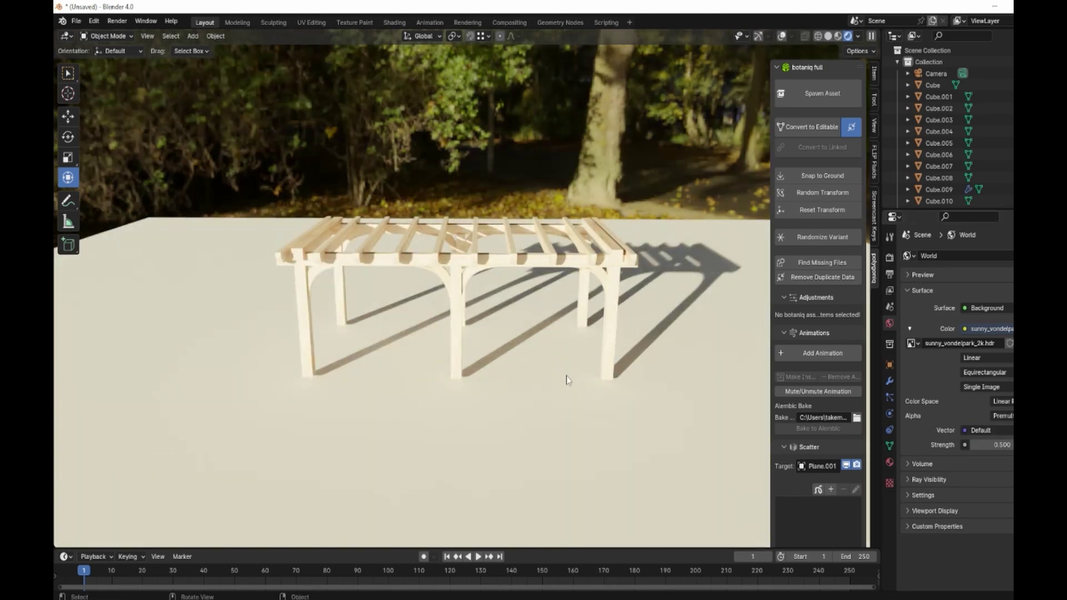
middle_click(638, 255)
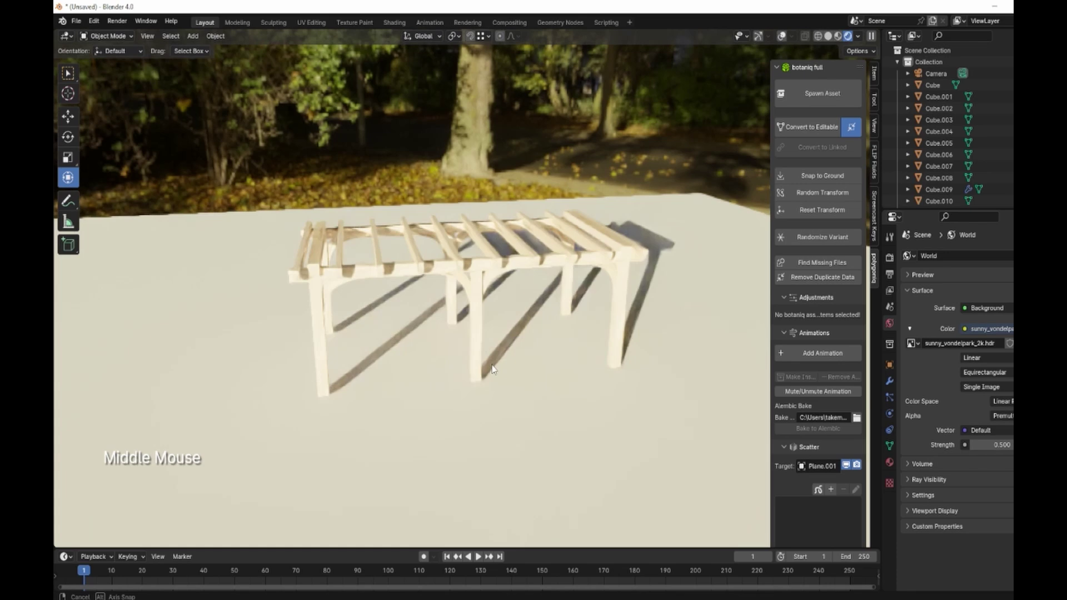